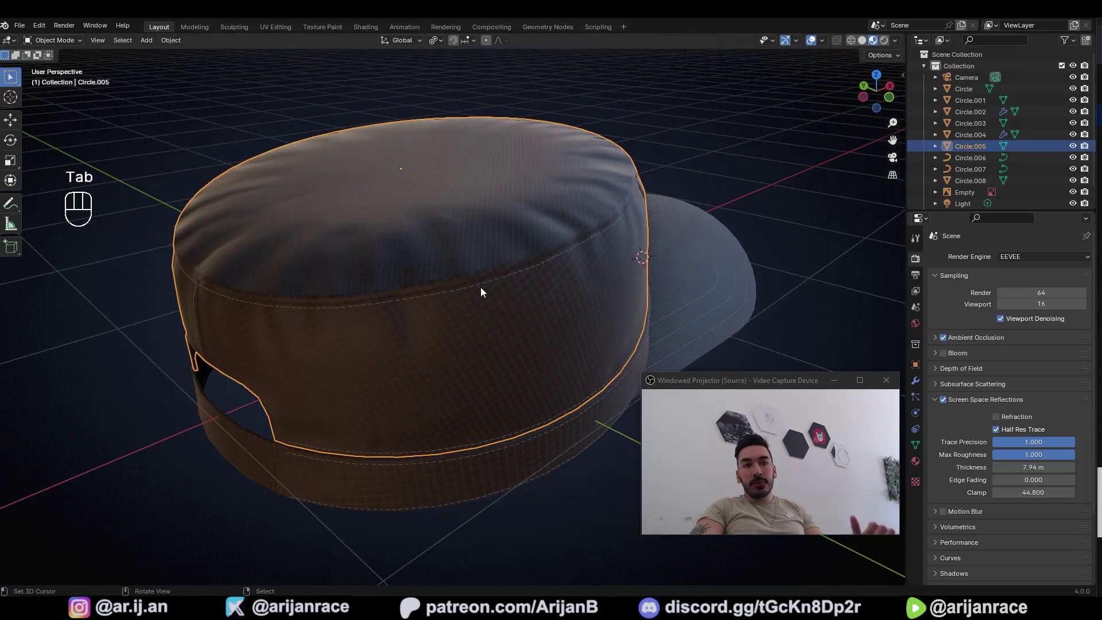
# Orbit the finished cap, then move the view over to inspect the flat pattern pieces from several angles.
pyautogui.moveTo(545, 232); pyautogui.dragTo(496, 246)
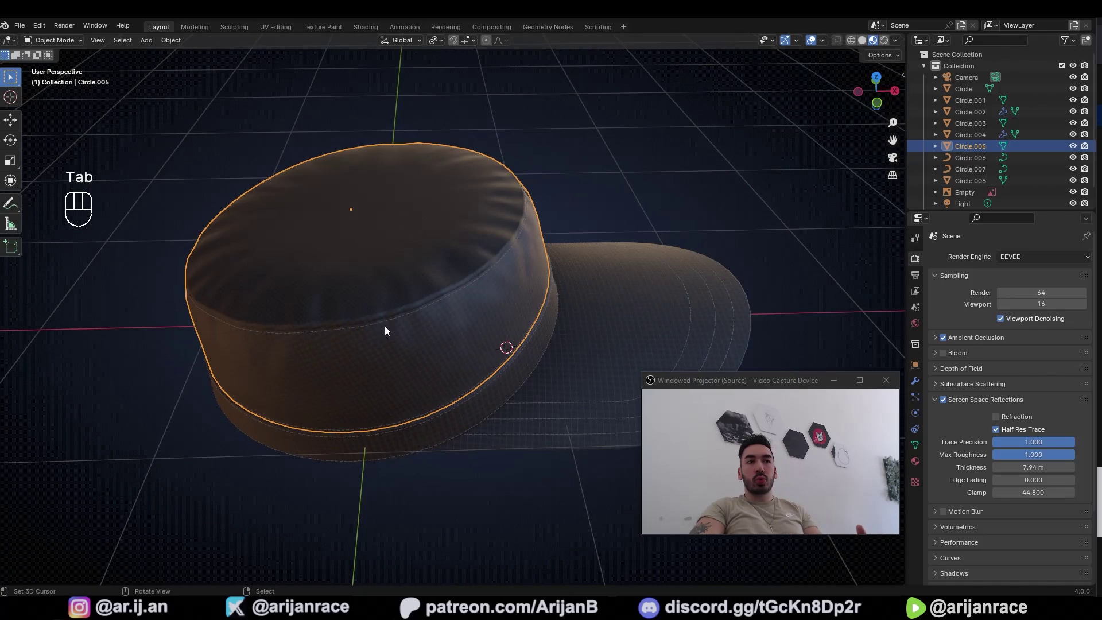
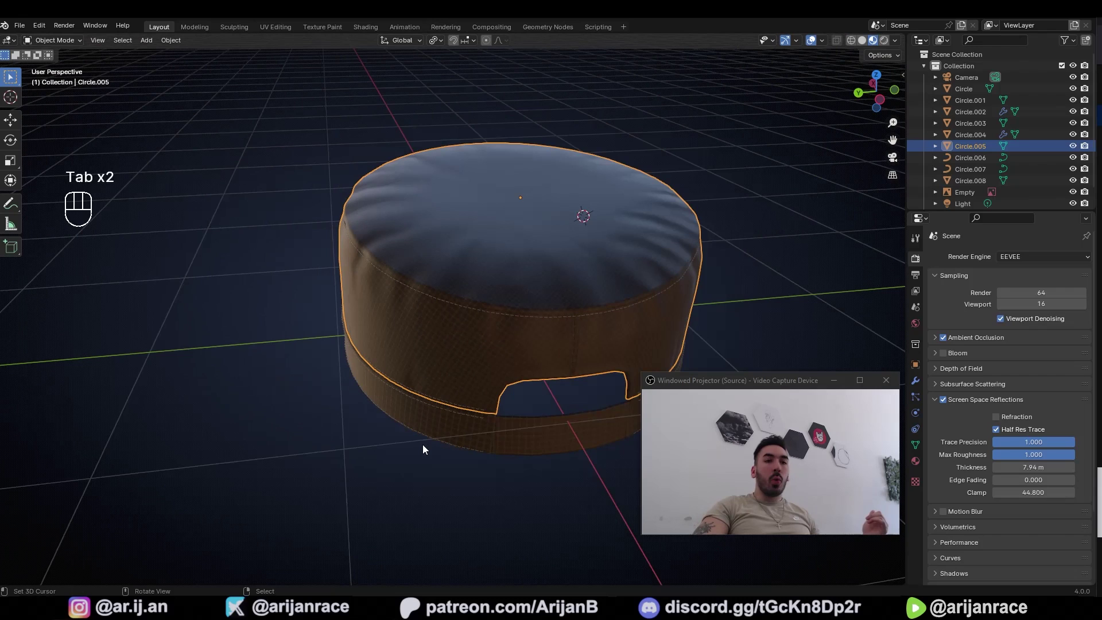
pyautogui.press('a')
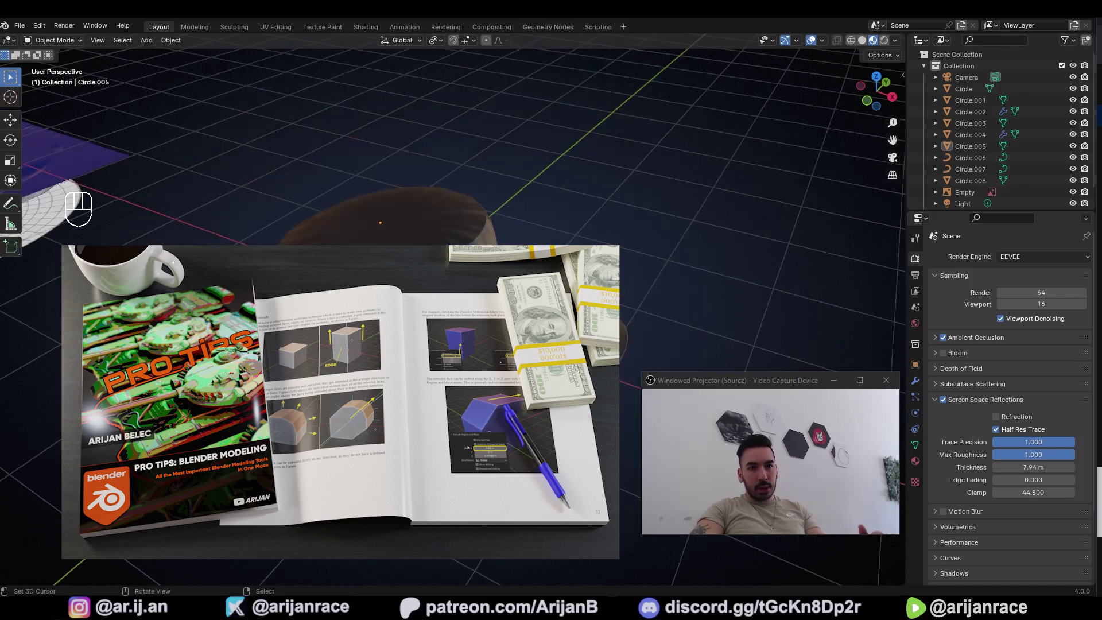
pyautogui.middleClick(479, 379)
pyautogui.moveTo(641, 169); pyautogui.dragTo(514, 296)
pyautogui.middleClick(438, 396)
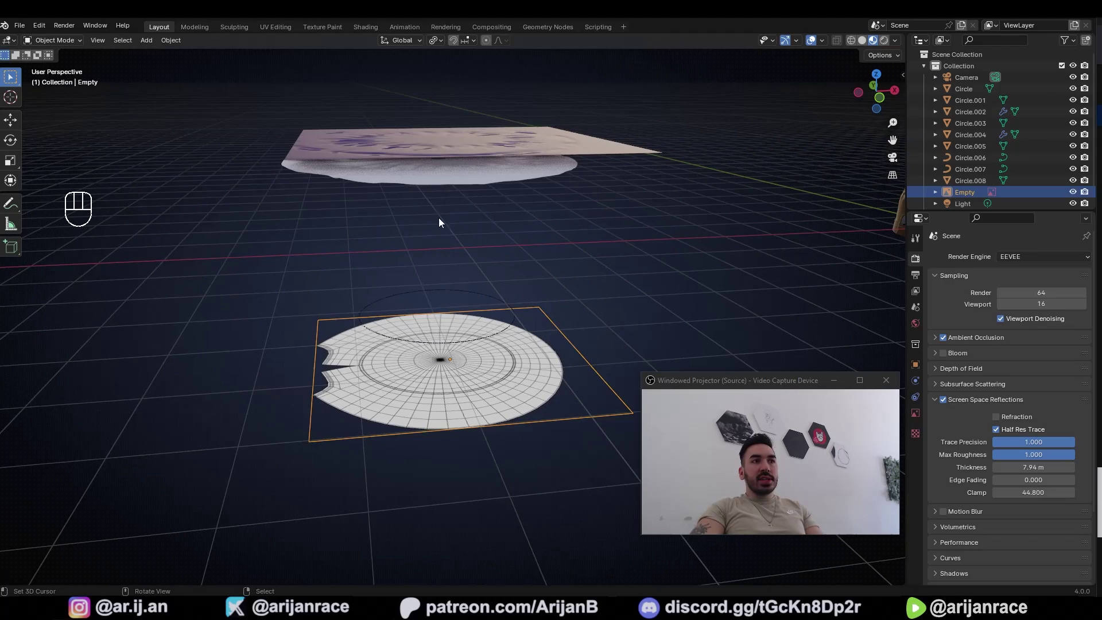
pyautogui.rightClick(459, 180)
pyautogui.press('g')
pyautogui.press('z')
pyautogui.moveTo(445, 370); pyautogui.dragTo(391, 374)
pyautogui.moveTo(393, 361); pyautogui.dragTo(456, 363)
pyautogui.middleClick(435, 369)
pyautogui.moveTo(365, 240); pyautogui.dragTo(369, 252)
pyautogui.moveTo(399, 158); pyautogui.dragTo(414, 150)
pyautogui.middleClick(417, 163)
pyautogui.middleClick(443, 213)
pyautogui.middleClick(474, 259)
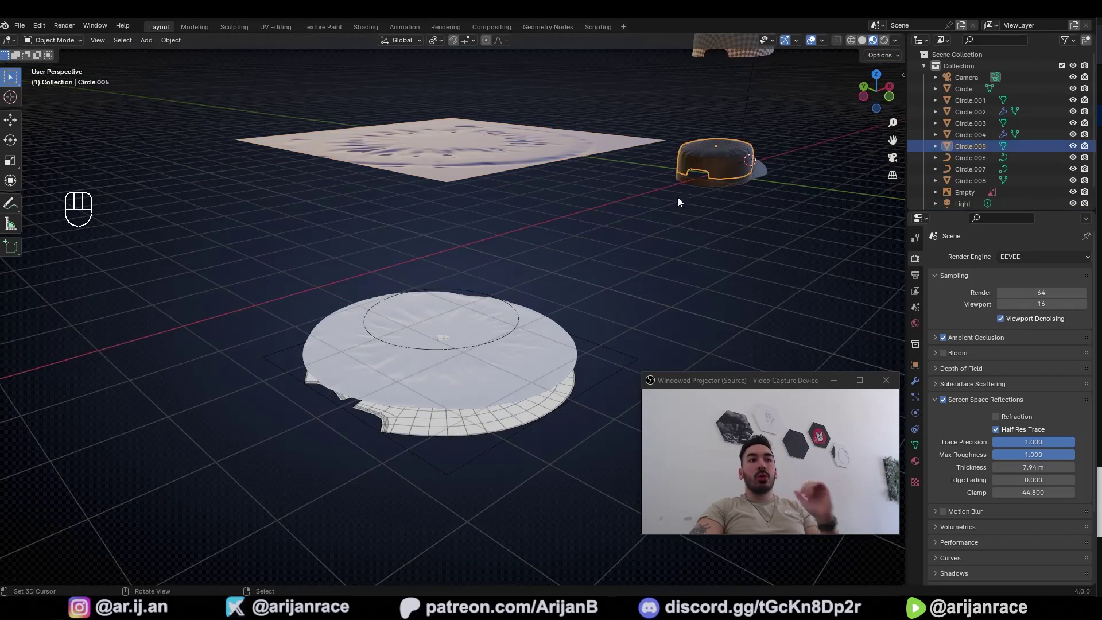
# Select the cloth top panel, show its purple material and orbit around the wrinkled fabric.
pyautogui.click(453, 421)
pyautogui.press('g')
pyautogui.moveTo(503, 309); pyautogui.dragTo(402, 330)
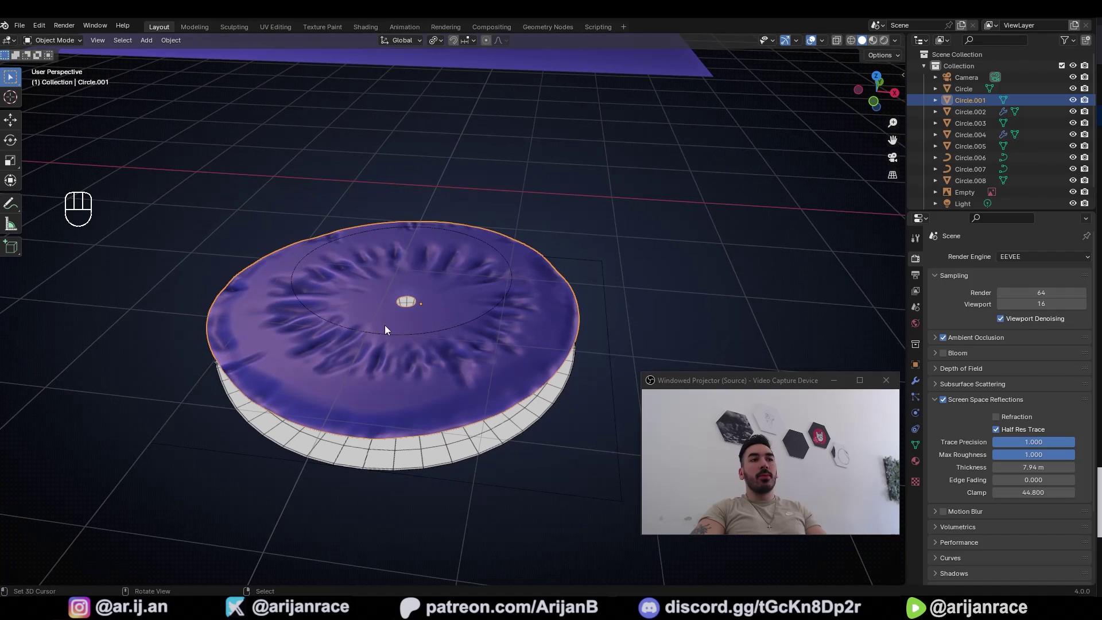
pyautogui.middleClick(457, 370)
pyautogui.middleClick(443, 406)
pyautogui.middleClick(452, 400)
# Select the finished cap, frame it in close view and orbit around it, briefly toggling Edit Mode.
pyautogui.click(400, 117)
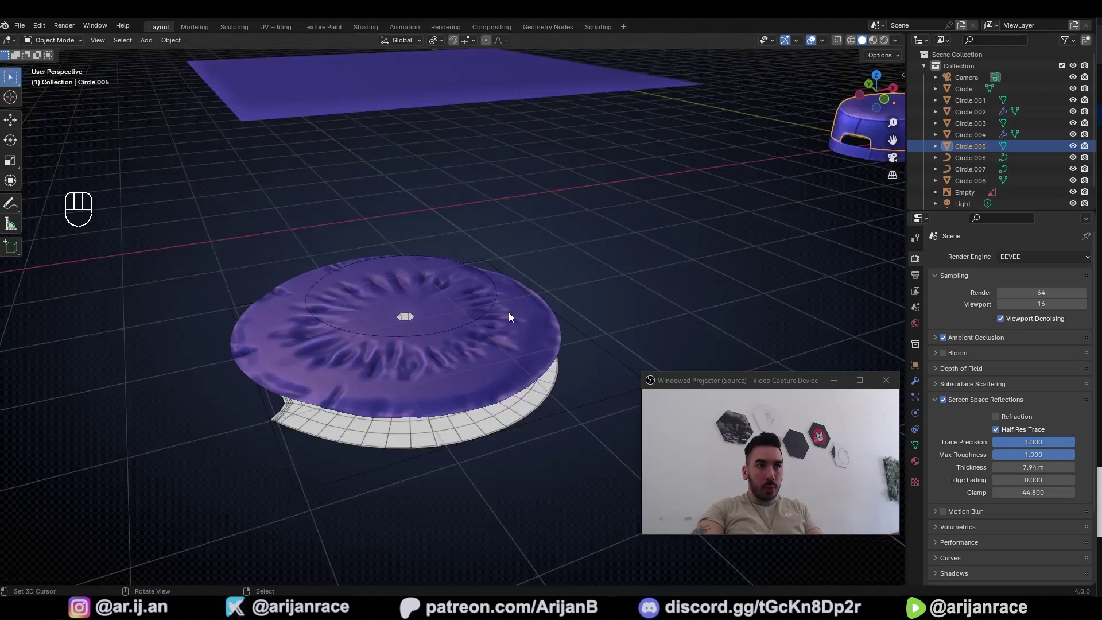
pyautogui.press('KP_Decimal')
pyautogui.moveTo(400, 329); pyautogui.dragTo(499, 313)
pyautogui.click(873, 46)
pyautogui.rightClick(485, 253)
pyautogui.moveTo(486, 261); pyautogui.dragTo(618, 267)
pyautogui.press('g')
pyautogui.press('Tab')
pyautogui.moveTo(493, 269); pyautogui.dragTo(520, 269)
pyautogui.press('Tab')
pyautogui.moveTo(488, 304); pyautogui.dragTo(499, 272)
pyautogui.middleClick(505, 290)
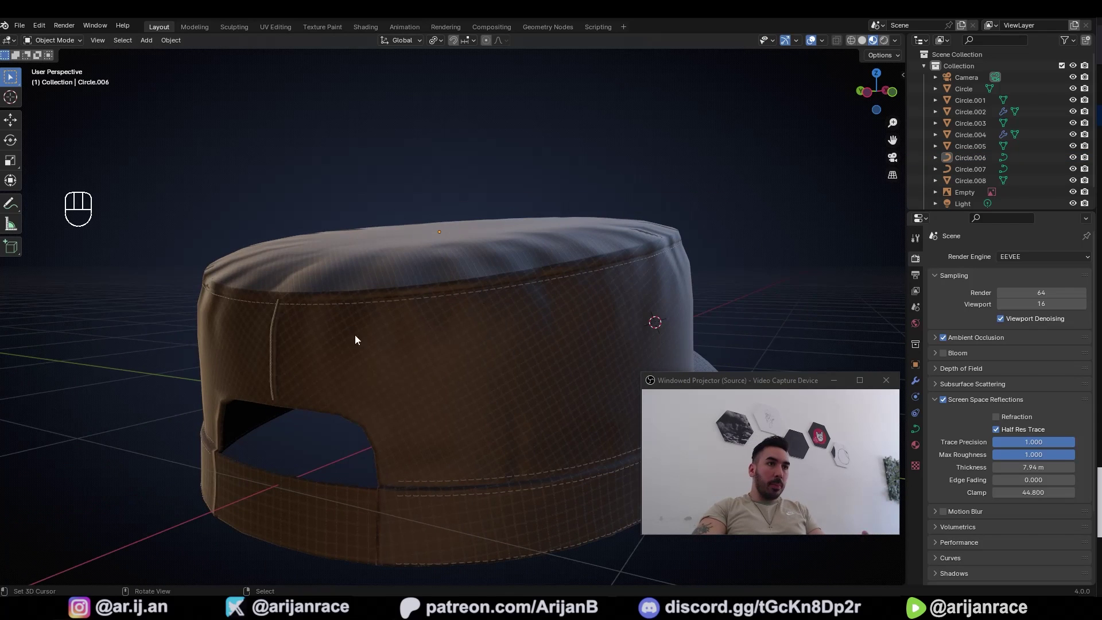
# Orbit the finished cap to inspect its back seam and brim.
pyautogui.middleClick(366, 409)
pyautogui.moveTo(487, 395); pyautogui.dragTo(459, 404)
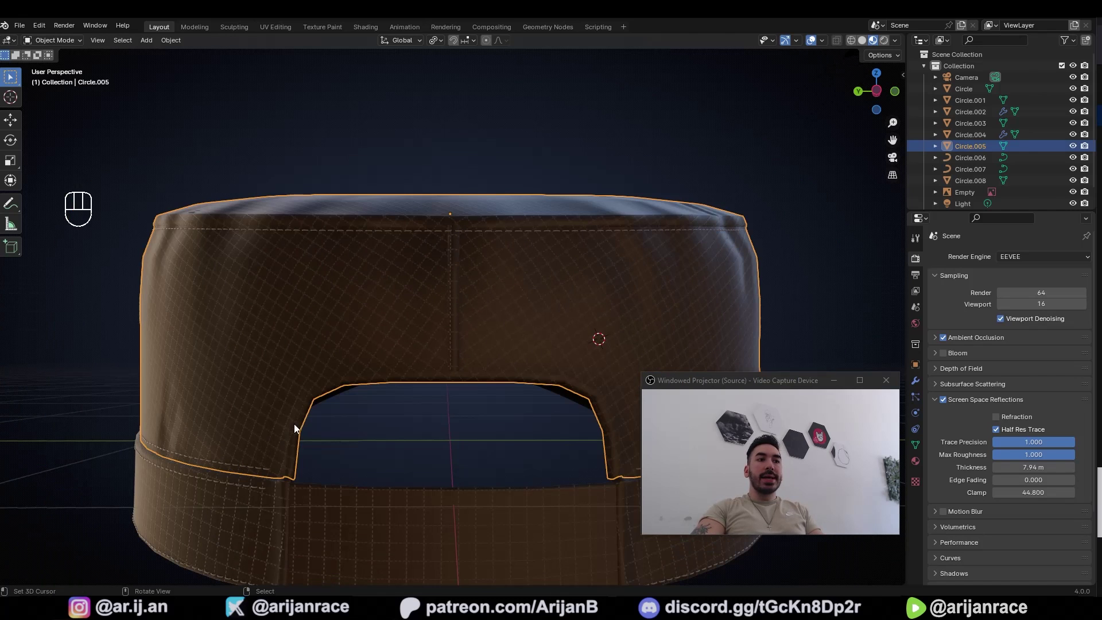
pyautogui.middleClick(445, 449)
pyautogui.moveTo(315, 398); pyautogui.dragTo(394, 439)
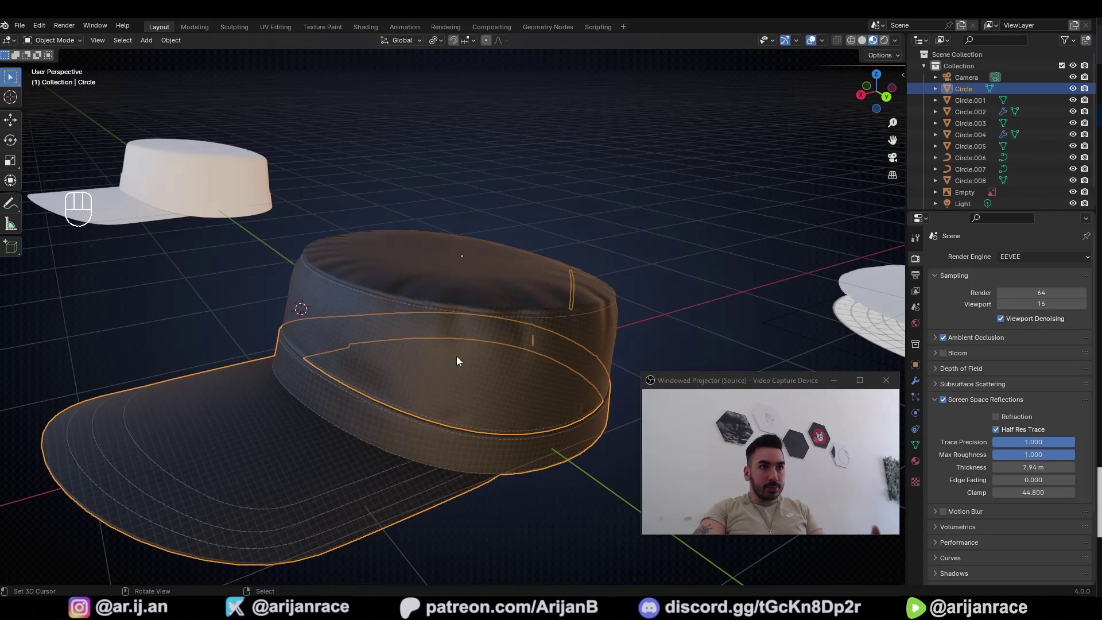
pyautogui.middleClick(501, 285)
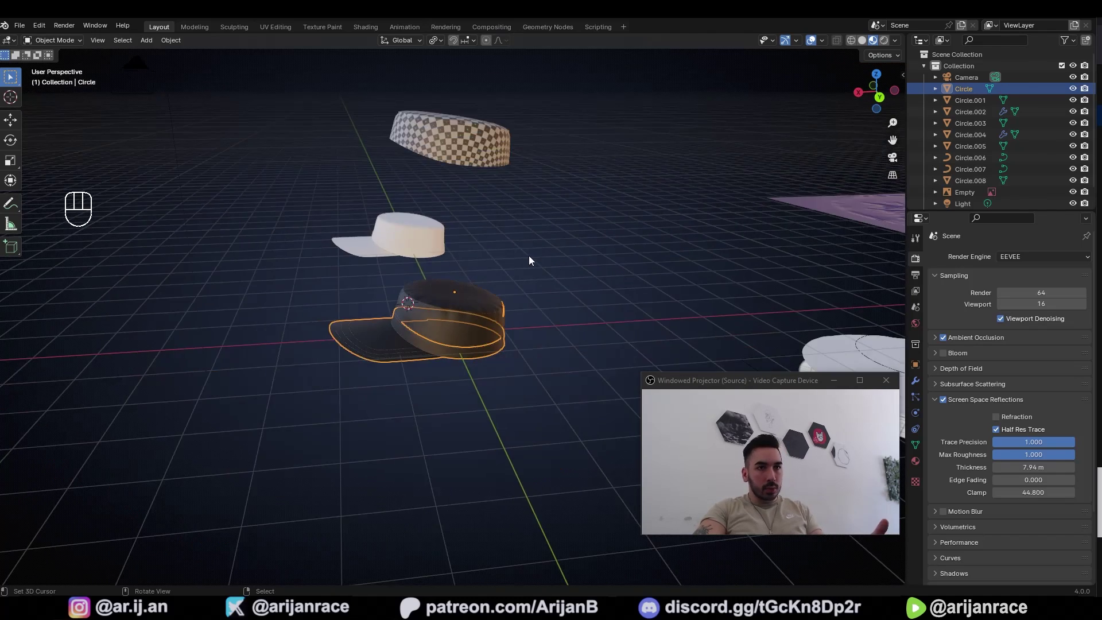
pyautogui.middleClick(576, 220)
# Pull back to the whole scene, select the flat pattern piece and start moving it along X by 6 m.
pyautogui.press('KP_Decimal')
pyautogui.moveTo(376, 315); pyautogui.dragTo(536, 324)
pyautogui.middleClick(537, 329)
pyautogui.press('x')
pyautogui.press('5')
pyautogui.moveTo(502, 344); pyautogui.dragTo(456, 333)
pyautogui.moveTo(455, 333); pyautogui.dragTo(534, 297)
pyautogui.middleClick(455, 311)
pyautogui.click(381, 352)
pyautogui.press('g')
pyautogui.press('x')
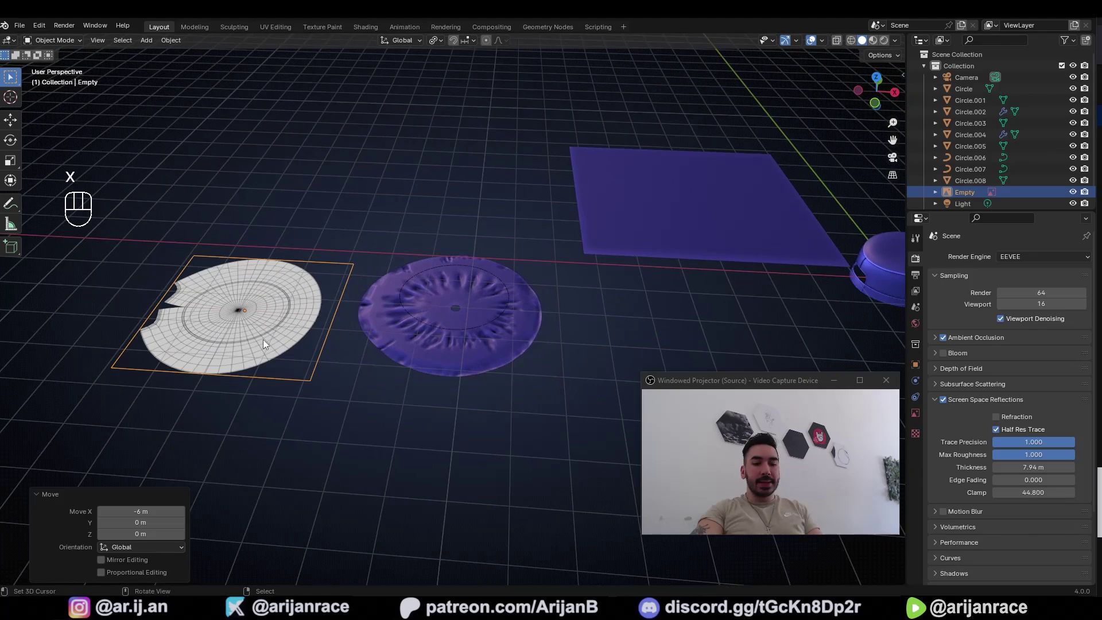
# Switch to a top-down view, zoom in on the pattern piece and bring up the Add object list.
pyautogui.press('KP_7')
pyautogui.middleClick(217, 318)
pyautogui.middleClick(360, 345)
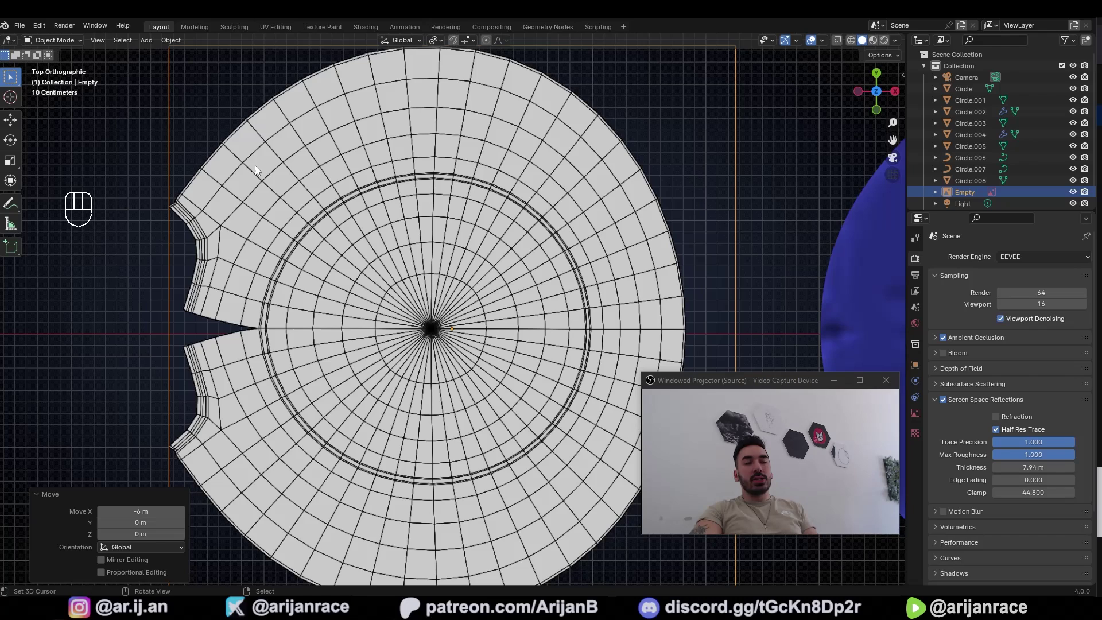
pyautogui.middleClick(451, 372)
pyautogui.moveTo(459, 375); pyautogui.dragTo(398, 343)
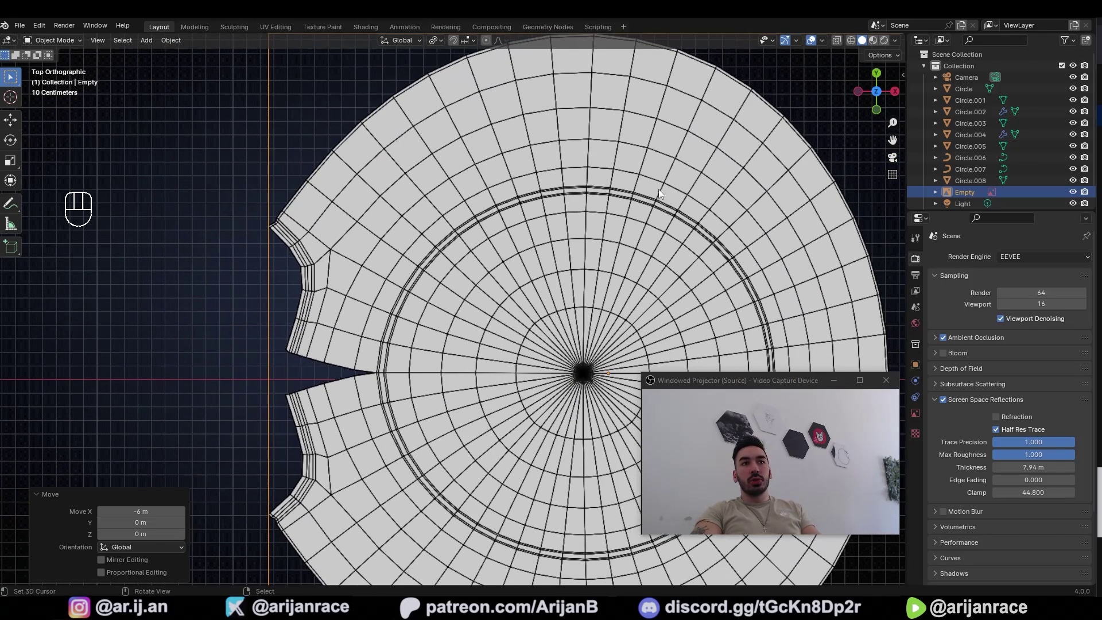
pyautogui.middleClick(404, 437)
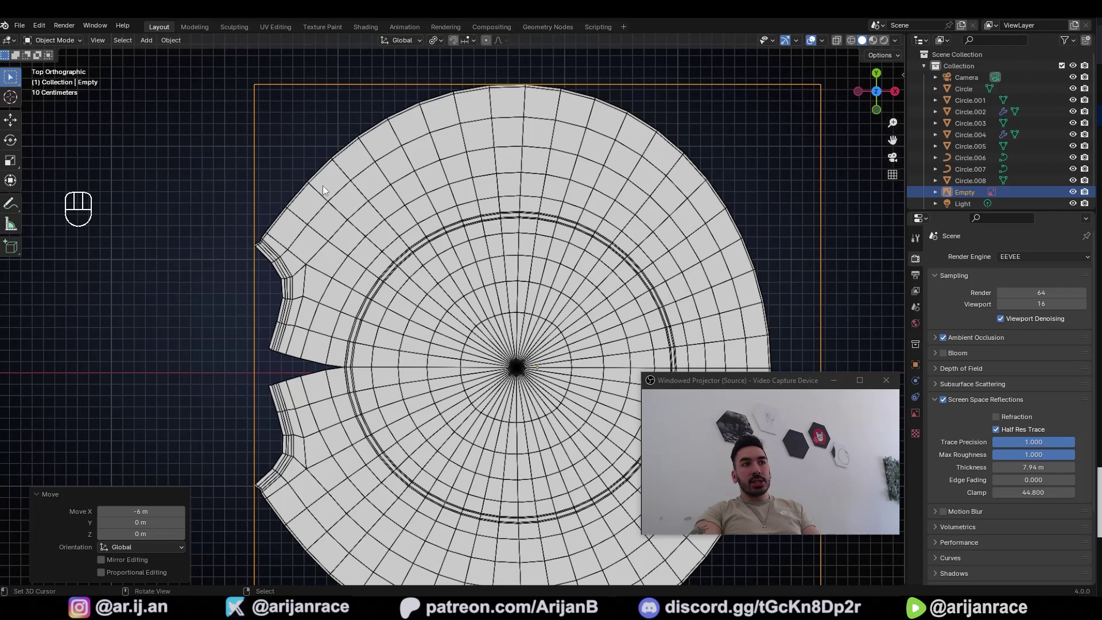
pyautogui.middleClick(387, 244)
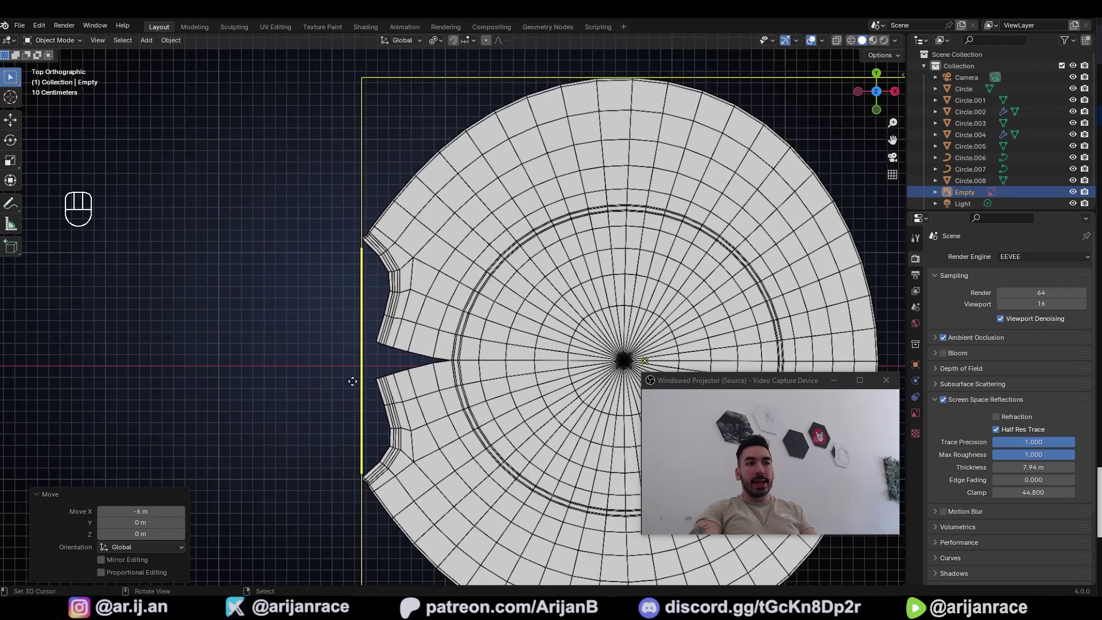
pyautogui.press('shift+s')
# Add a 32-vertex unfilled circle of 1 m radius at the pattern piece's centre.
pyautogui.press('shift+a')
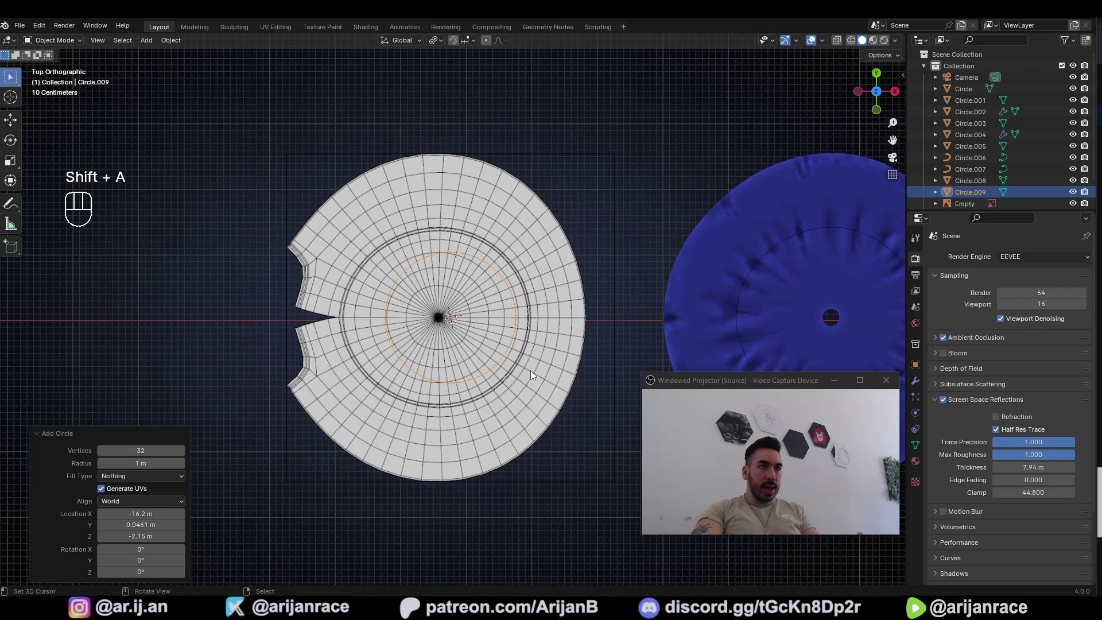
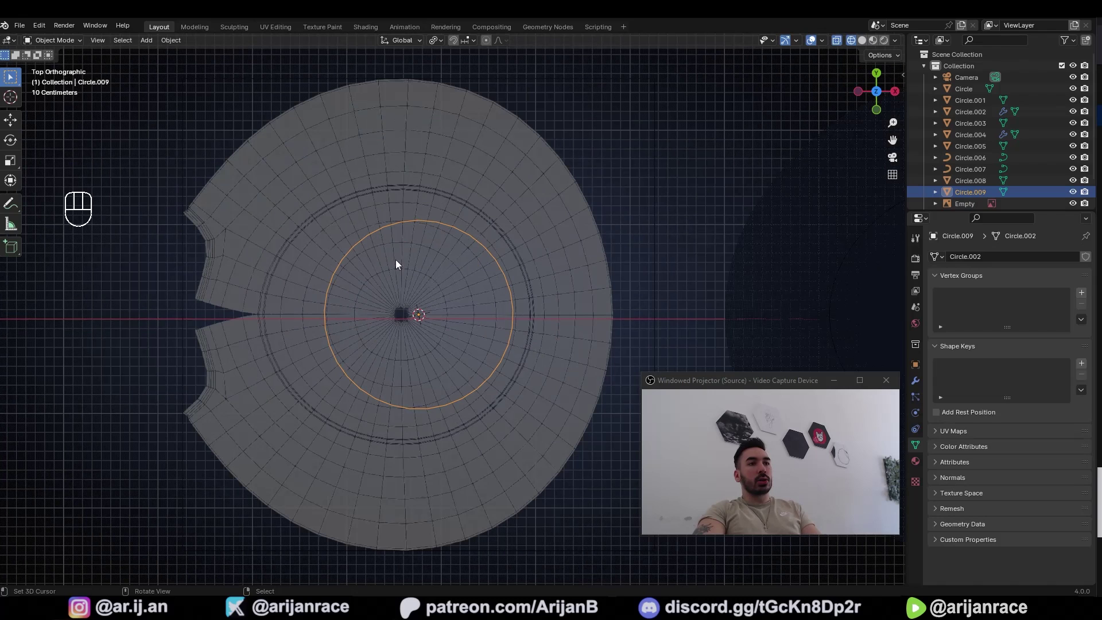
# Give Circle.009 a level-2 Subdivision modifier.
pyautogui.press('Tab')
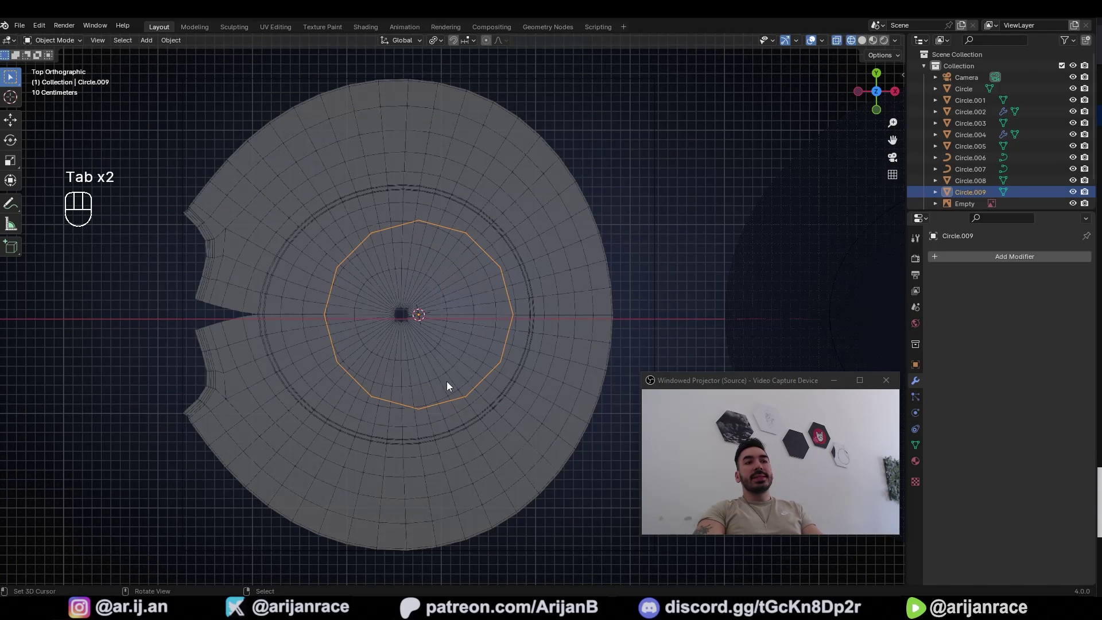
pyautogui.press('shift+Tab')
pyautogui.click(472, 377)
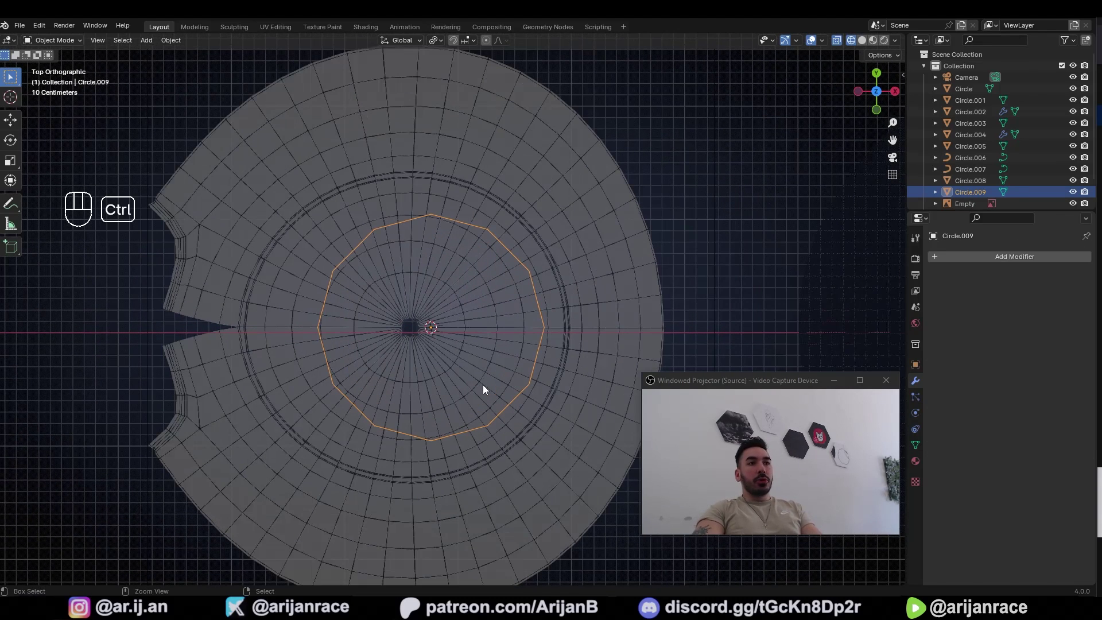
pyautogui.press('ctrl+1')
pyautogui.press('ctrl+2')
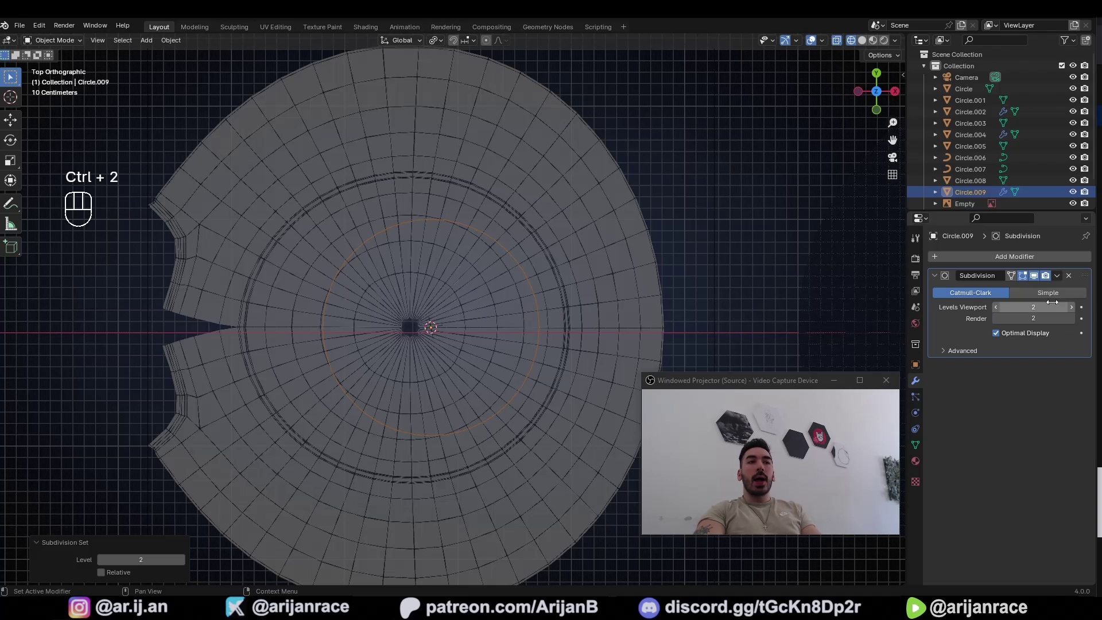
pyautogui.click(531, 293)
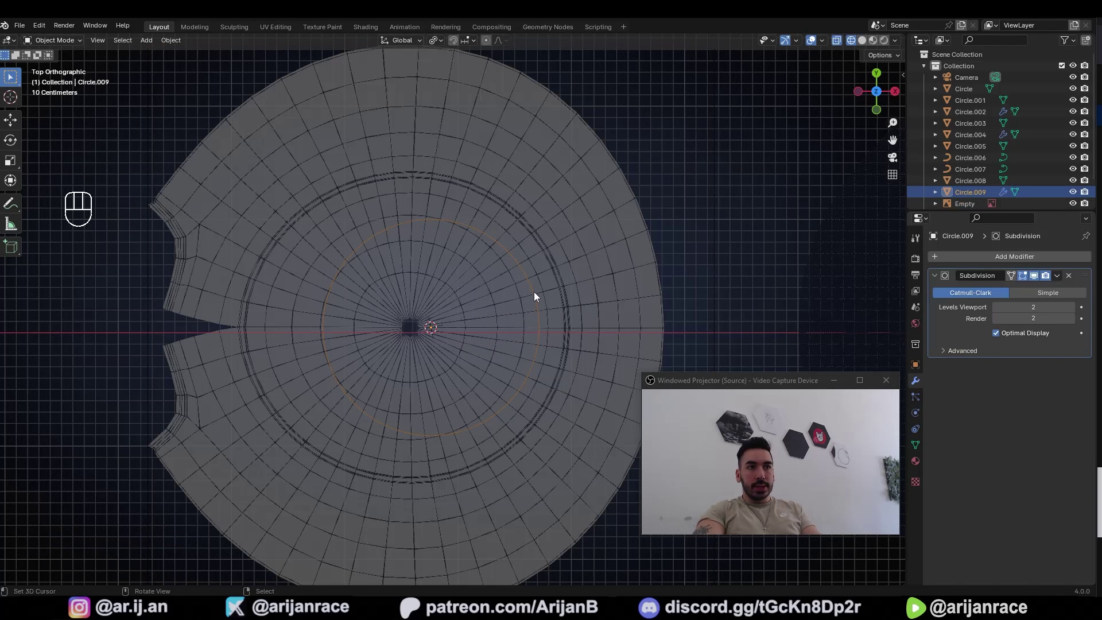
# Scale the circle about 1.47 times in Edit Mode so it reaches the seam ring.
pyautogui.press('x')
pyautogui.press('Tab')
pyautogui.press('1')
pyautogui.press('s')
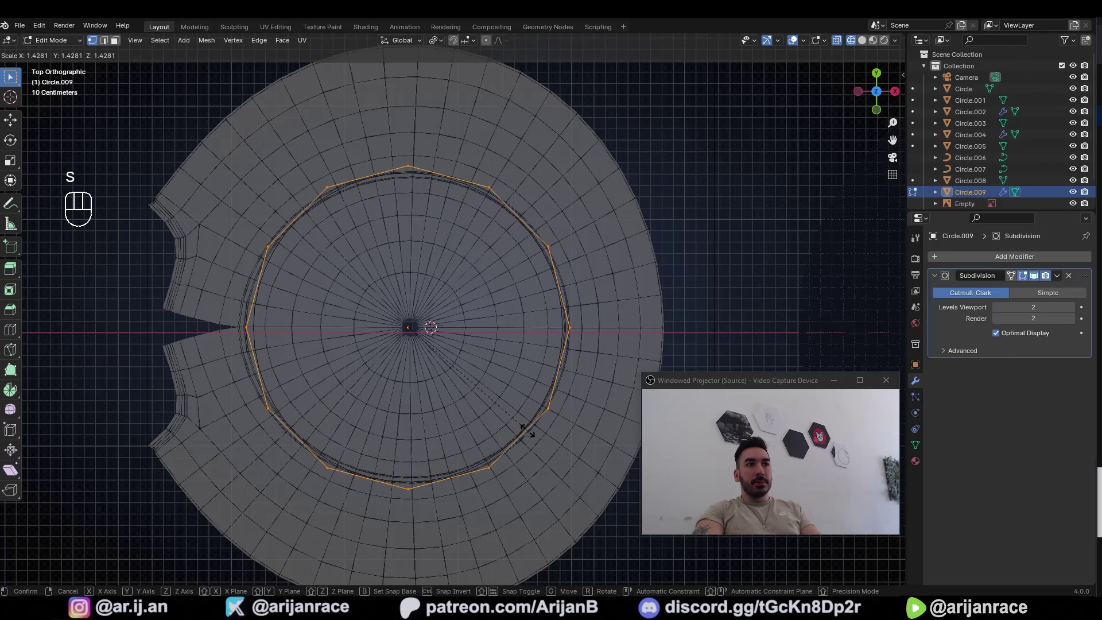
pyautogui.press('s')
pyautogui.press('x')
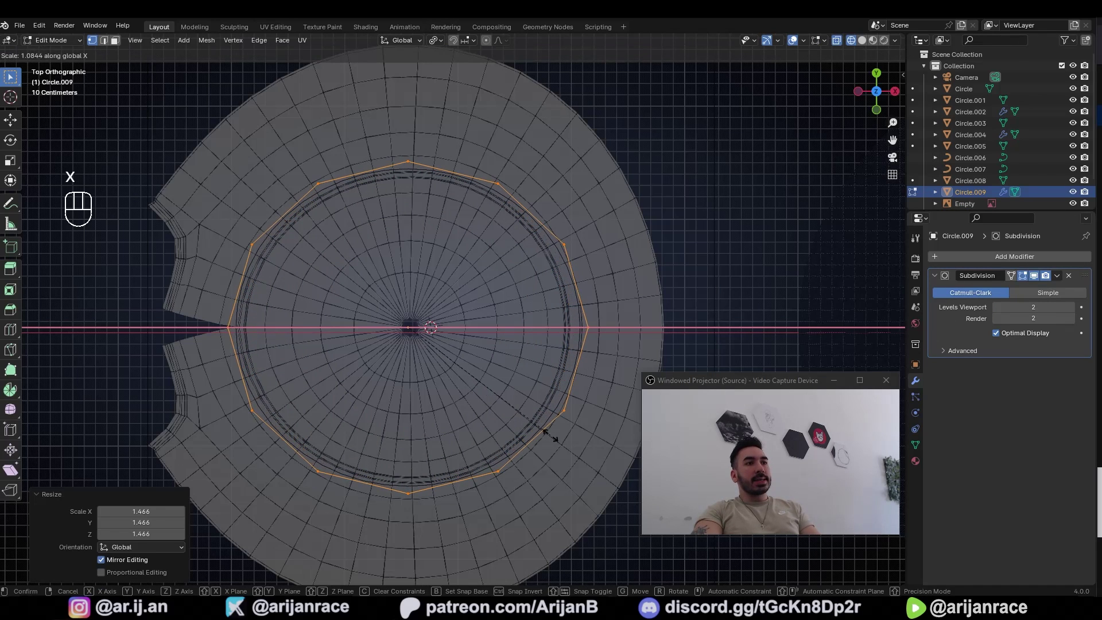
pyautogui.click(551, 433)
pyautogui.press('Tab')
pyautogui.press('z')
pyautogui.press('z')
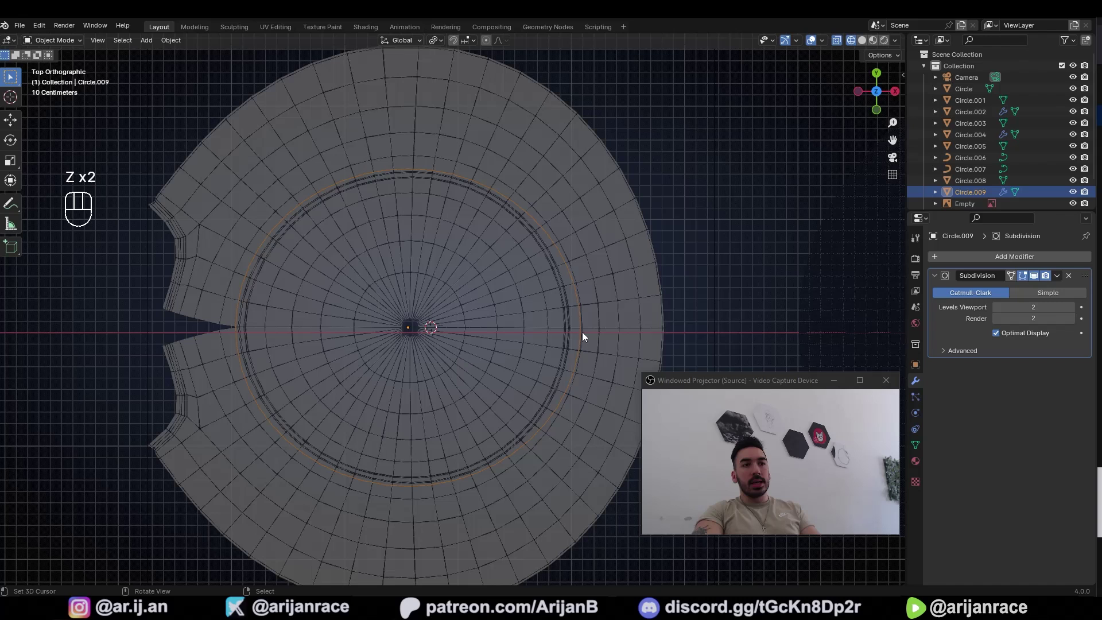
# Zoom to the panel centre and begin lifting its geometry about 0.15 m upward in Edit Mode.
pyautogui.middleClick(330, 449)
pyautogui.press('shift+KP_7')
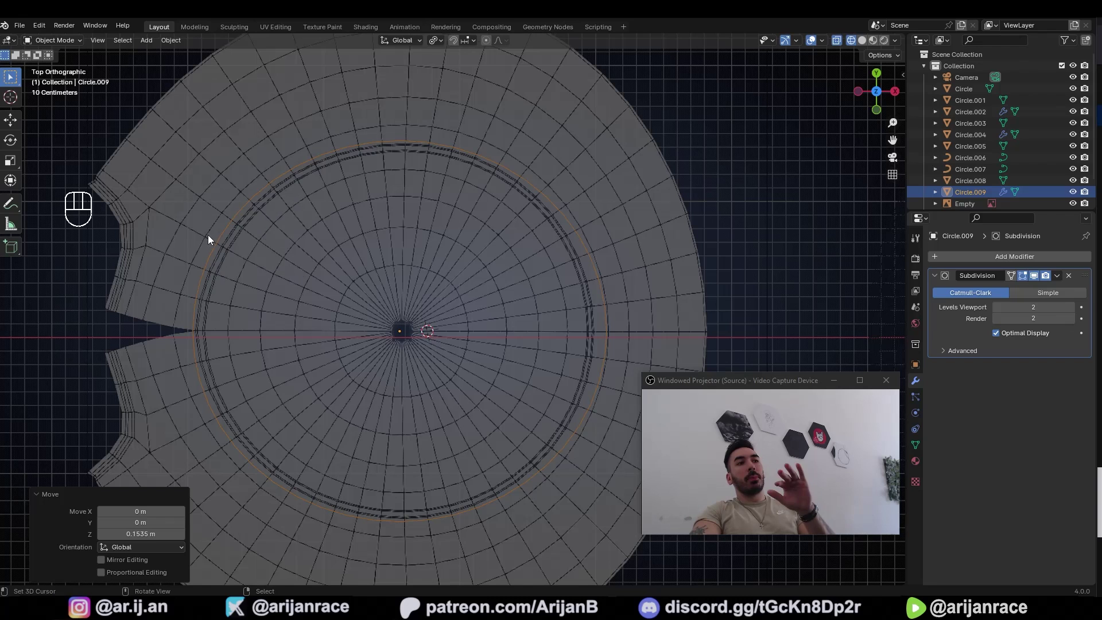
pyautogui.moveTo(243, 263); pyautogui.dragTo(309, 261)
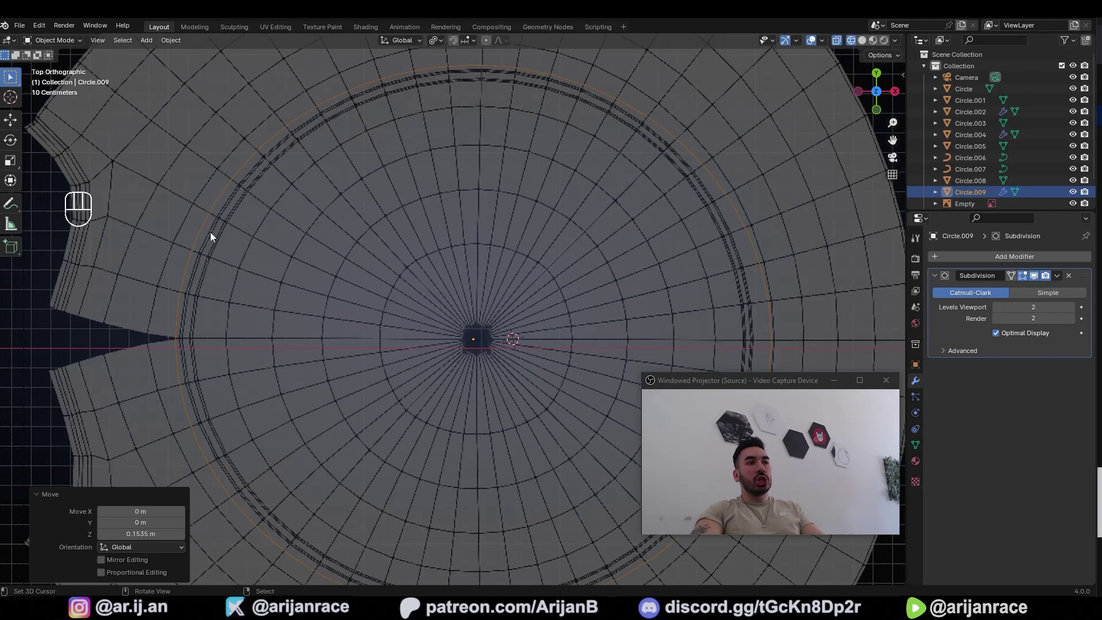
pyautogui.middleClick(207, 255)
pyautogui.press('Tab')
pyautogui.press('1')
pyautogui.press('g')
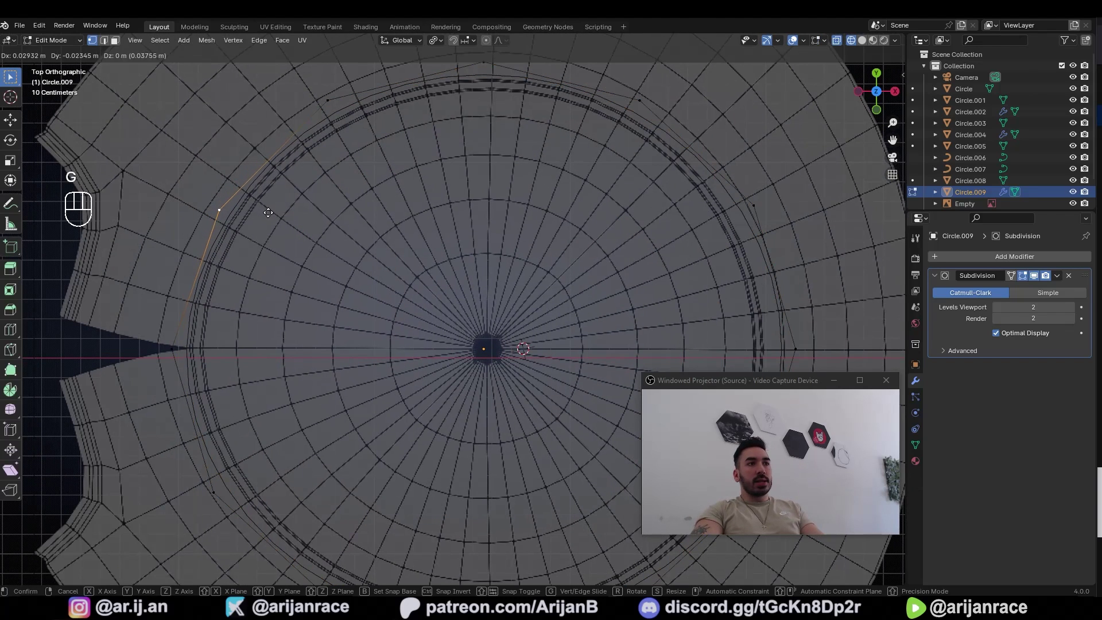
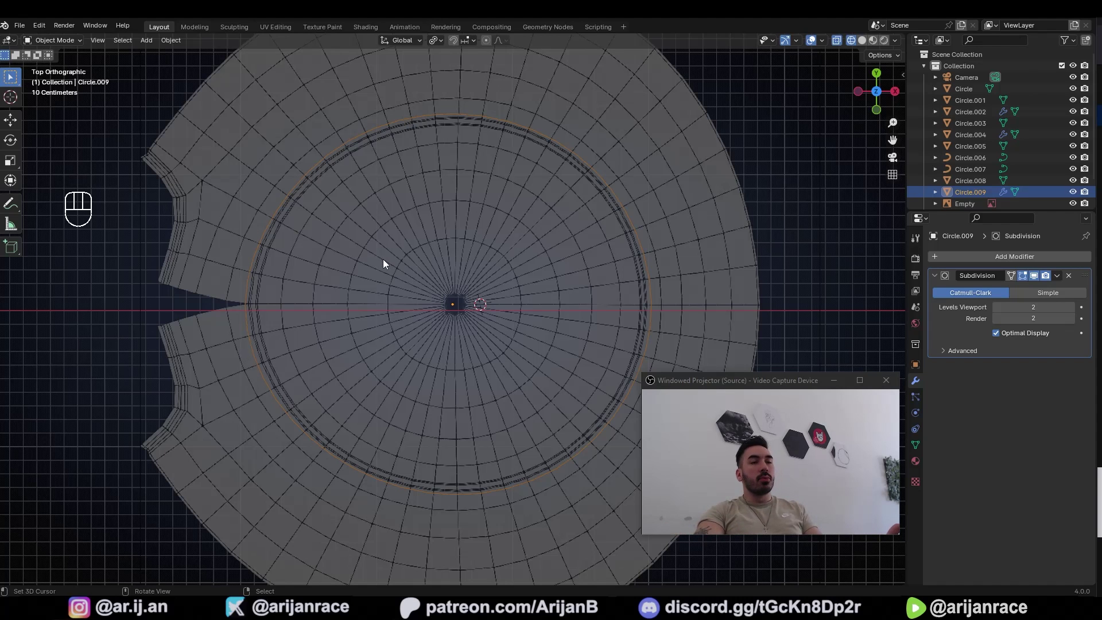
# Shrink the panel's outer boundary loop along X to narrow its width.
pyautogui.press('a')
pyautogui.press('shift+d')
pyautogui.moveTo(477, 411); pyautogui.dragTo(407, 379)
pyautogui.press('s')
pyautogui.click(567, 468)
pyautogui.press('s')
pyautogui.press('x')
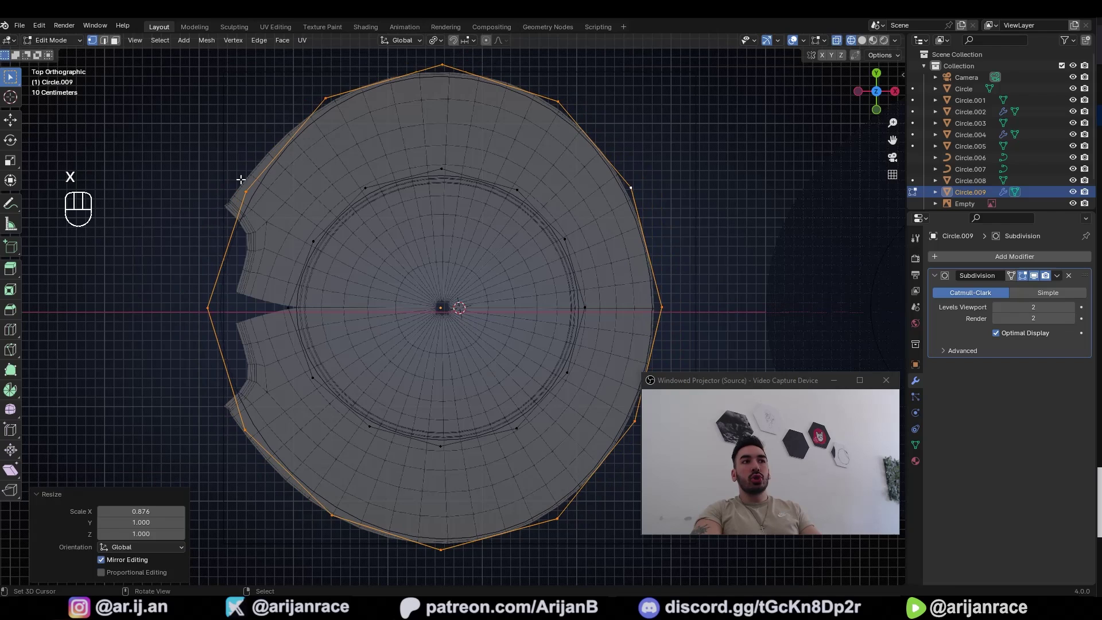
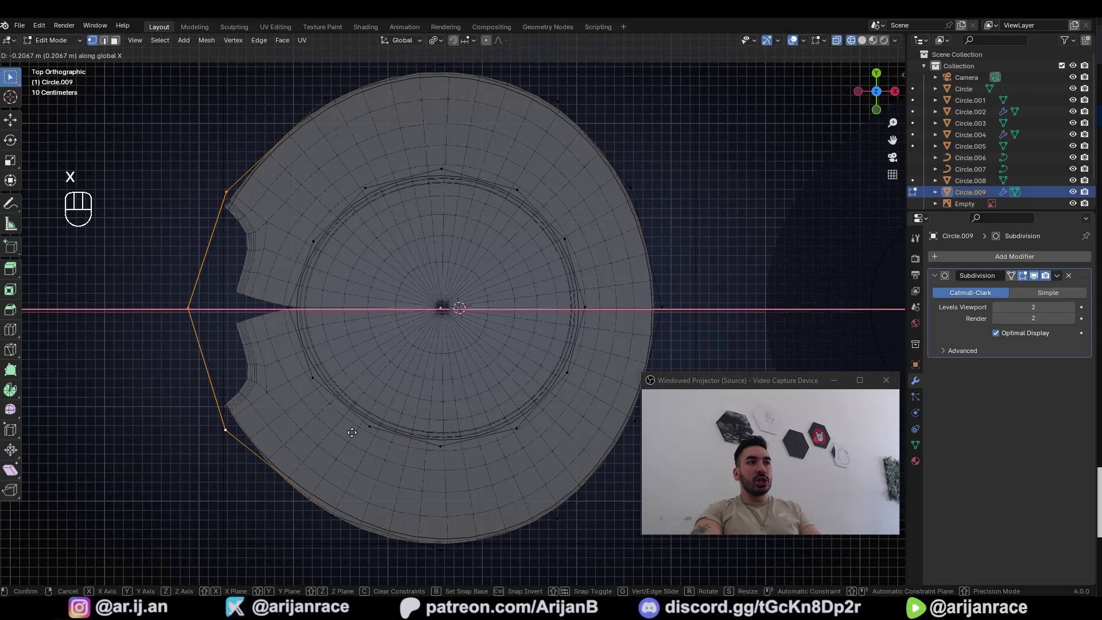
pyautogui.click(352, 429)
# Duplicate the notch edges and separate them with P into a new seam object, Circle.010.
pyautogui.press('Tab')
pyautogui.moveTo(644, 219); pyautogui.dragTo(575, 175)
pyautogui.moveTo(467, 354); pyautogui.dragTo(525, 281)
pyautogui.middleClick(366, 223)
pyautogui.press('shift+Tab')
pyautogui.moveTo(366, 201); pyautogui.dragTo(386, 237)
pyautogui.press('shift+d')
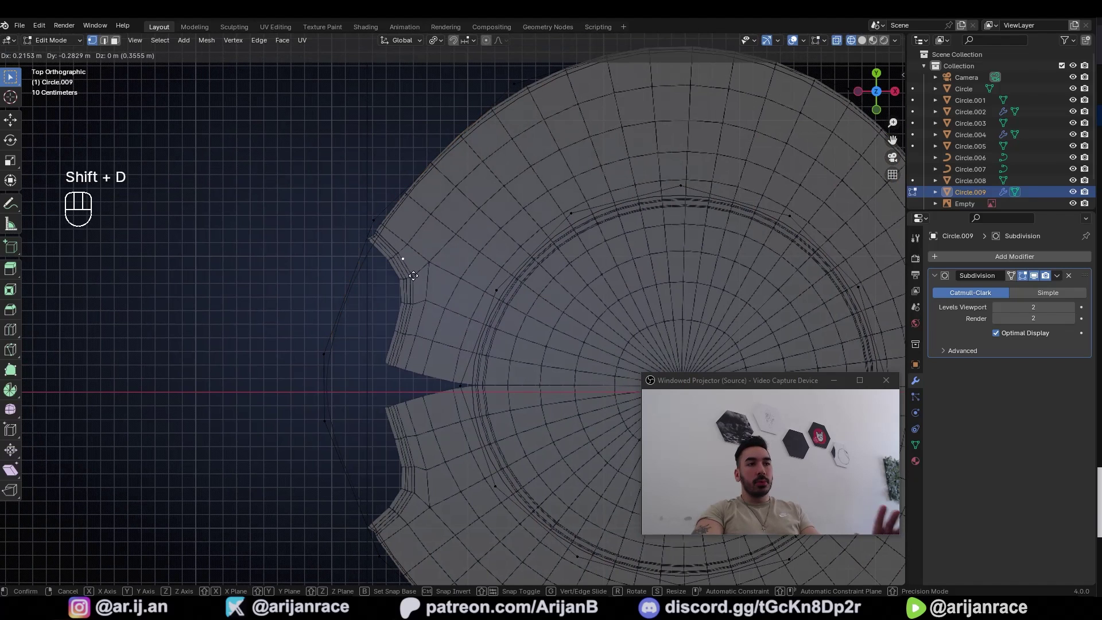
pyautogui.press('p')
pyautogui.press('Tab')
pyautogui.rightClick(381, 225)
pyautogui.press('g')
pyautogui.click(378, 190)
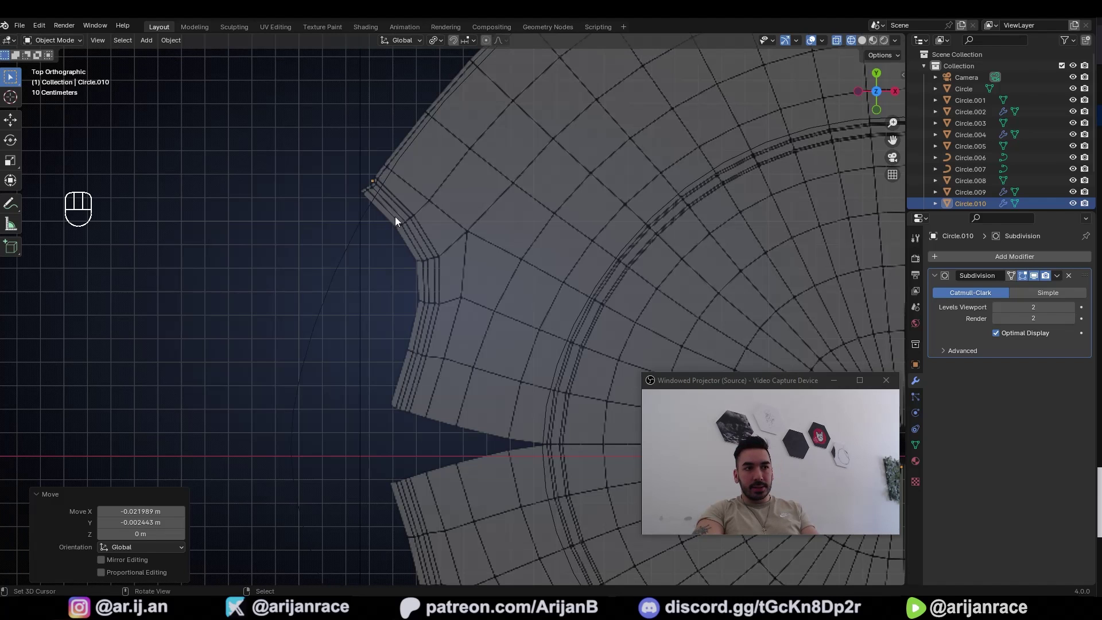
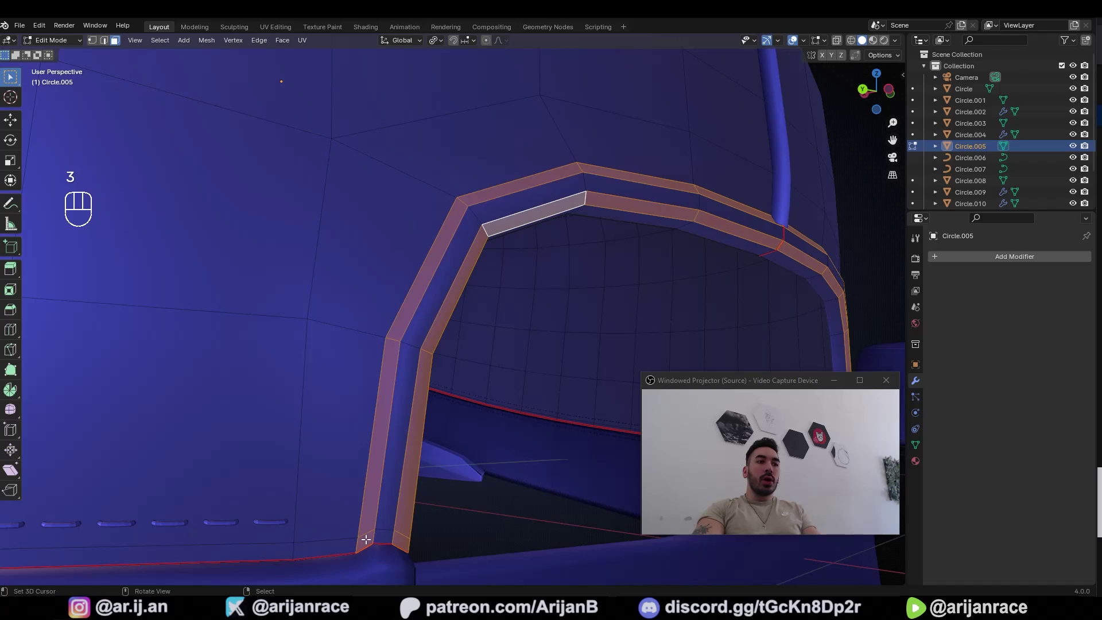
# In top view, nudge the separated seam strip's points so they follow the notch.
pyautogui.middleClick(480, 302)
pyautogui.press('Tab')
pyautogui.press('1')
pyautogui.press('a')
pyautogui.press('a')
pyautogui.press('Tab')
pyautogui.moveTo(526, 288); pyautogui.dragTo(444, 332)
pyautogui.moveTo(240, 360); pyautogui.dragTo(321, 334)
pyautogui.press('KP_7')
pyautogui.middleClick(279, 350)
pyautogui.middleClick(385, 304)
pyautogui.click(291, 226)
pyautogui.press('g')
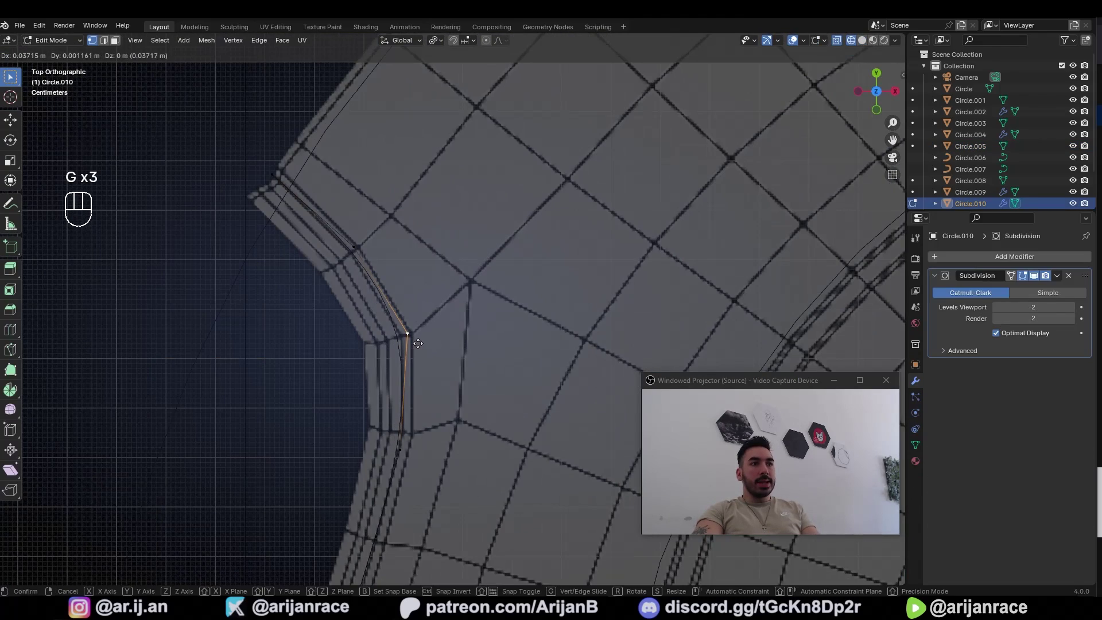
pyautogui.press('g')
pyautogui.click(417, 340)
pyautogui.click(387, 413)
pyautogui.click(402, 441)
pyautogui.press('g')
pyautogui.moveTo(405, 443); pyautogui.dragTo(389, 314)
pyautogui.moveTo(412, 391); pyautogui.dragTo(409, 338)
pyautogui.click(384, 406)
pyautogui.press('g')
pyautogui.press('a')
# Duplicate the seam strip and mirror it with S Y -1, moving it onto the lower notch.
pyautogui.press('shift+d')
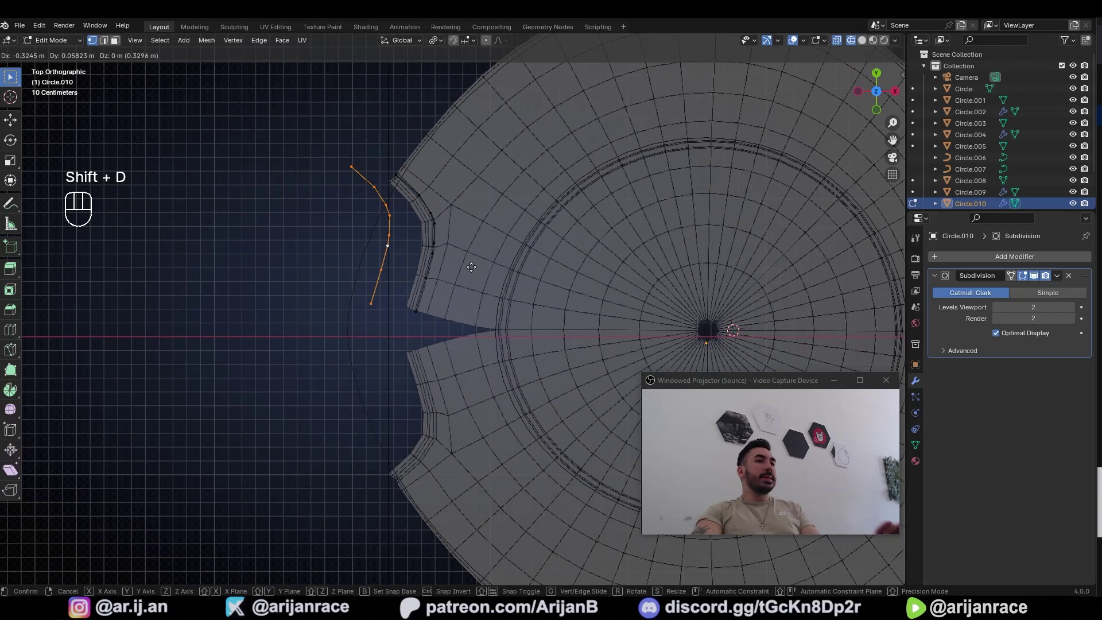
pyautogui.click(473, 265)
pyautogui.press('s')
pyautogui.press('y')
pyautogui.press('-')
pyautogui.press('1')
pyautogui.press('Return')
pyautogui.press('g')
pyautogui.press('y')
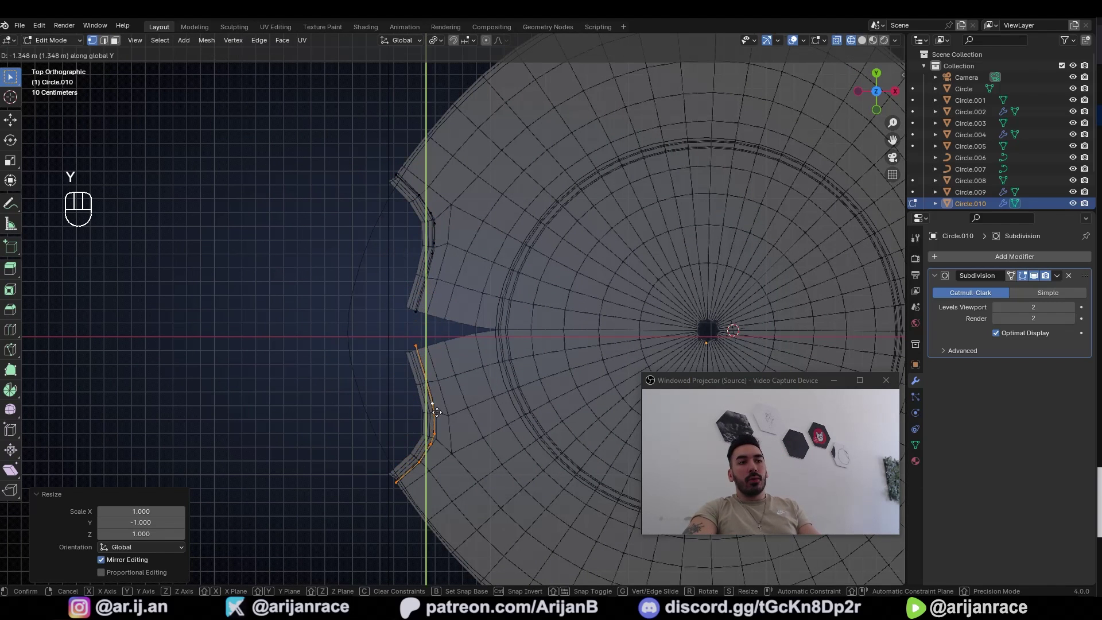
pyautogui.click(437, 409)
pyautogui.moveTo(436, 393); pyautogui.dragTo(446, 307)
pyautogui.middleClick(418, 232)
# Duplicate another seam piece and fit it with move, scale and rotate adjustments.
pyautogui.press('shift+d')
pyautogui.press('s')
pyautogui.click(483, 333)
pyautogui.press('g')
pyautogui.press('s')
pyautogui.press('g')
pyautogui.click(469, 336)
pyautogui.press('g')
pyautogui.press('r')
pyautogui.click(486, 317)
pyautogui.press('g')
# Try a second S Y -1 mirror of a duplicate along Y, then undo it.
pyautogui.press('shift+d')
pyautogui.press('s')
pyautogui.press('y')
pyautogui.press('-')
pyautogui.press('Return')
pyautogui.press('g')
pyautogui.press('y')
pyautogui.click(451, 373)
pyautogui.press('ctrl+z')
# Lift the seam strip together with Circle.009 about 0.81 m up along Z.
pyautogui.press('g')
pyautogui.press('z')
pyautogui.press('z')
pyautogui.middleClick(408, 349)
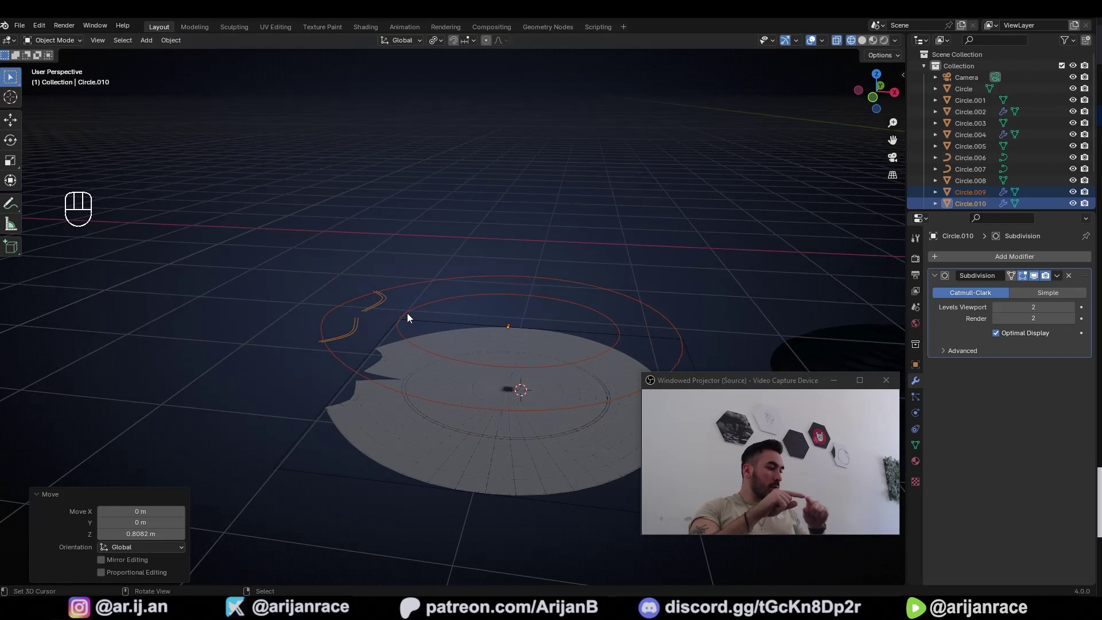
pyautogui.press('1')
pyautogui.press('Tab')
pyautogui.middleClick(431, 229)
pyautogui.middleClick(453, 237)
# Apply Circle.009's Subdivision modifier so it becomes a denser ring.
pyautogui.press('Tab')
pyautogui.press('Tab')
pyautogui.press('Tab')
pyautogui.press('ctrl+a')
pyautogui.press('Tab')
pyautogui.press('Tab')
pyautogui.click(391, 293)
pyautogui.moveTo(386, 298); pyautogui.dragTo(381, 261)
# Drop Circle.010's viewport subdivision level from 2 to 1 and apply it.
pyautogui.press('shift+Tab')
pyautogui.press('1')
pyautogui.press('a')
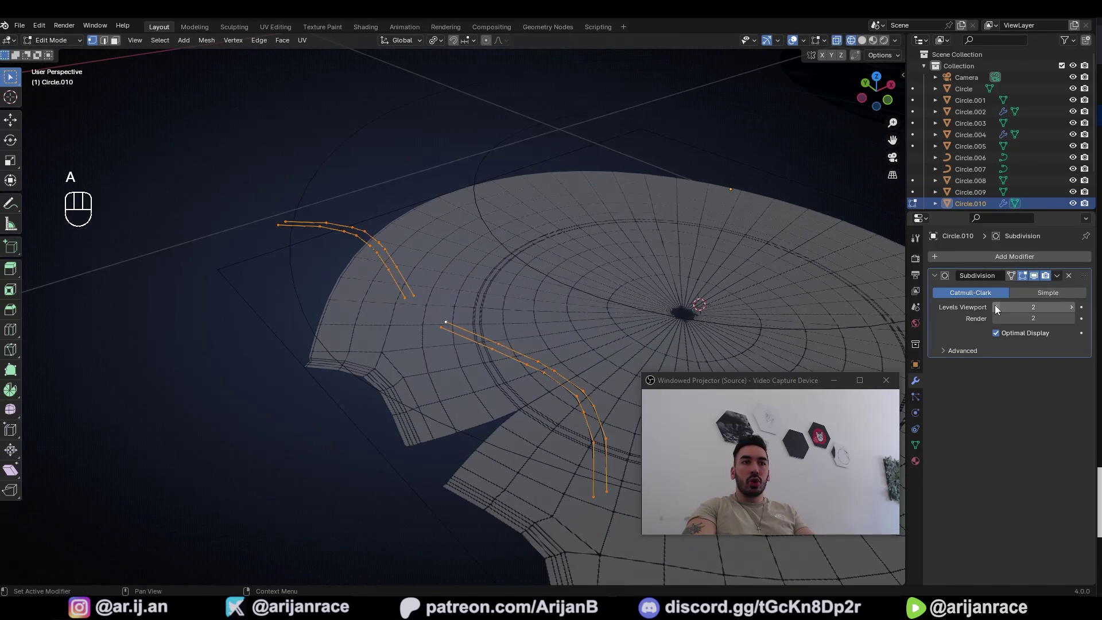
pyautogui.press('Tab')
pyautogui.press('Tab')
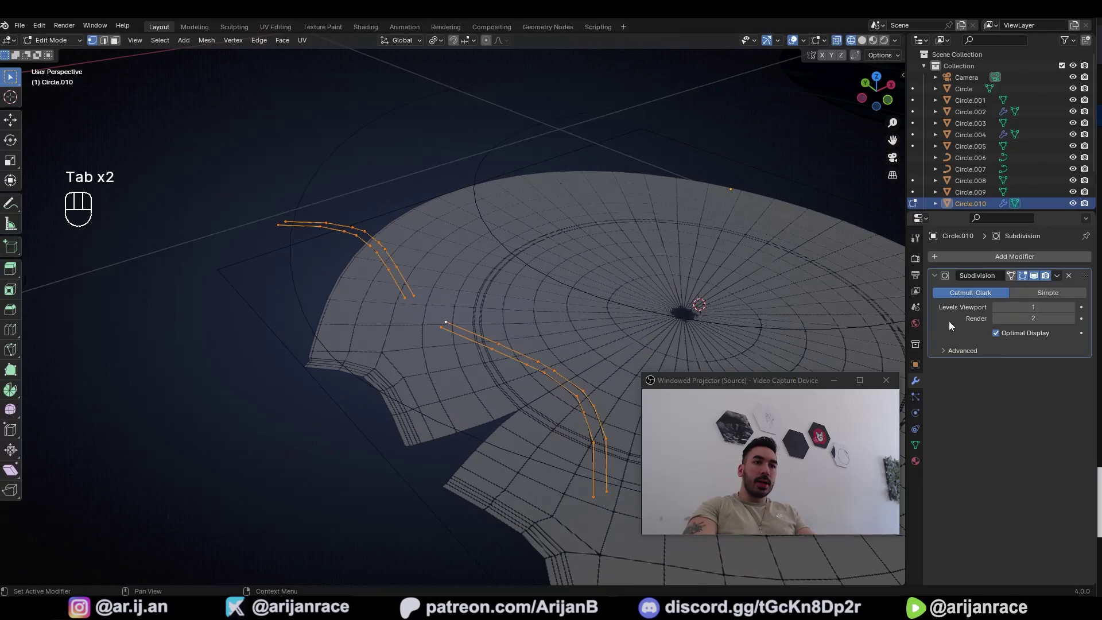
pyautogui.press('Tab')
pyautogui.press('ctrl+a')
pyautogui.press('Tab')
# Orbit around the panel and bring up the W vertex menu for subdividing the rings.
pyautogui.middleClick(470, 287)
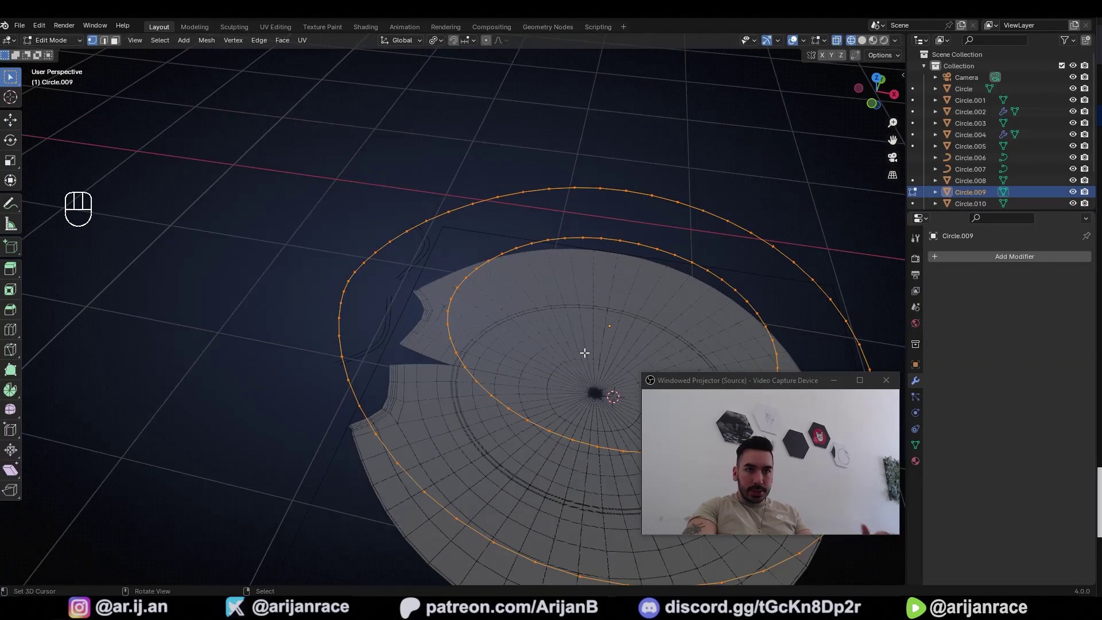
pyautogui.moveTo(371, 318); pyautogui.dragTo(441, 318)
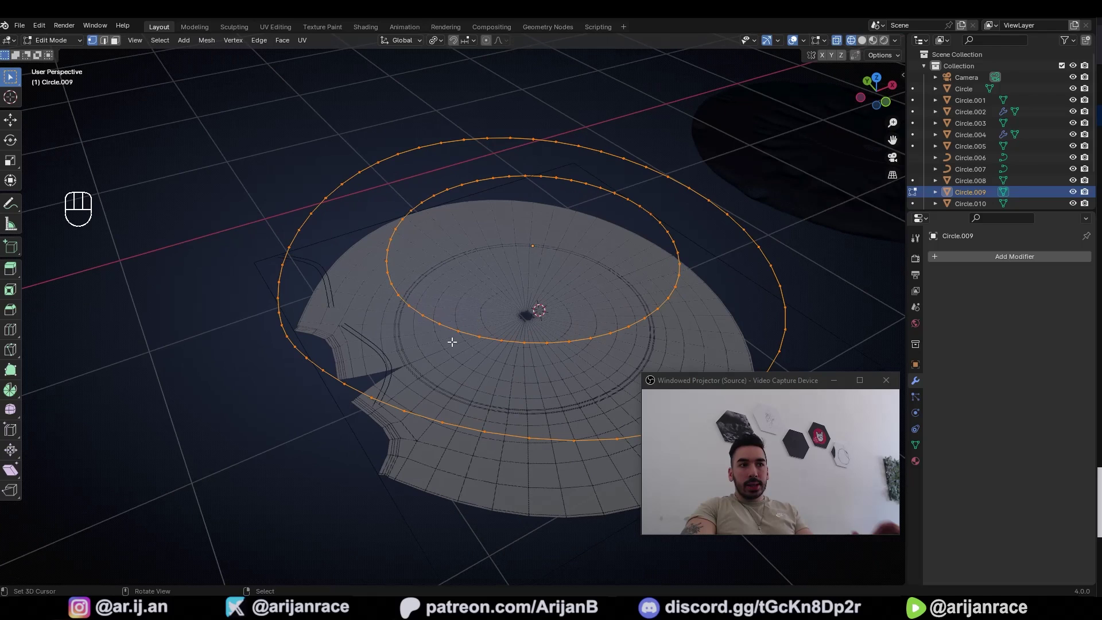
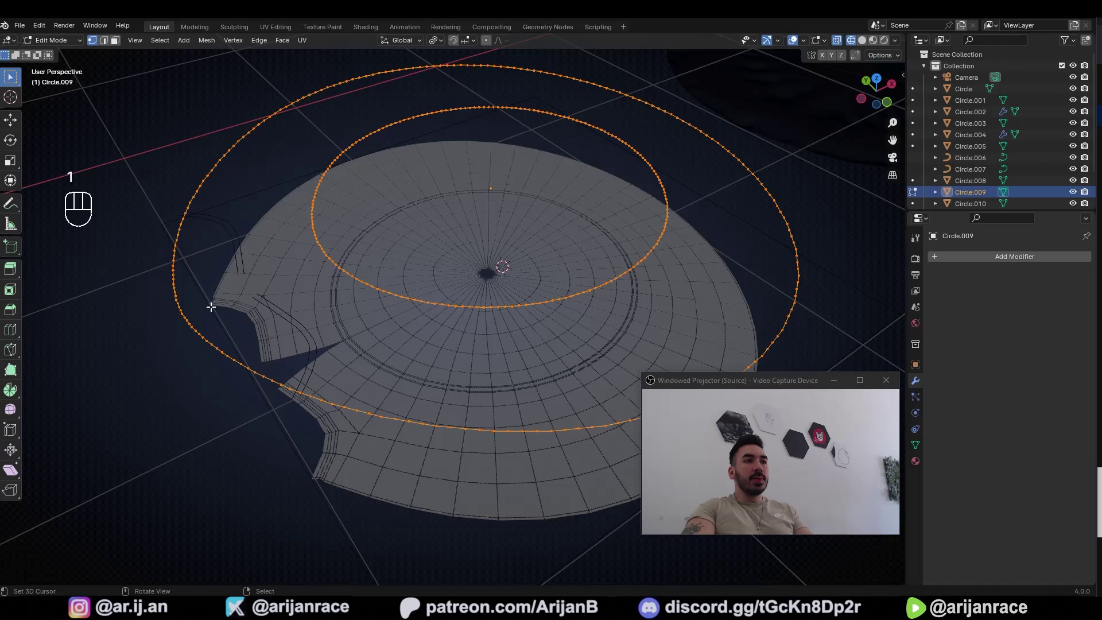
pyautogui.press('w')
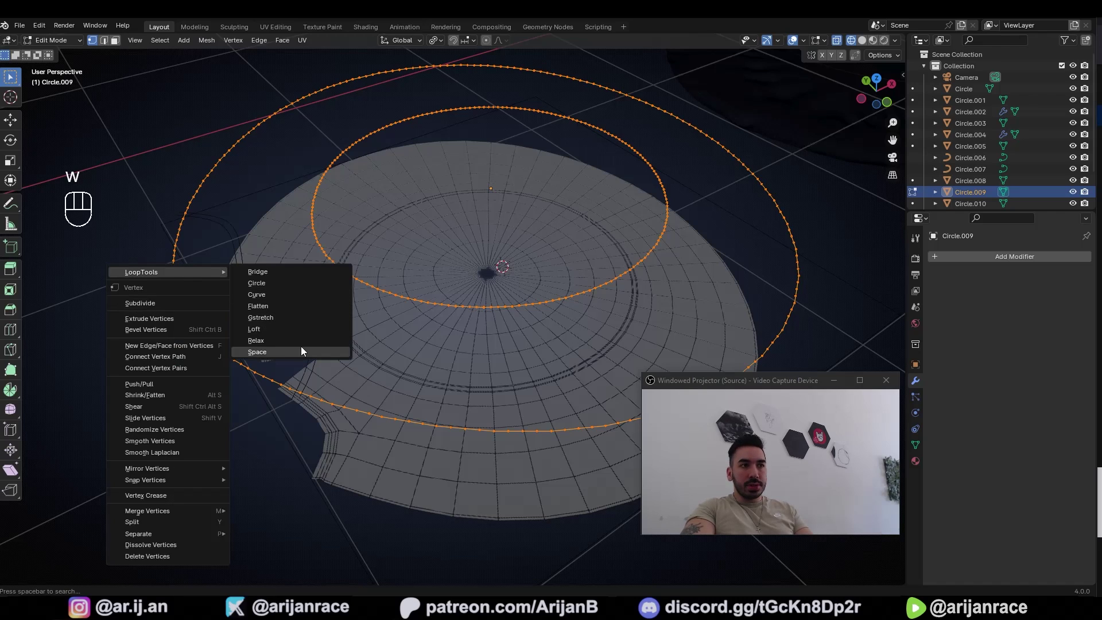
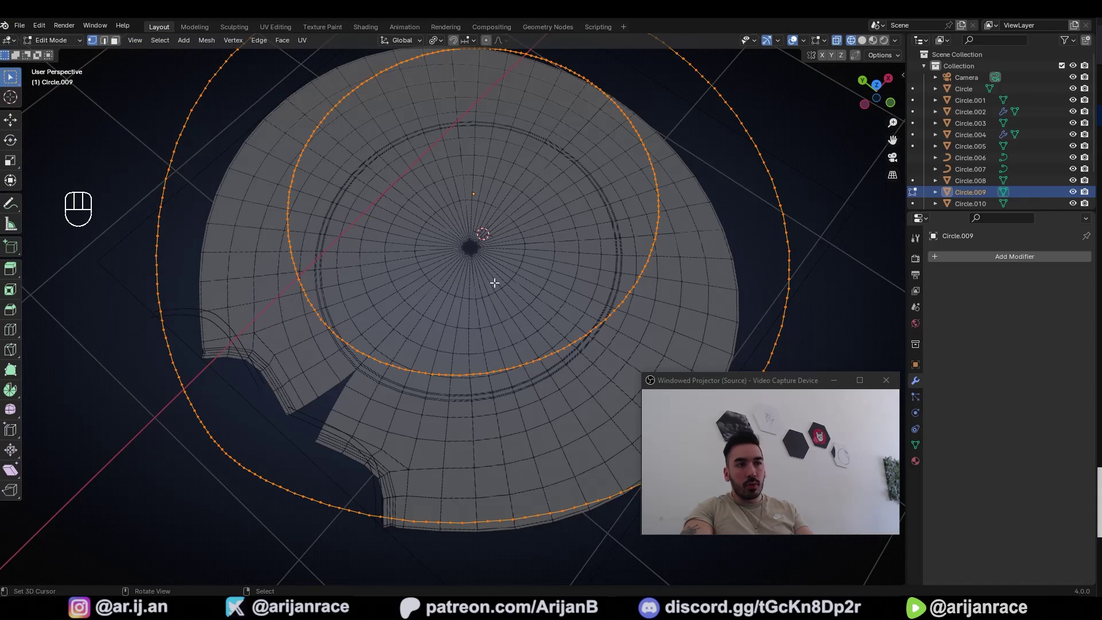
# Select both vertex rings of Circle.009 and subdivide them repeatedly via the W menu.
pyautogui.middleClick(430, 272)
pyautogui.moveTo(408, 292); pyautogui.dragTo(421, 307)
pyautogui.middleClick(430, 345)
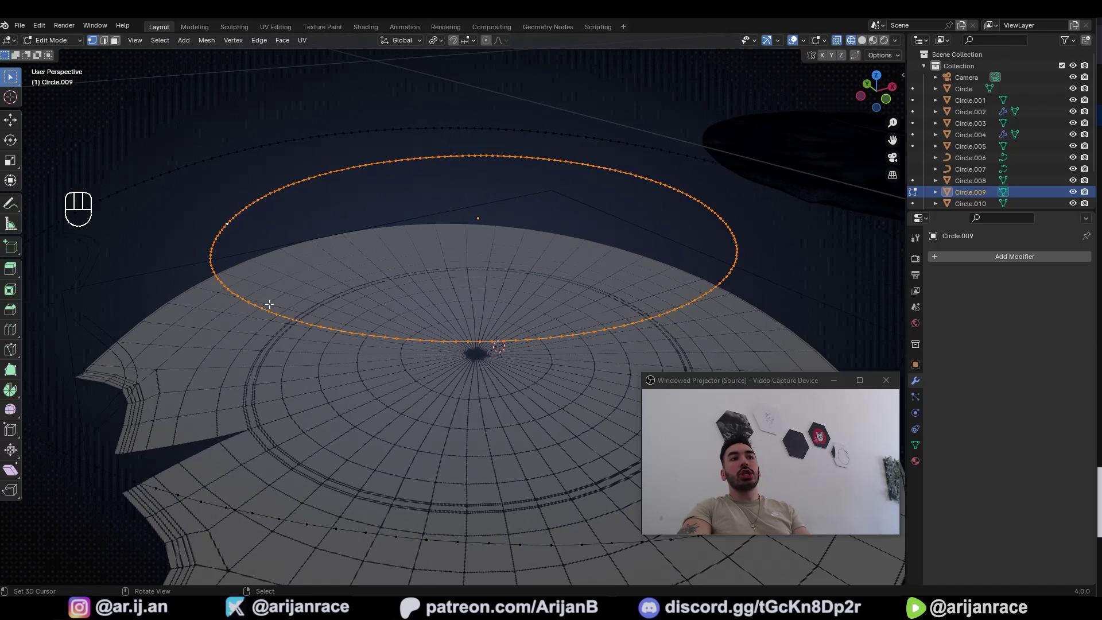
pyautogui.moveTo(278, 304); pyautogui.dragTo(304, 313)
pyautogui.moveTo(349, 352); pyautogui.dragTo(367, 375)
pyautogui.press('w')
pyautogui.middleClick(446, 447)
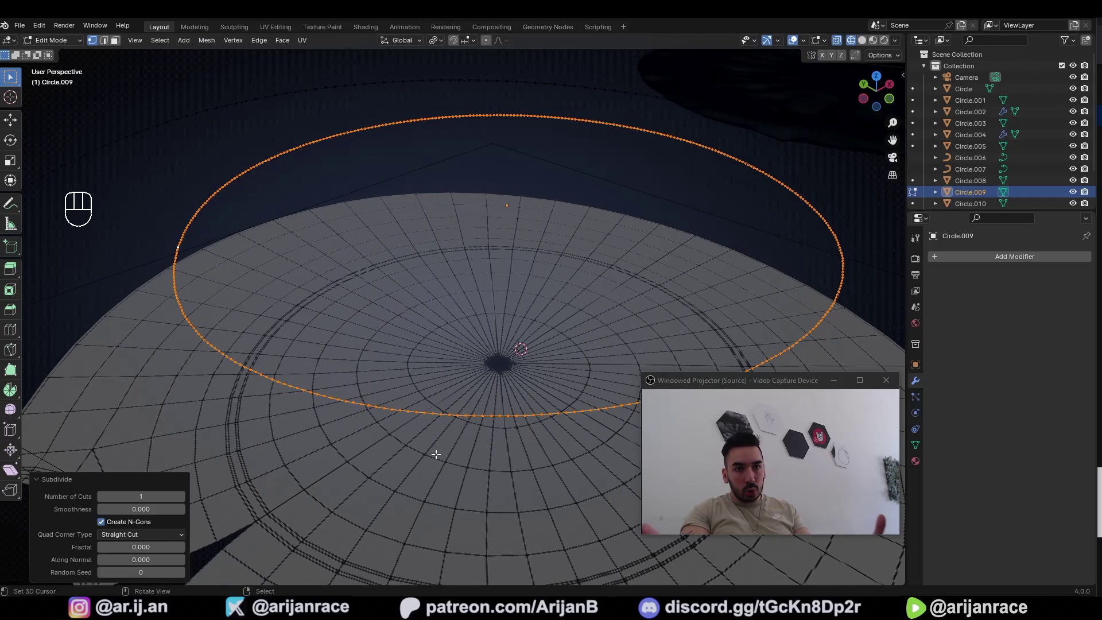
pyautogui.press('a')
pyautogui.press('a')
pyautogui.middleClick(448, 438)
pyautogui.press('c')
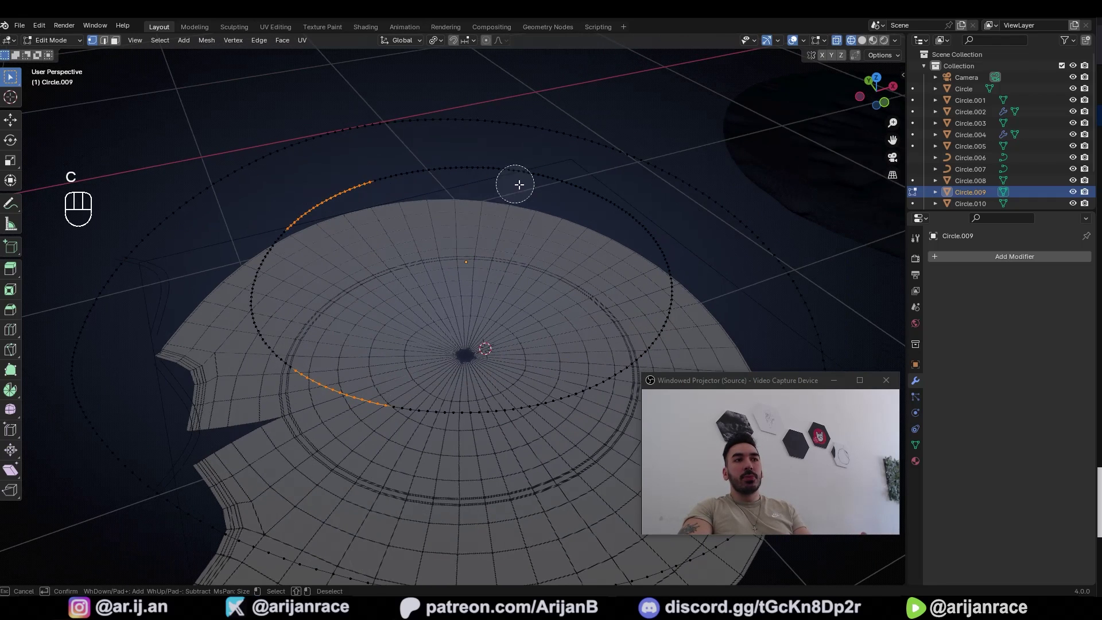
pyautogui.press('w')
pyautogui.press('w')
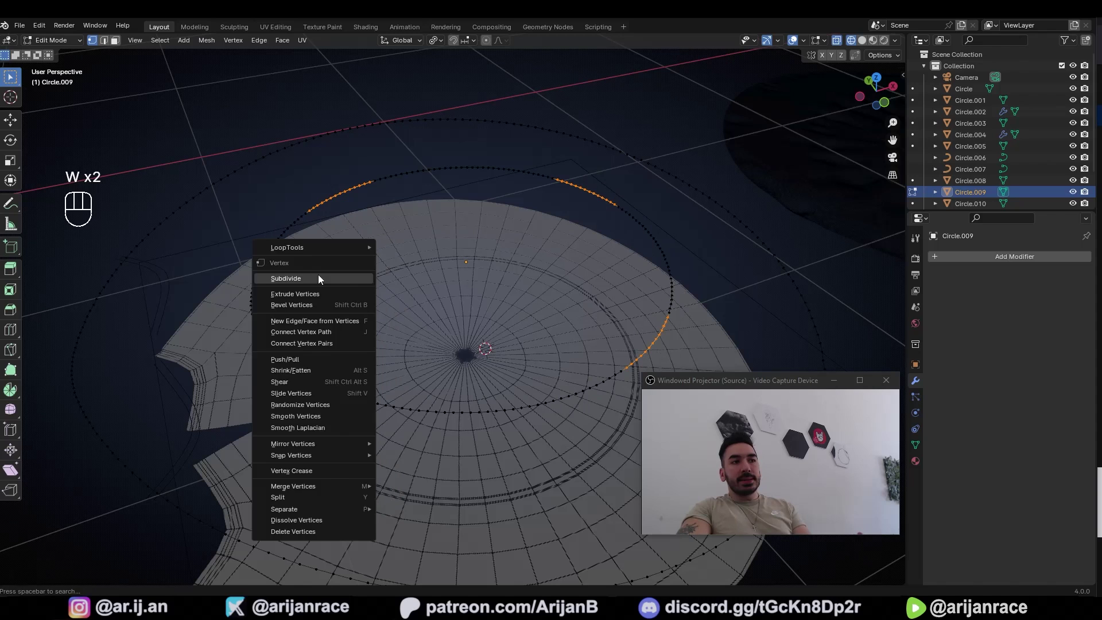
# Space the ring points evenly with LoopTools Space, undoing a stray Ctrl+1.
pyautogui.press('ctrl+1')
pyautogui.press('ctrl+z')
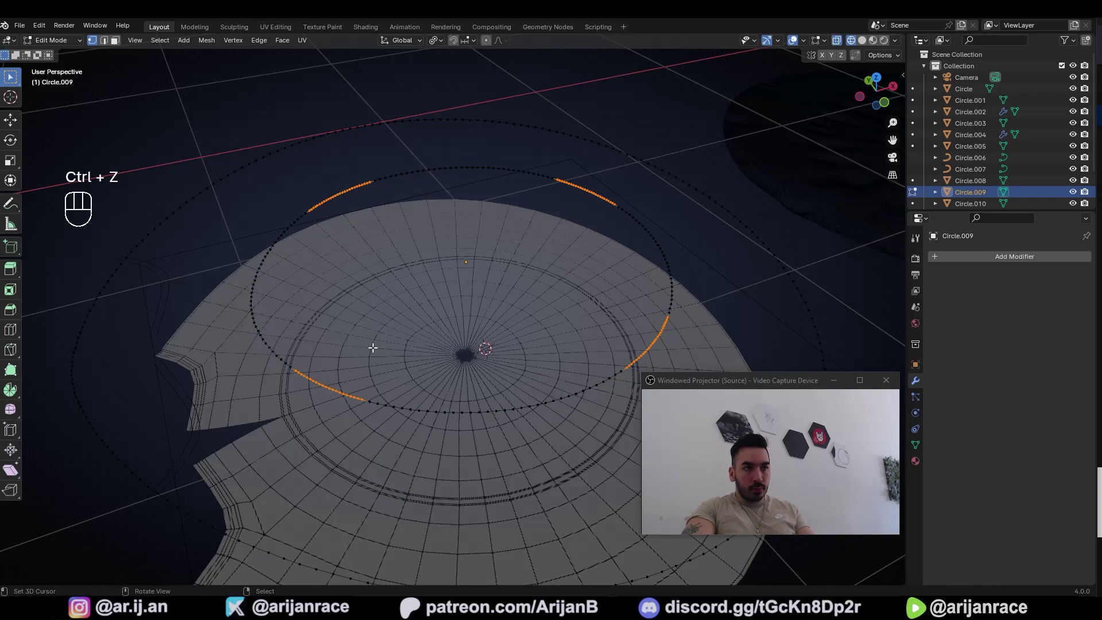
pyautogui.click(408, 386)
pyautogui.press('w')
pyautogui.press('w')
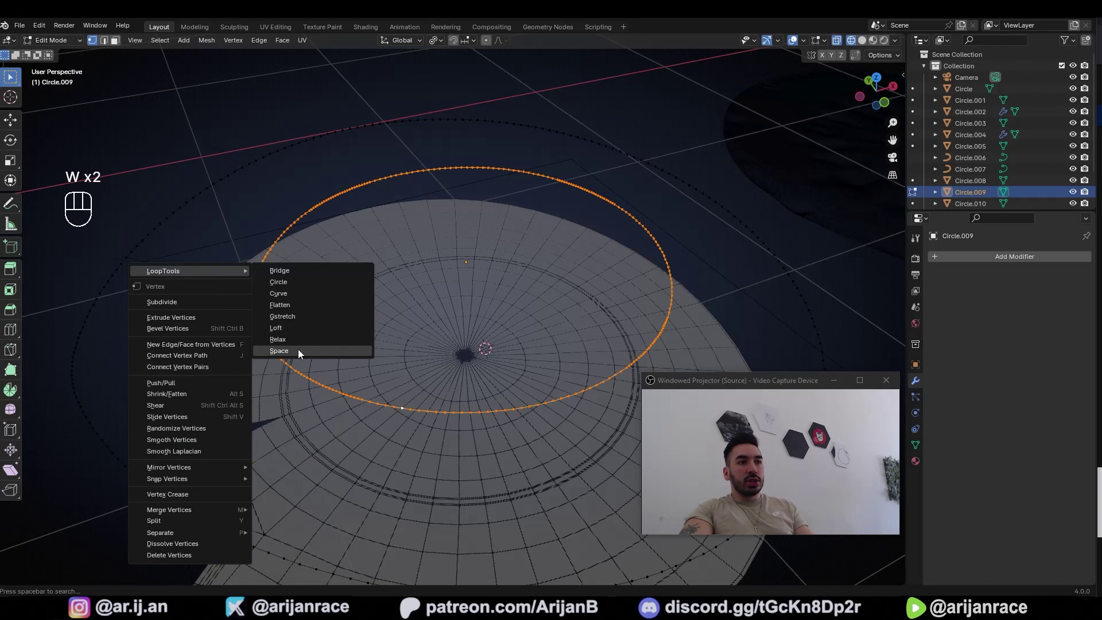
pyautogui.press('1')
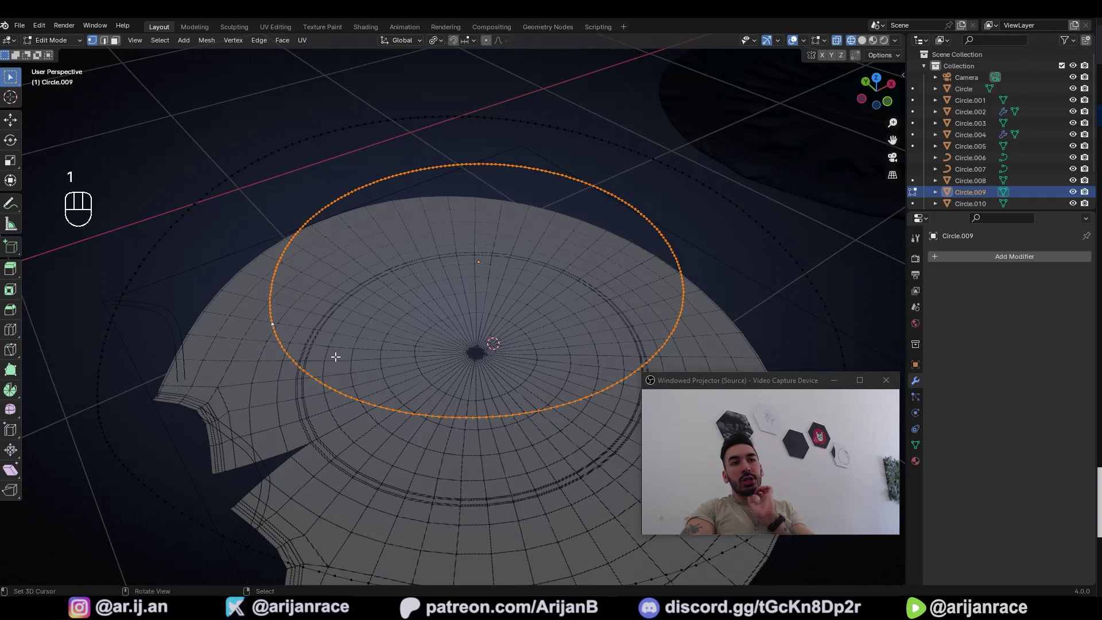
pyautogui.middleClick(325, 371)
# Circle-select the seam arcs and split them off, leaving Circle.010 active.
pyautogui.press('1')
pyautogui.click(197, 283)
pyautogui.press('c')
pyautogui.moveTo(223, 216); pyautogui.dragTo(268, 205)
pyautogui.press('w')
pyautogui.press('ctrl+z')
pyautogui.rightClick(231, 271)
pyautogui.middleClick(256, 271)
pyautogui.middleClick(281, 263)
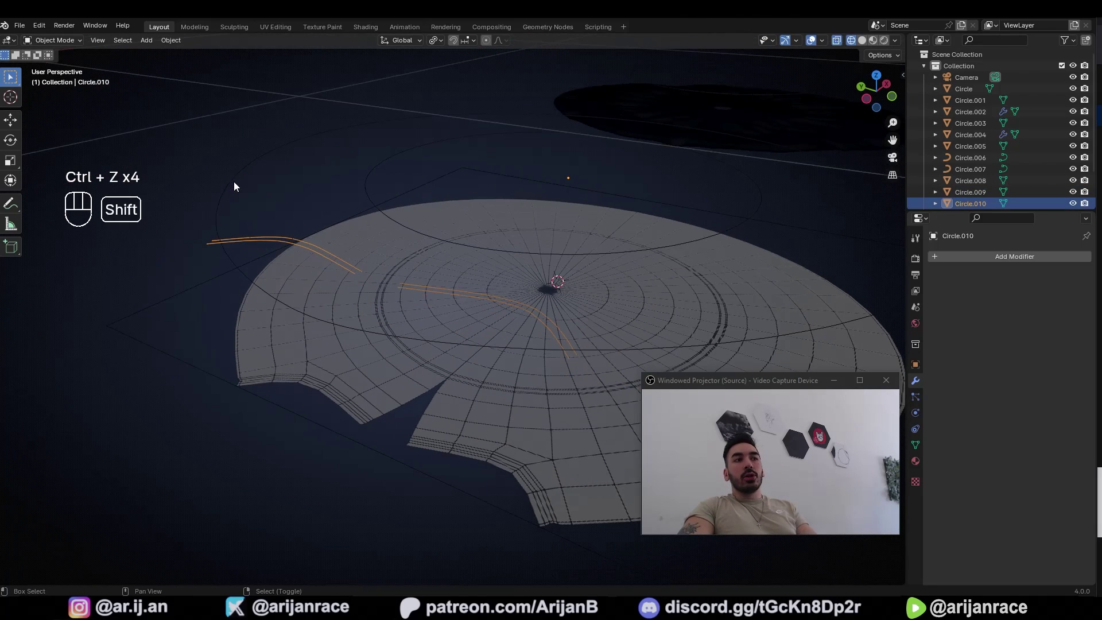
# Join Circle.010 into Circle.009 with Ctrl+J and enter Edit Mode on the merged seam mesh.
pyautogui.moveTo(236, 186); pyautogui.dragTo(284, 139)
pyautogui.middleClick(505, 170)
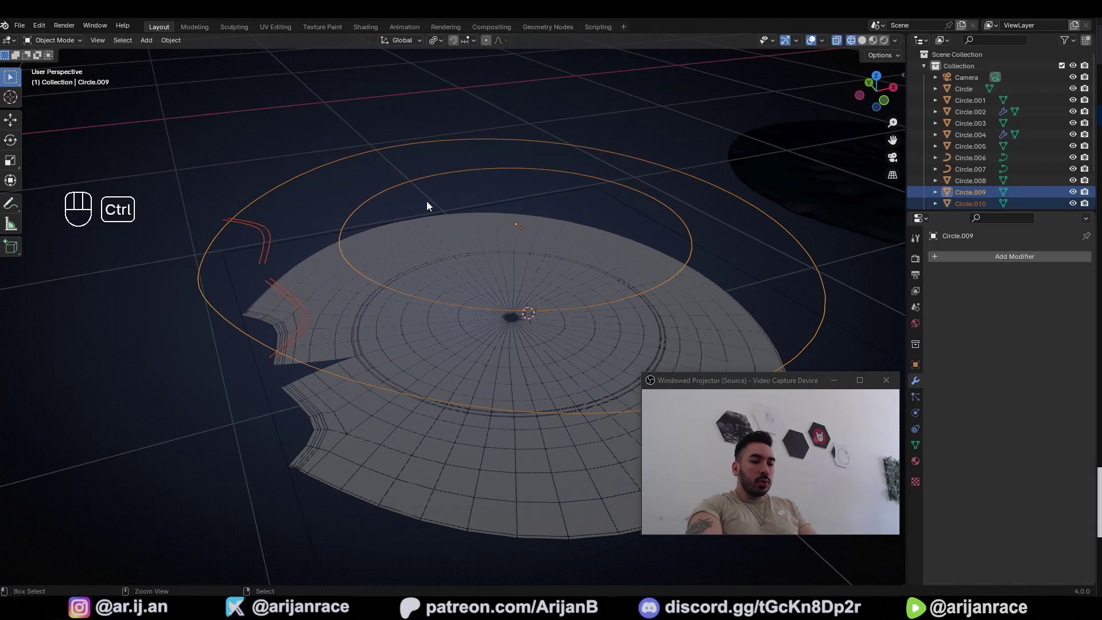
pyautogui.press('ctrl+j')
pyautogui.middleClick(357, 230)
pyautogui.press('Tab')
pyautogui.press('1')
# Select the first seam stroke's points and space them evenly with LoopTools Space.
pyautogui.moveTo(273, 257); pyautogui.dragTo(316, 265)
pyautogui.middleClick(323, 270)
pyautogui.press('c')
pyautogui.press('c')
pyautogui.moveTo(483, 368); pyautogui.dragTo(435, 459)
pyautogui.press('w')
pyautogui.press('2')
pyautogui.press('1')
pyautogui.press('w')
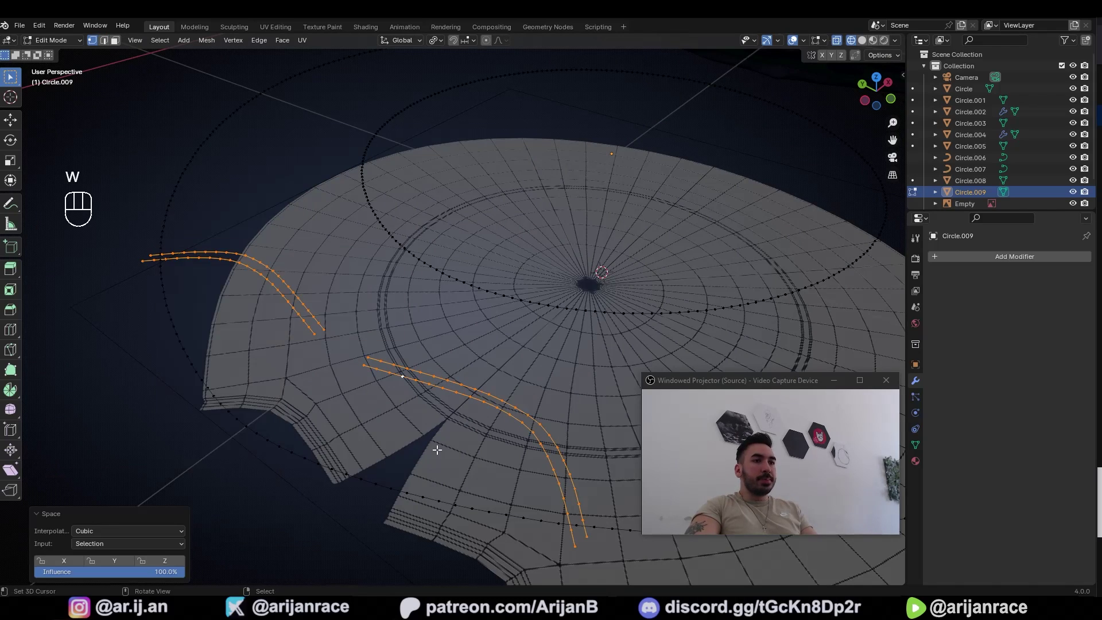
# Select the second seam stroke, space its points evenly and subdivide the strokes.
pyautogui.moveTo(355, 358); pyautogui.dragTo(380, 363)
pyautogui.press('c')
pyautogui.moveTo(507, 349); pyautogui.dragTo(428, 348)
pyautogui.press('c')
pyautogui.click(459, 376)
pyautogui.press('w')
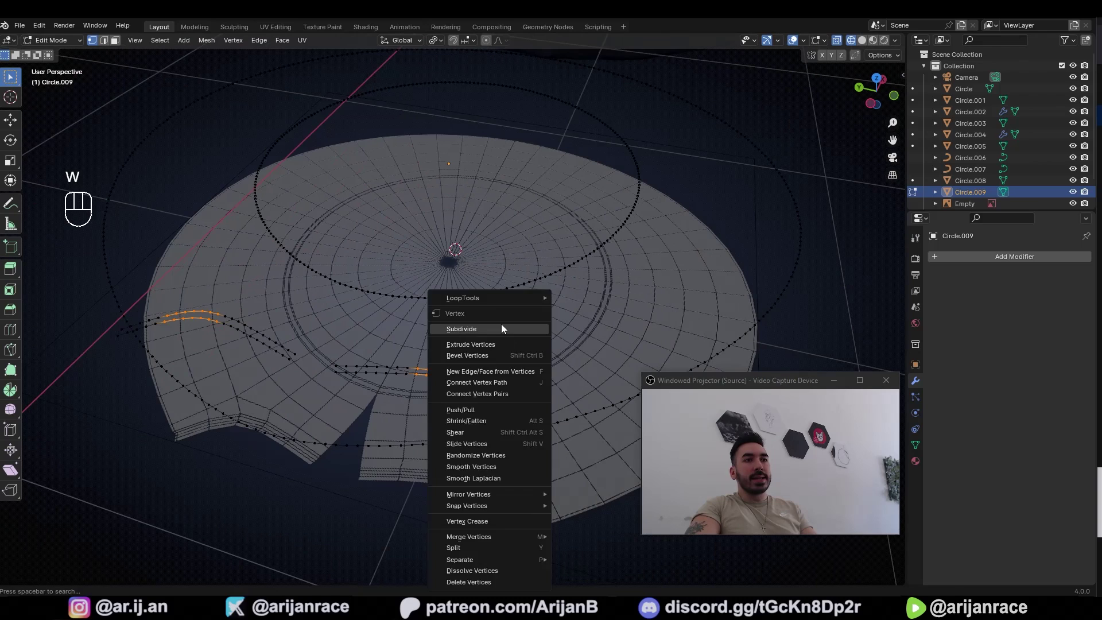
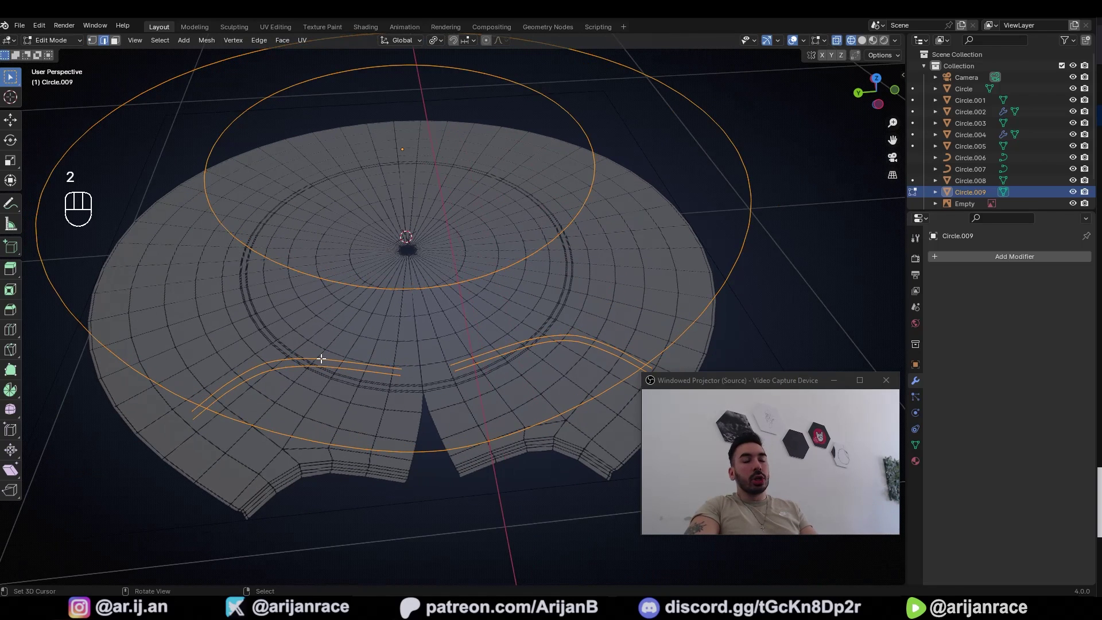
# Select all the stitch ring and seam vertices of Circle.009, checking them from a few angles.
pyautogui.press('a')
pyautogui.press('1')
pyautogui.press('a')
pyautogui.press('a')
pyautogui.press('c')
pyautogui.press('1')
pyautogui.press('2')
pyautogui.press('1')
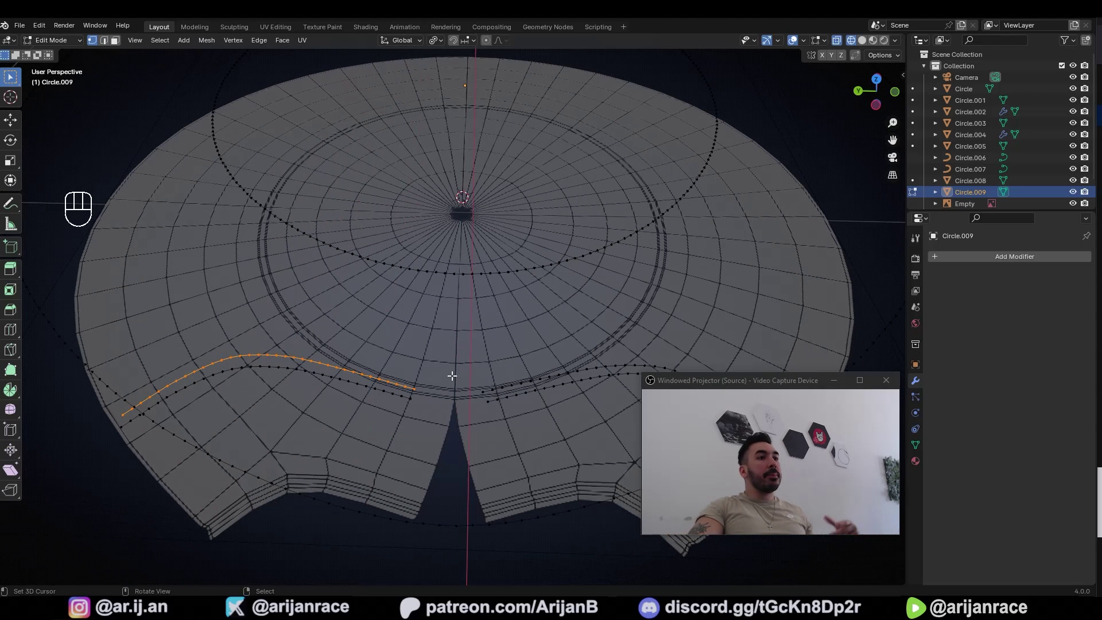
pyautogui.middleClick(464, 385)
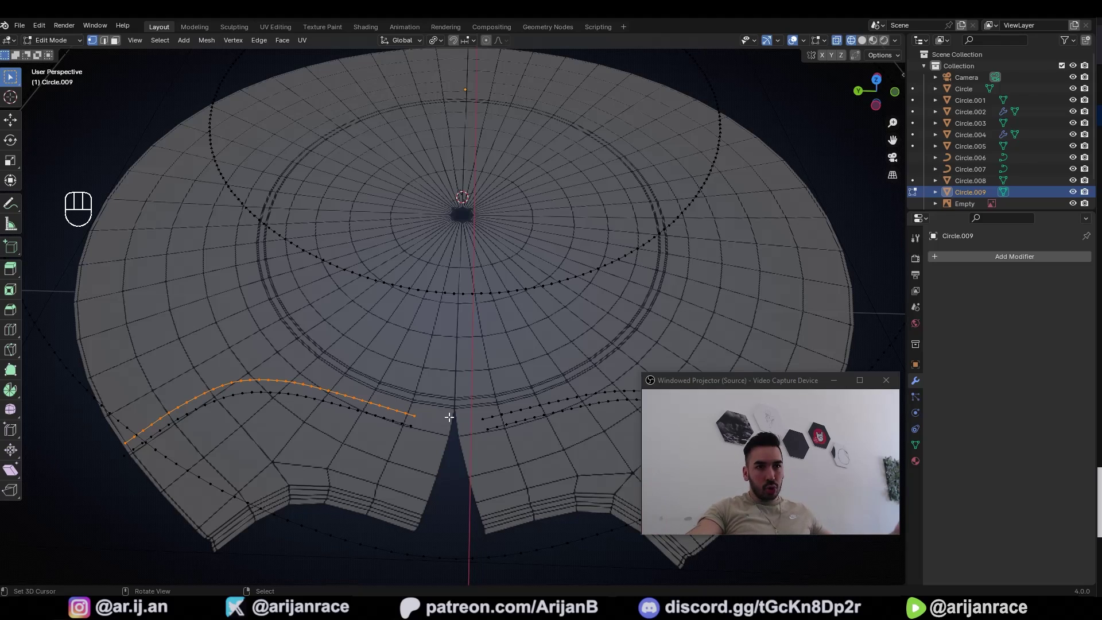
pyautogui.press('a')
pyautogui.middleClick(459, 370)
pyautogui.middleClick(519, 350)
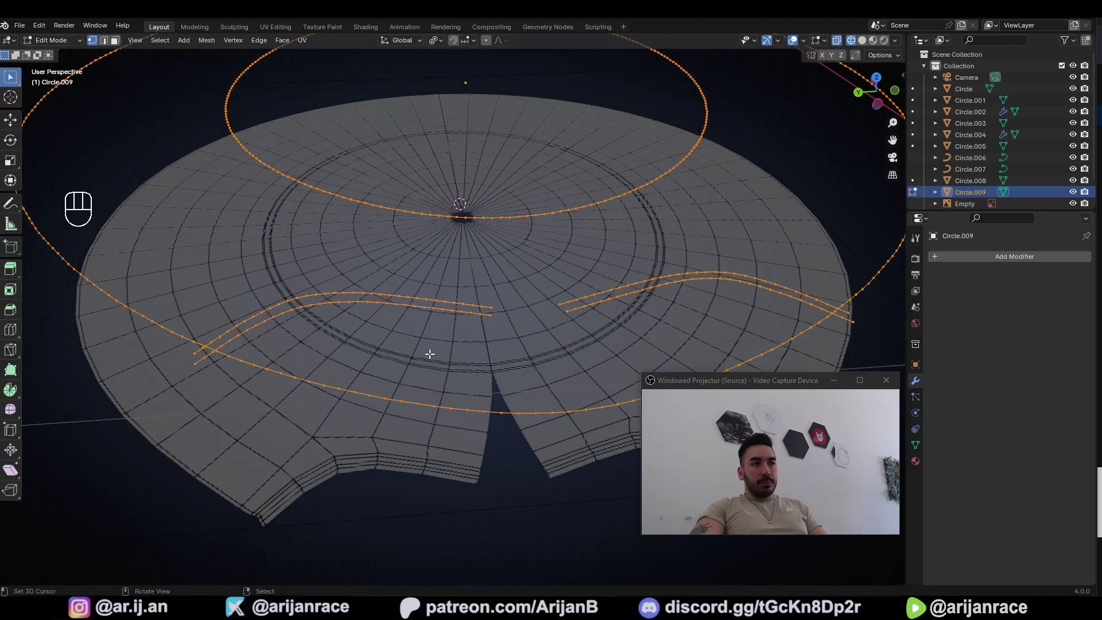
# Try ripping the seam vertices with V, undo the attempts and reselect the seams.
pyautogui.press('v')
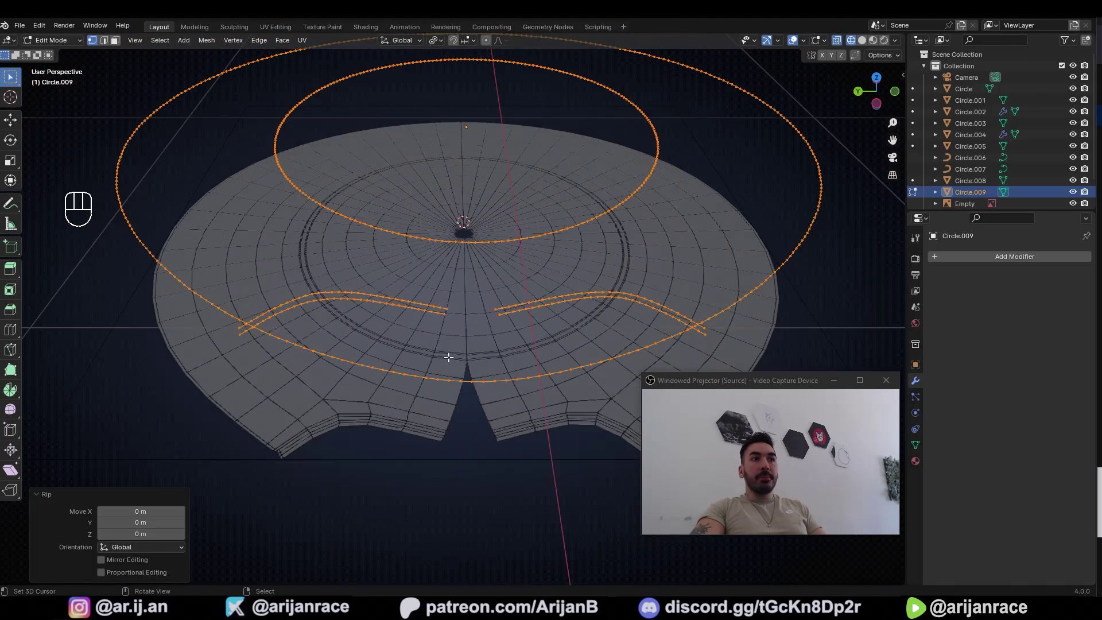
pyautogui.press('v')
pyautogui.moveTo(416, 281); pyautogui.dragTo(413, 293)
pyautogui.press('ctrl+z')
pyautogui.press('ctrl+z')
pyautogui.press('ctrl+z')
pyautogui.click(416, 293)
pyautogui.press('1')
pyautogui.middleClick(399, 329)
pyautogui.press('v')
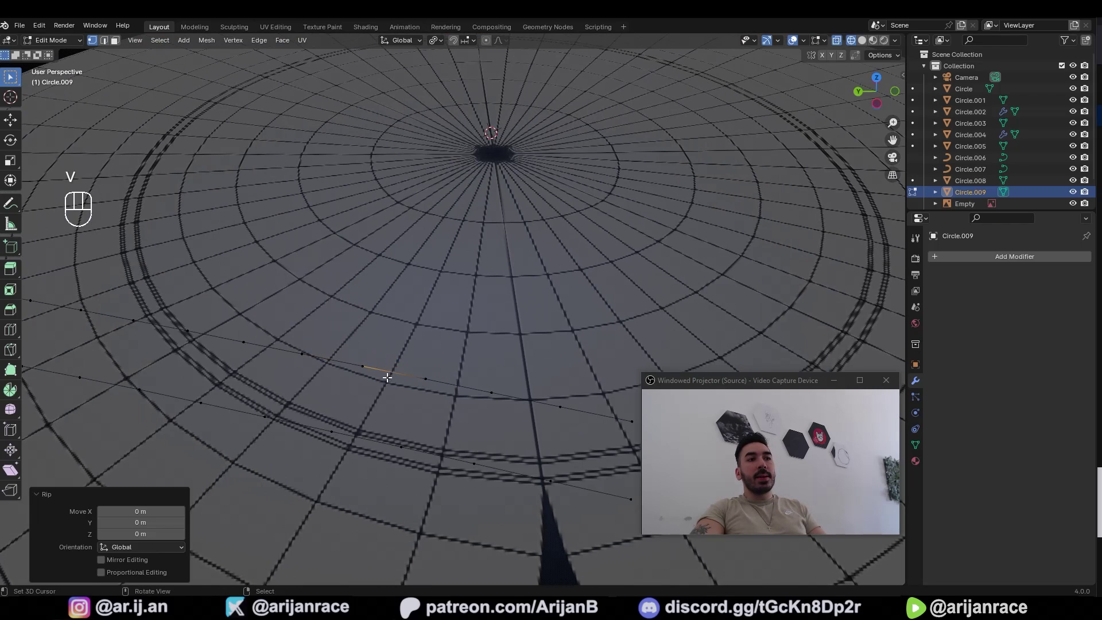
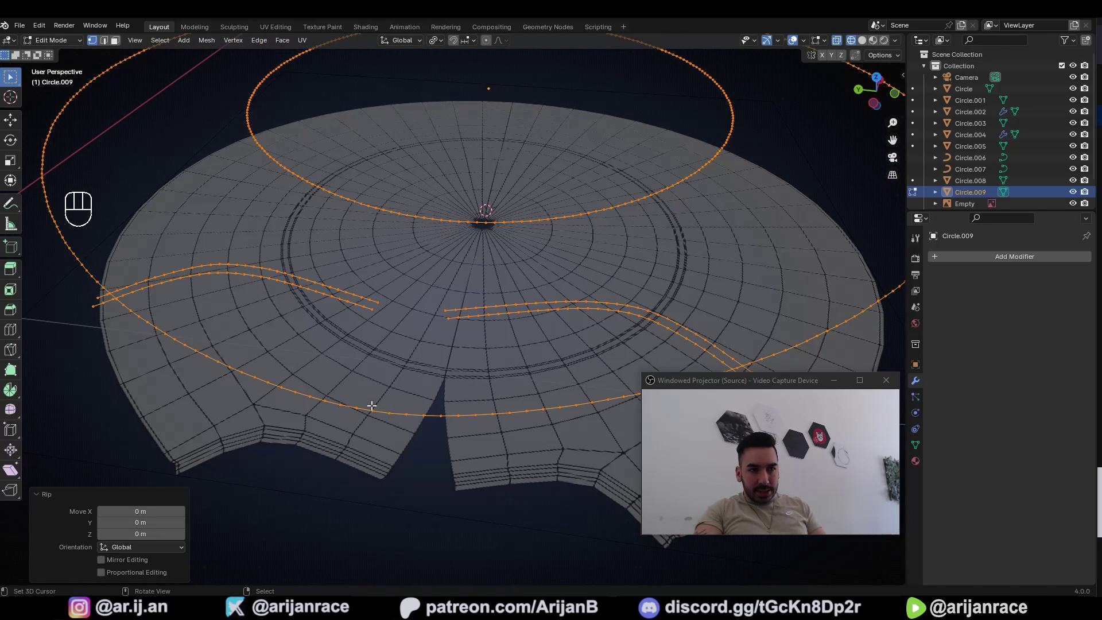
pyautogui.press('v')
pyautogui.press('v')
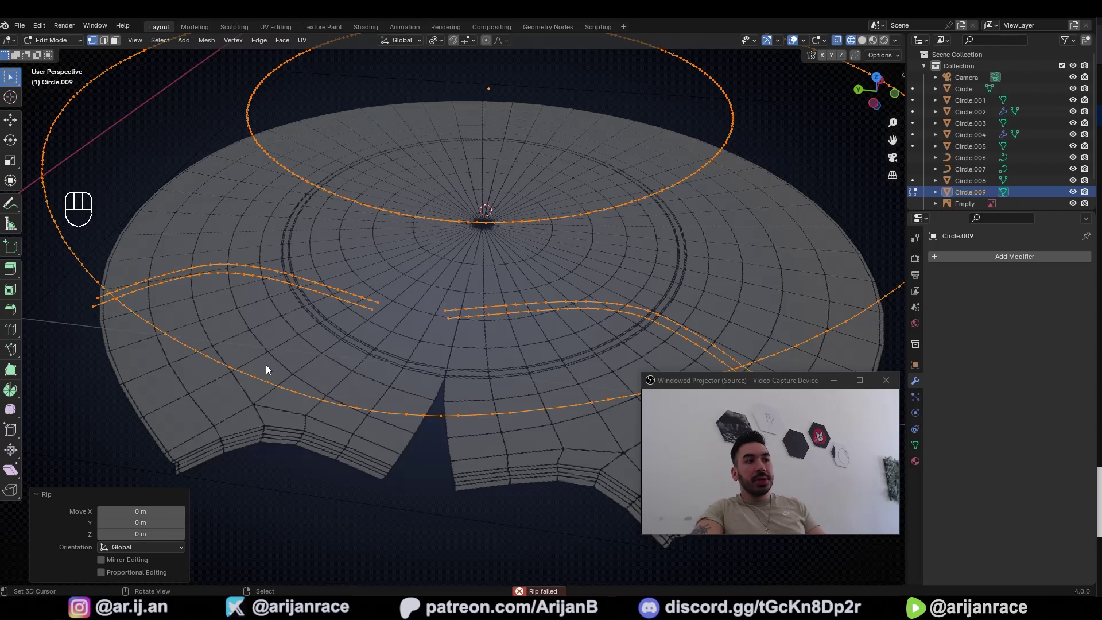
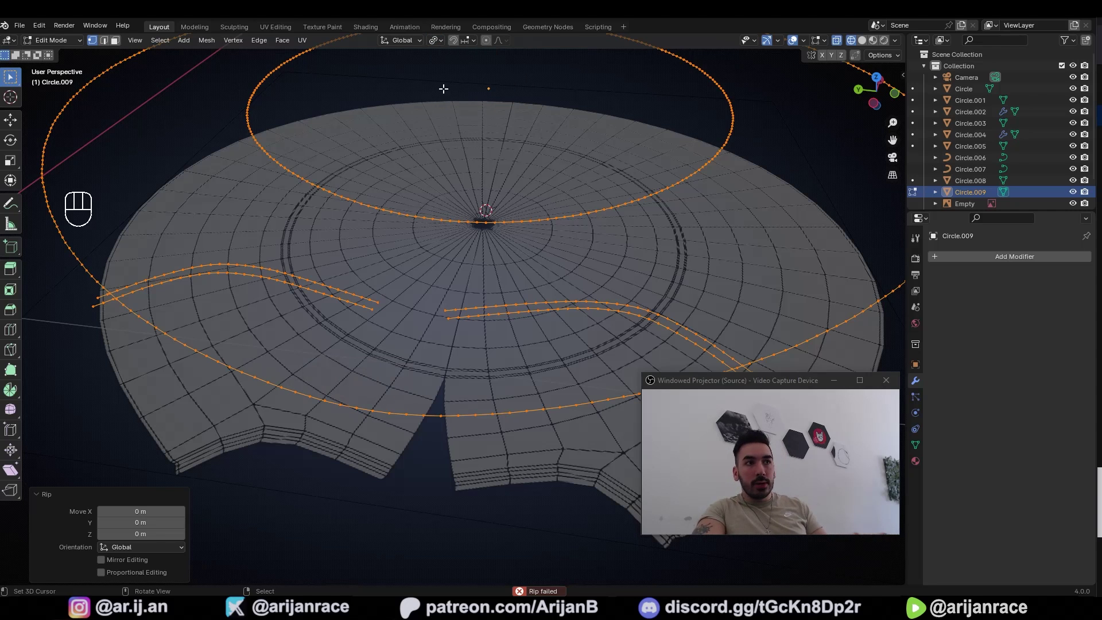
# Scale the seam strokes uniformly to about 0.807 with Mirror Editing so they sit inside the notched edge.
pyautogui.middleClick(372, 437)
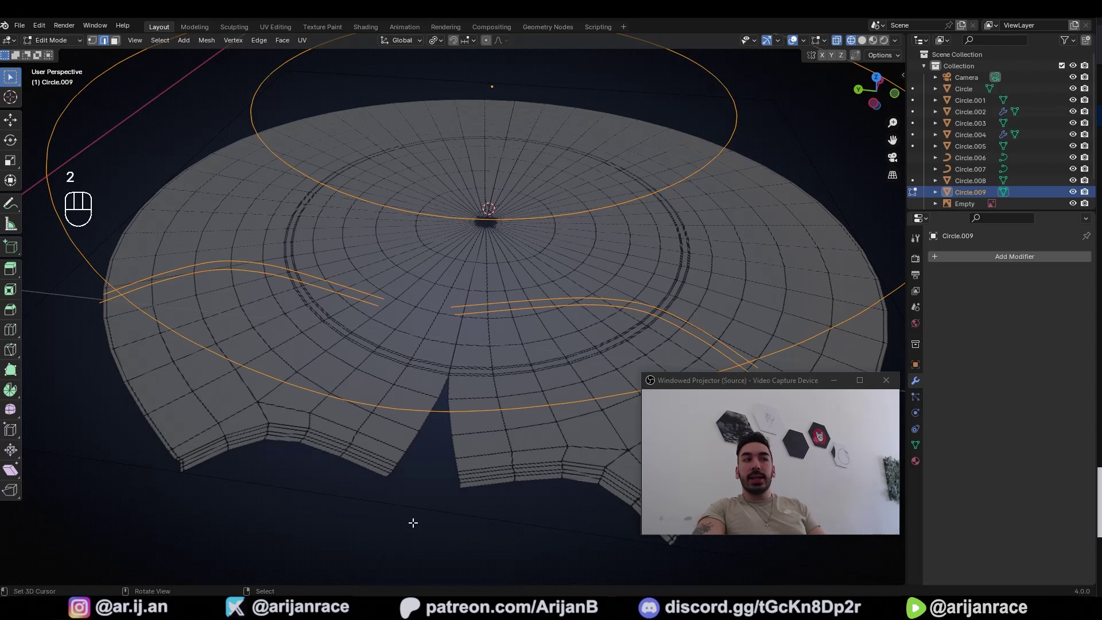
pyautogui.press('s')
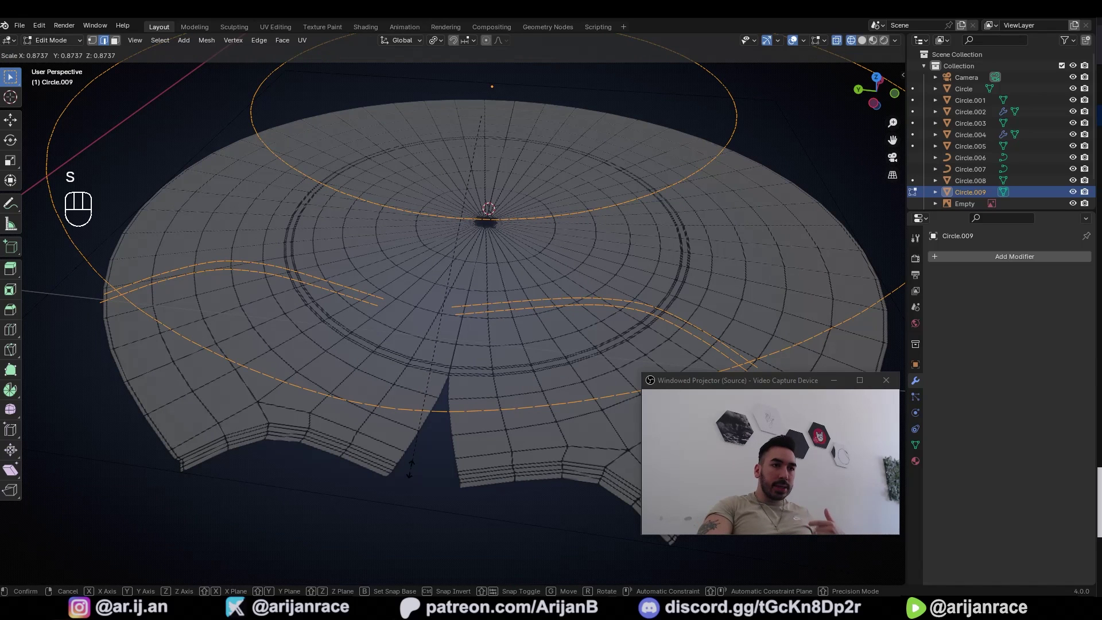
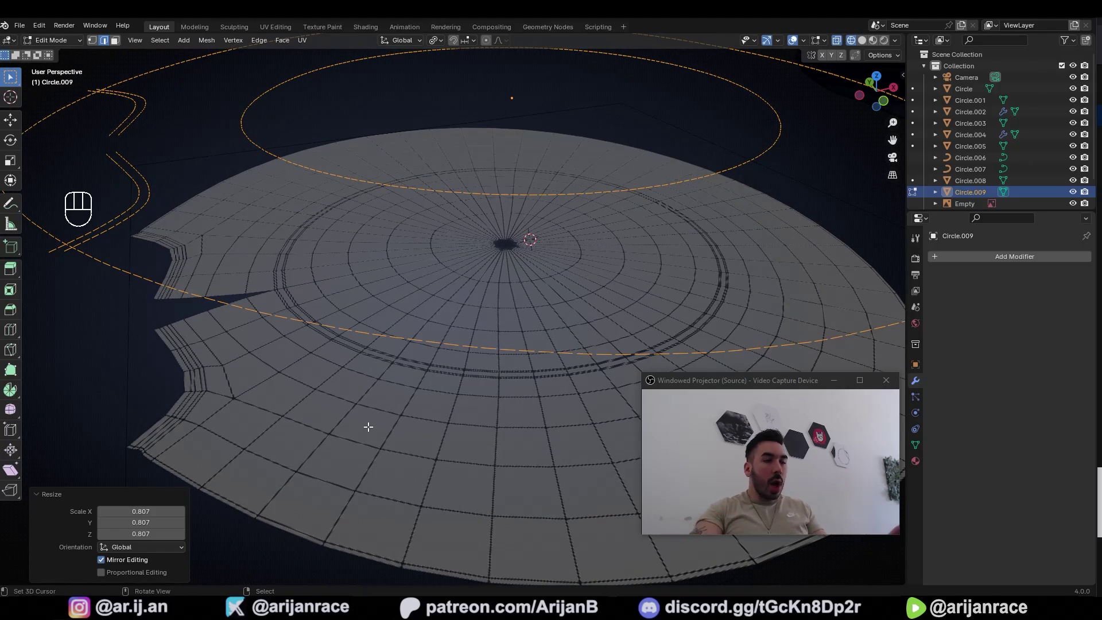
pyautogui.moveTo(361, 405); pyautogui.dragTo(431, 405)
pyautogui.moveTo(405, 385); pyautogui.dragTo(499, 405)
pyautogui.moveTo(469, 393); pyautogui.dragTo(425, 394)
pyautogui.middleClick(420, 403)
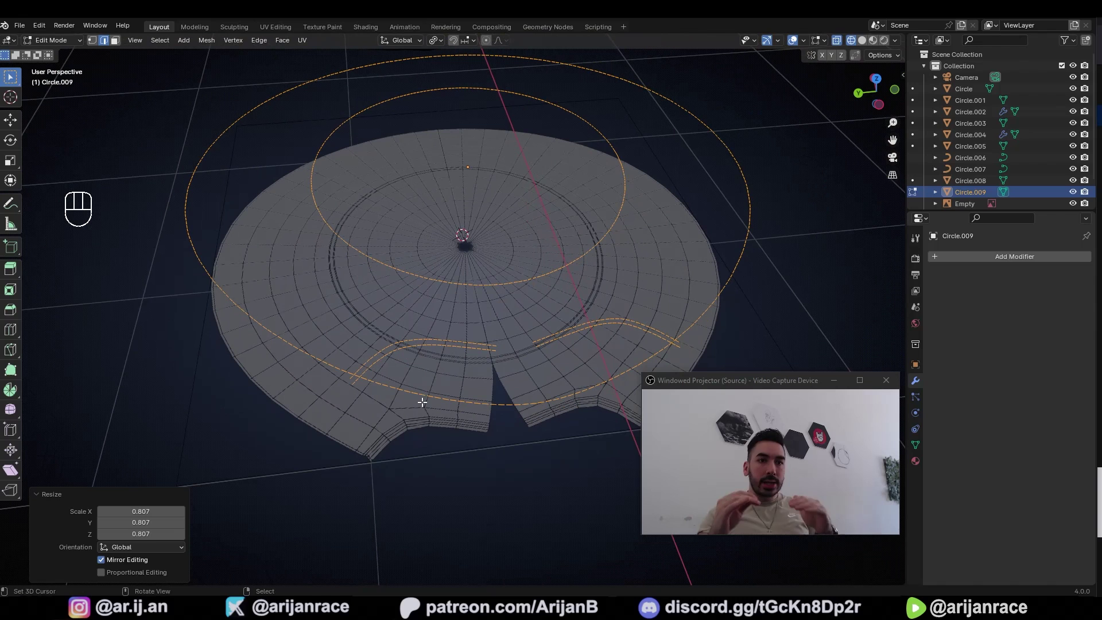
# Convert Circle.009 to a curve and adjust its bevel depth so the seams show as dashed stitch lines.
pyautogui.middleClick(542, 256)
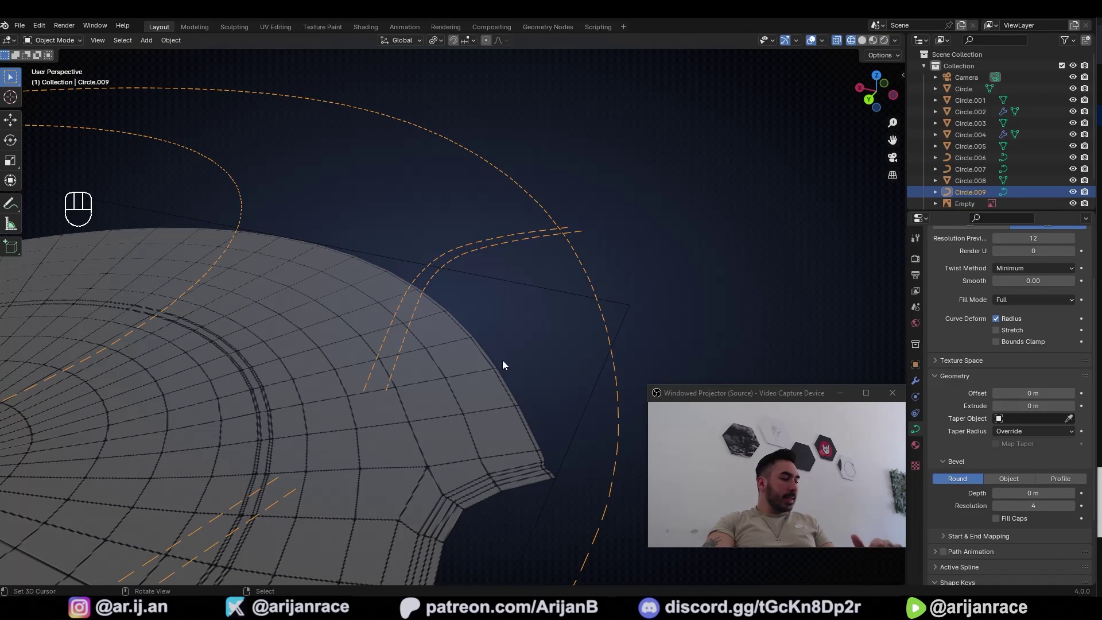
pyautogui.middleClick(503, 374)
pyautogui.middleClick(494, 350)
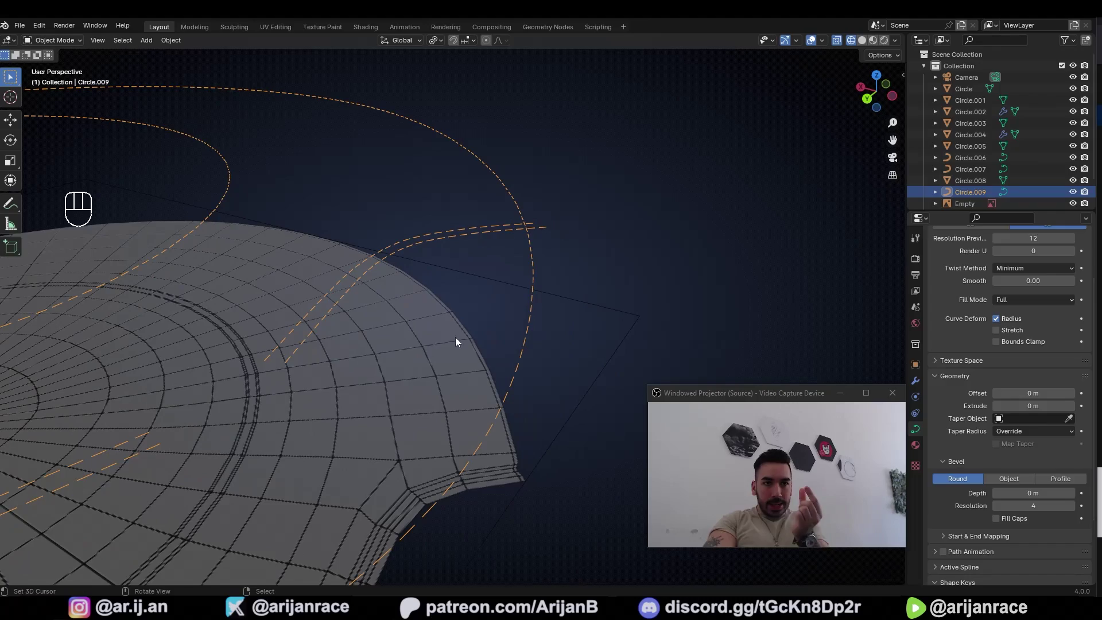
pyautogui.moveTo(317, 304); pyautogui.dragTo(391, 284)
pyautogui.middleClick(339, 346)
pyautogui.moveTo(241, 373); pyautogui.dragTo(271, 366)
pyautogui.moveTo(271, 367); pyautogui.dragTo(311, 360)
pyautogui.middleClick(342, 363)
pyautogui.moveTo(455, 399); pyautogui.dragTo(417, 382)
# Convert the dashed seams back to a mesh, select all and scale them to zero on Z into one plane.
pyautogui.rightClick(410, 267)
pyautogui.moveTo(430, 289); pyautogui.dragTo(414, 291)
pyautogui.middleClick(552, 330)
pyautogui.press('Tab')
pyautogui.press('1')
pyautogui.press('a')
pyautogui.press('Tab')
pyautogui.moveTo(177, 42); pyautogui.dragTo(309, 379)
pyautogui.click(546, 197)
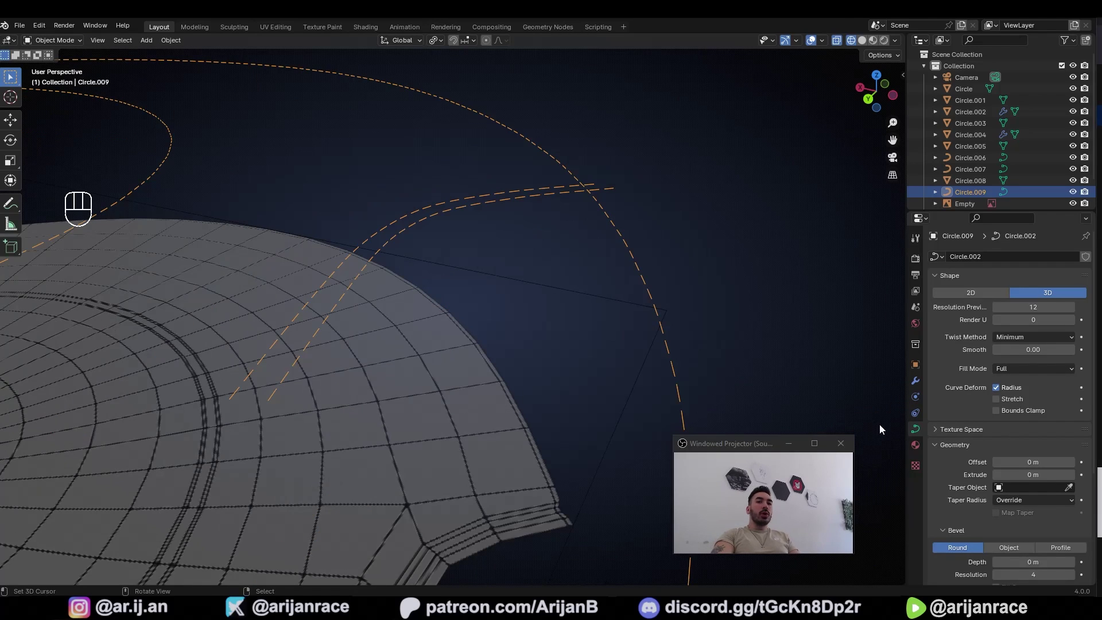
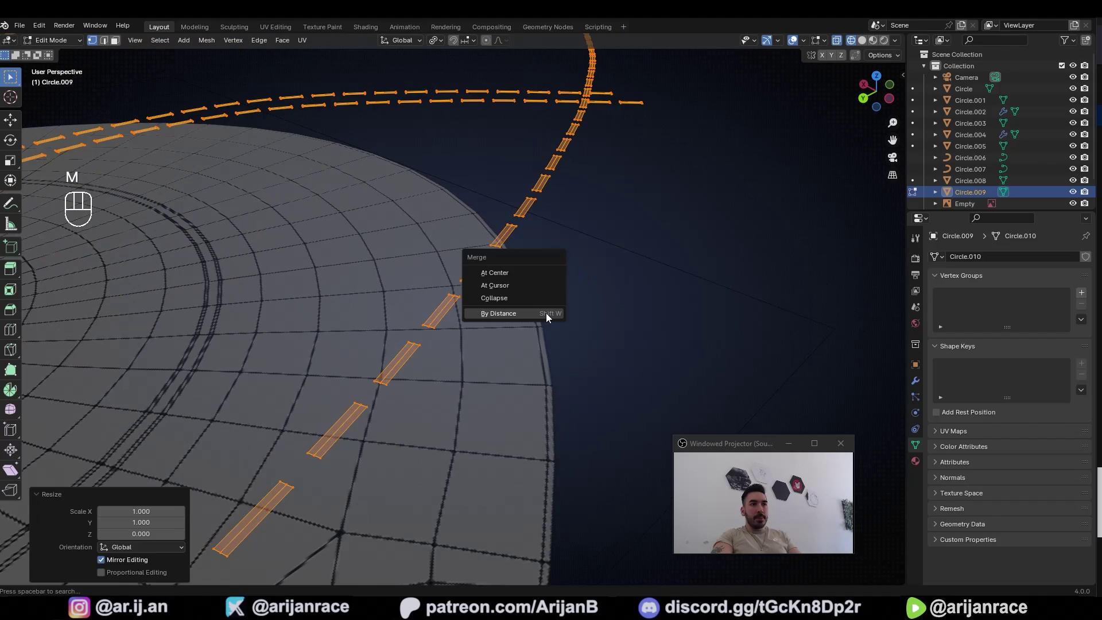
# Merge the flattened seam strips' overlapping vertices by distance.
pyautogui.press('m')
pyautogui.click(641, 335)
pyautogui.click(495, 344)
pyautogui.click(407, 360)
pyautogui.press('2')
pyautogui.press('a')
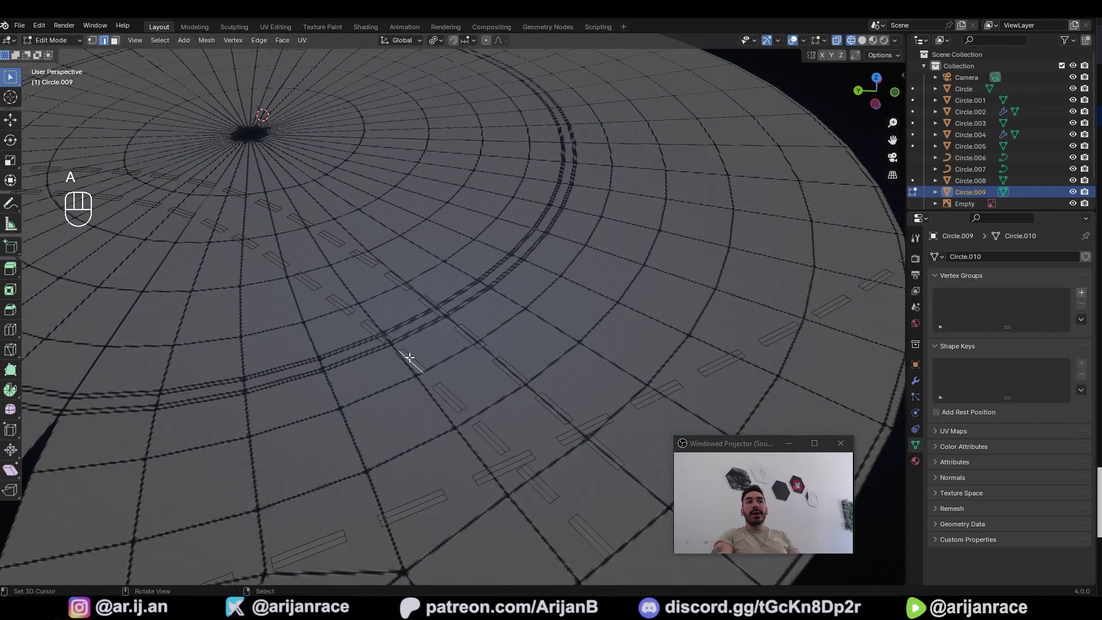
# Select all the strip geometry with Select Similar, ready to extrude into stitch blocks.
pyautogui.press('a')
pyautogui.click(493, 435)
pyautogui.middleClick(477, 430)
pyautogui.middleClick(473, 425)
pyautogui.press('shift+g')
pyautogui.press('shift+g')
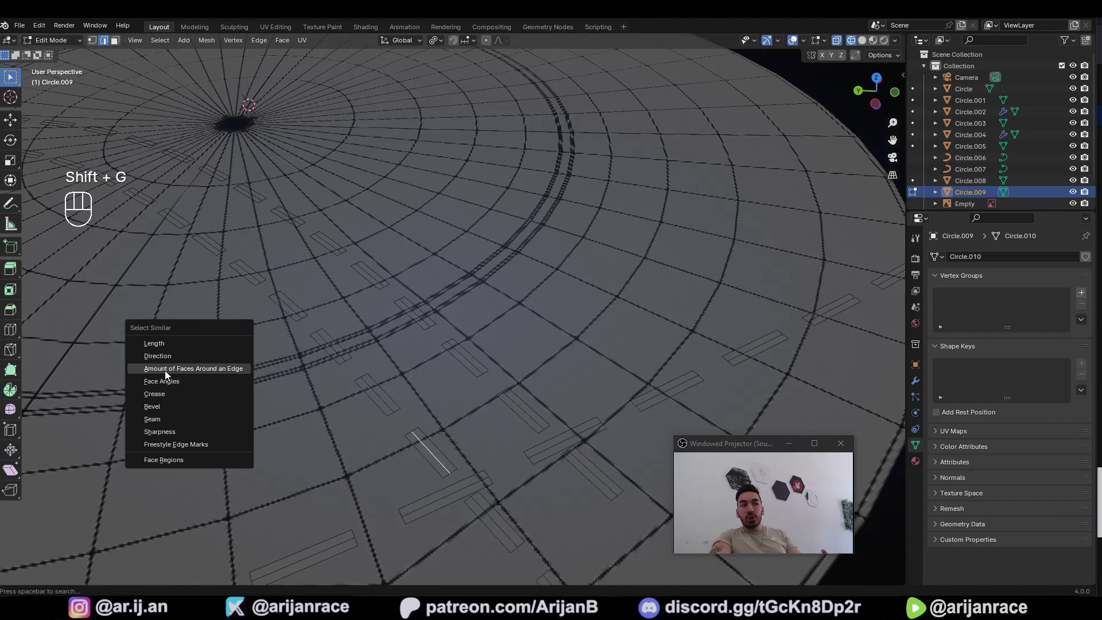
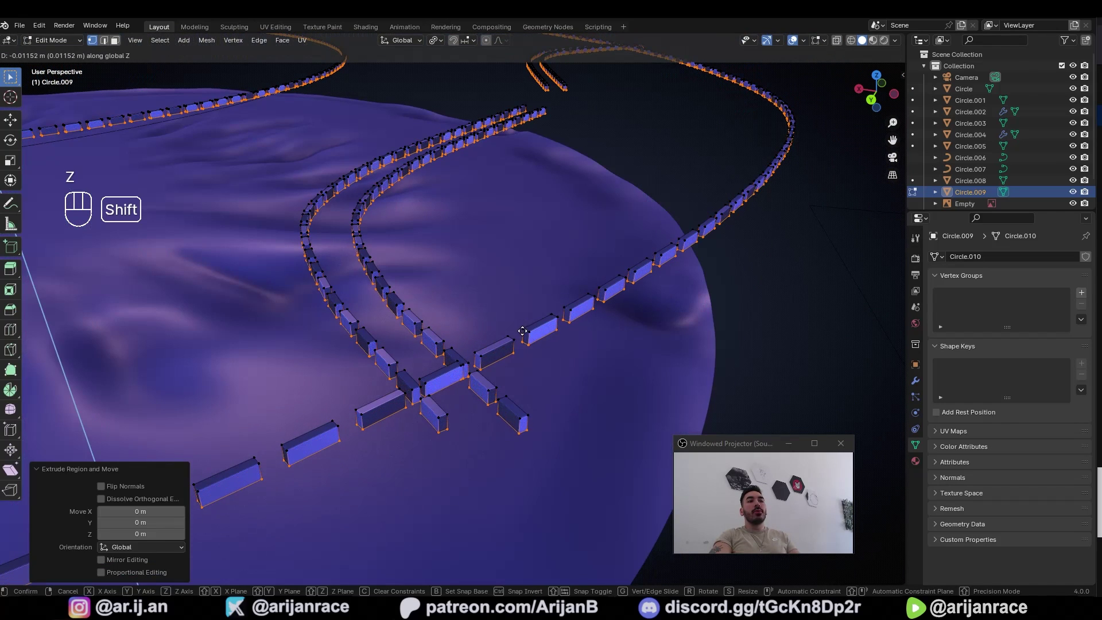
# Extrude the strips into small stitch blocks, recalculate normals and pick one face in face-select mode.
pyautogui.click(525, 315)
pyautogui.press('a')
pyautogui.press('shift+n')
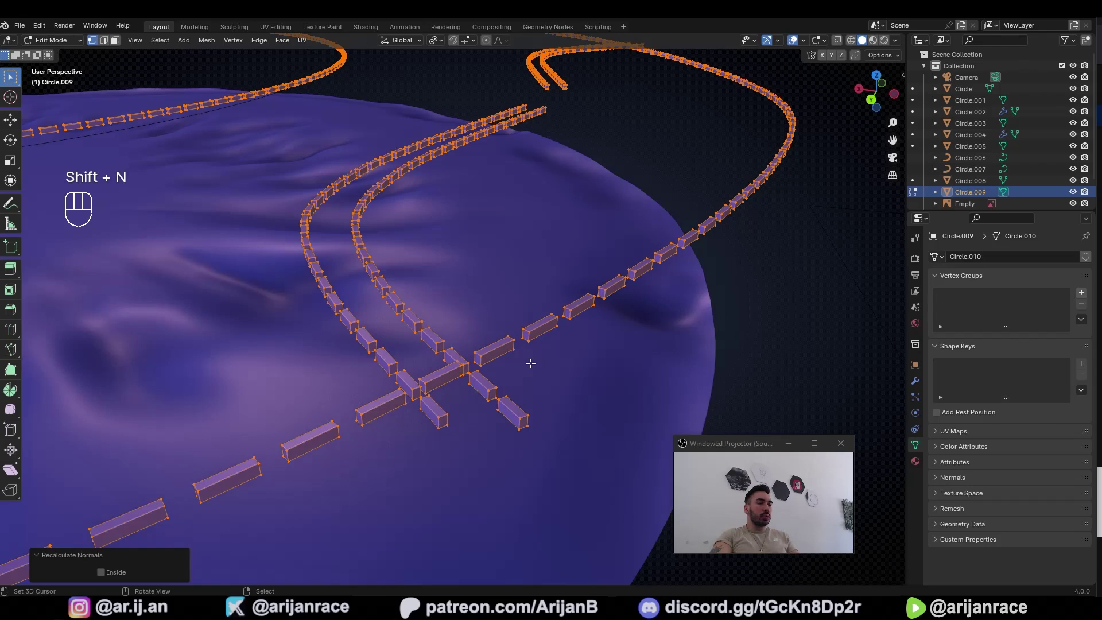
pyautogui.press('z')
pyautogui.press('3')
pyautogui.click(381, 411)
pyautogui.press('z')
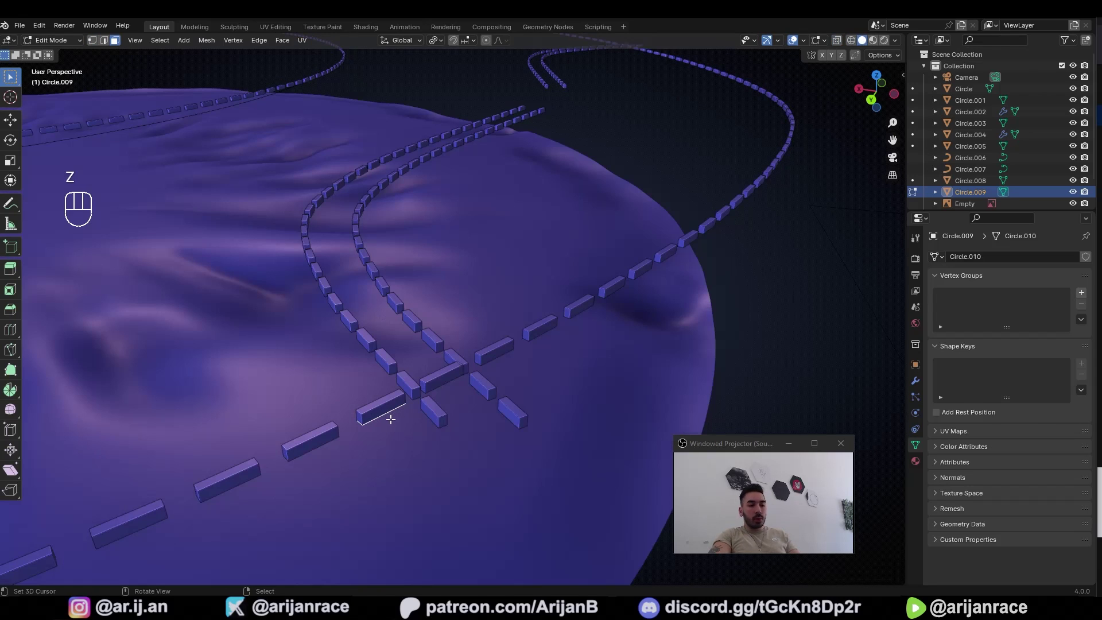
# Select every face with the same normal, delete them to leave thin dashes, and return to Object Mode.
pyautogui.press('shift+g')
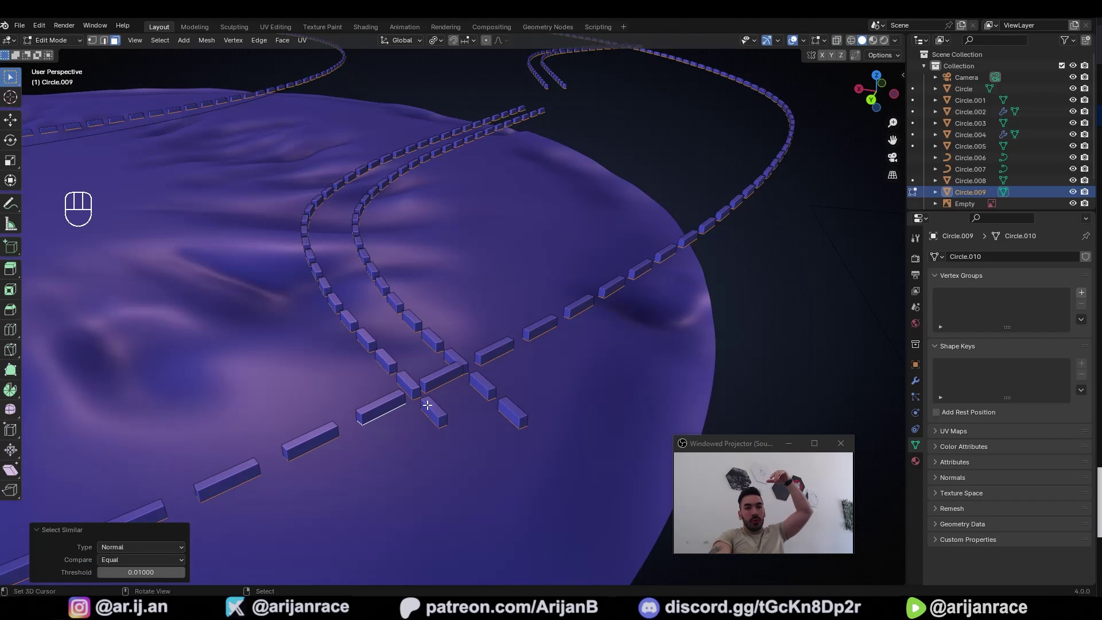
pyautogui.press('x')
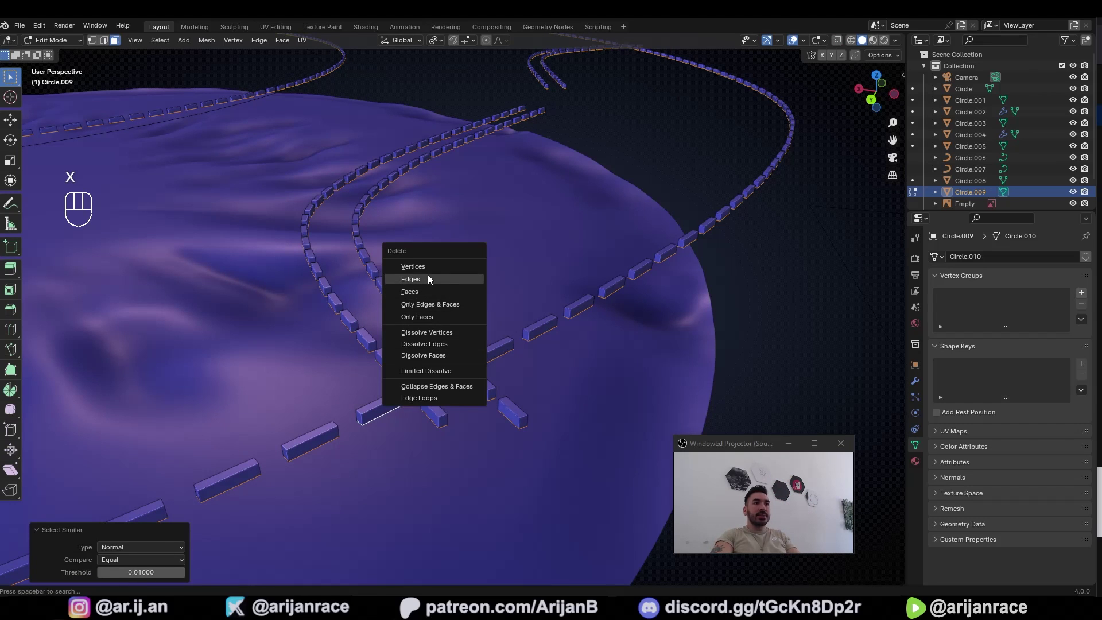
pyautogui.press('Tab')
pyautogui.middleClick(428, 349)
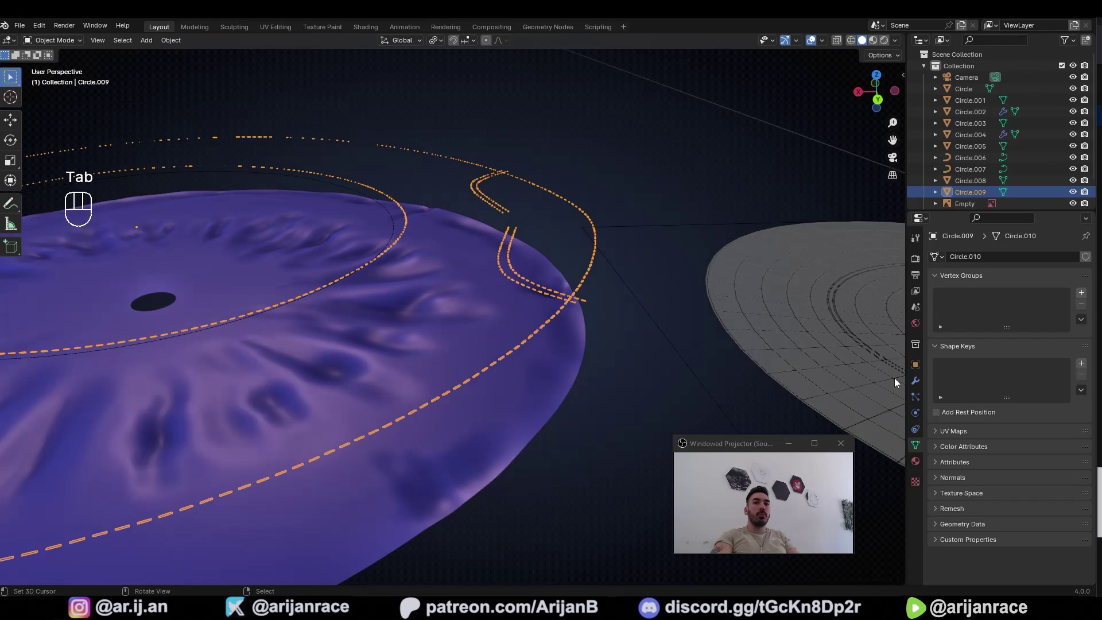
# Add a Shrinkwrap modifier in Project mode targeting Circle.001 and move the stitches onto the cloth.
pyautogui.moveTo(970, 262); pyautogui.dragTo(1025, 408)
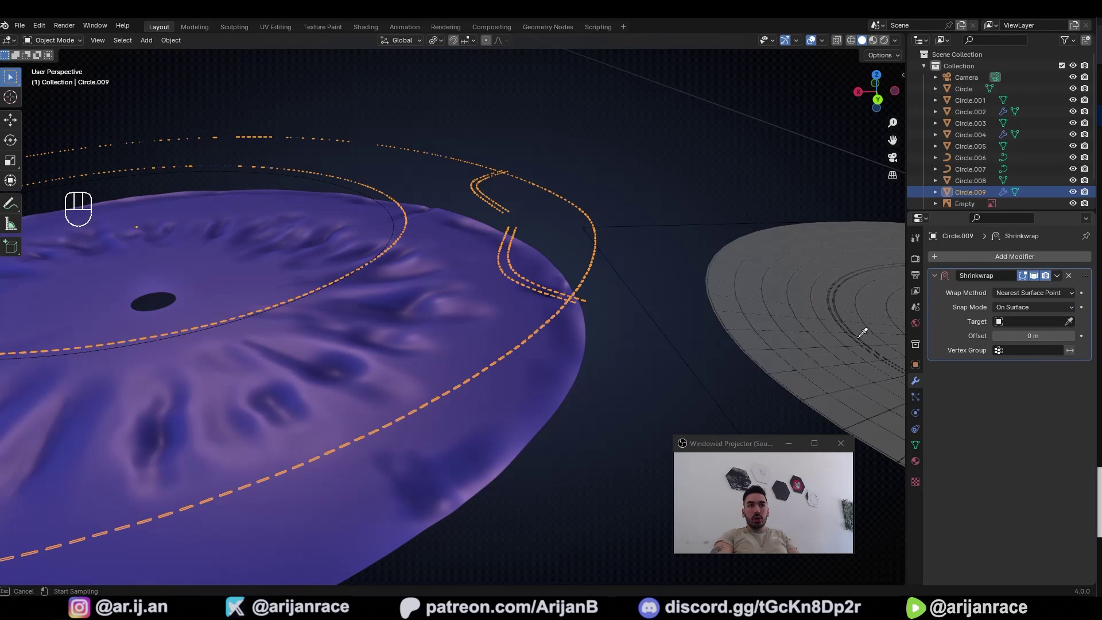
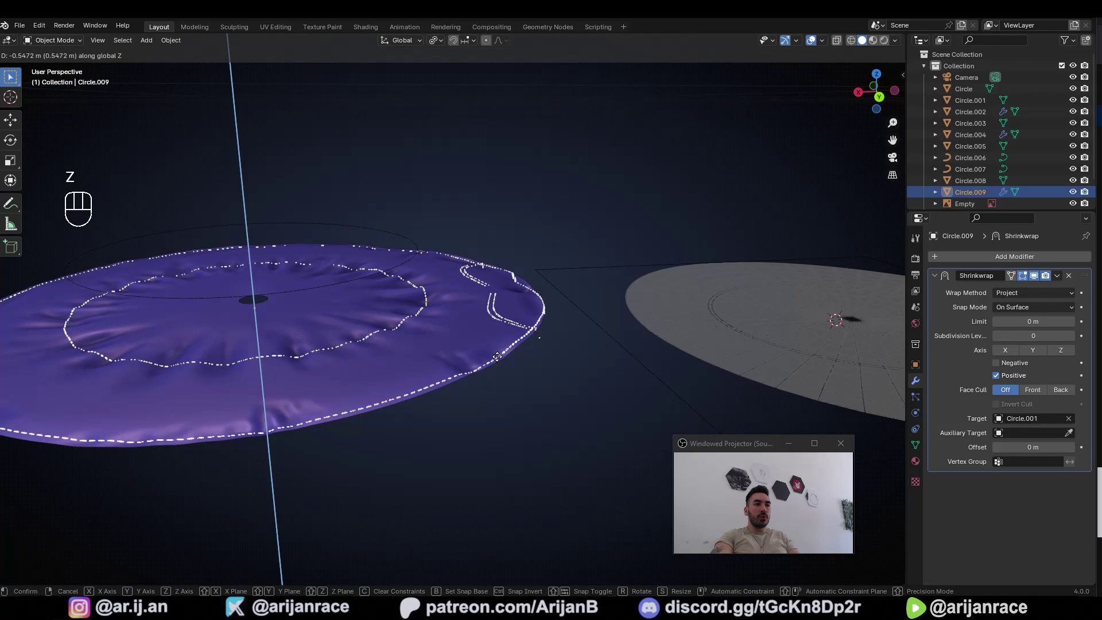
pyautogui.press('ctrl+z')
pyautogui.click(451, 362)
pyautogui.press('g')
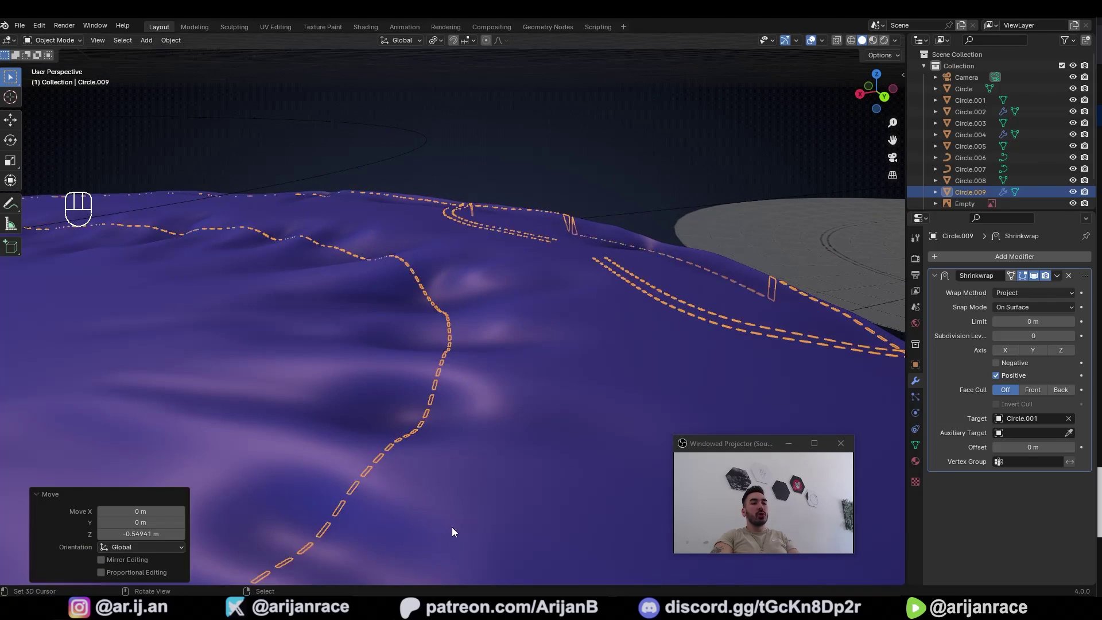
pyautogui.moveTo(333, 430); pyautogui.dragTo(356, 474)
pyautogui.moveTo(377, 470); pyautogui.dragTo(478, 409)
pyautogui.moveTo(408, 440); pyautogui.dragTo(500, 409)
pyautogui.middleClick(311, 413)
# Apply the Shrinkwrap modifier and enter Edit Mode on the stitch mesh in edge-select mode.
pyautogui.click(967, 307)
pyautogui.press('ctrl+a')
pyautogui.moveTo(546, 360); pyautogui.dragTo(576, 364)
pyautogui.press('Tab')
pyautogui.press('2')
pyautogui.middleClick(556, 333)
pyautogui.press('2')
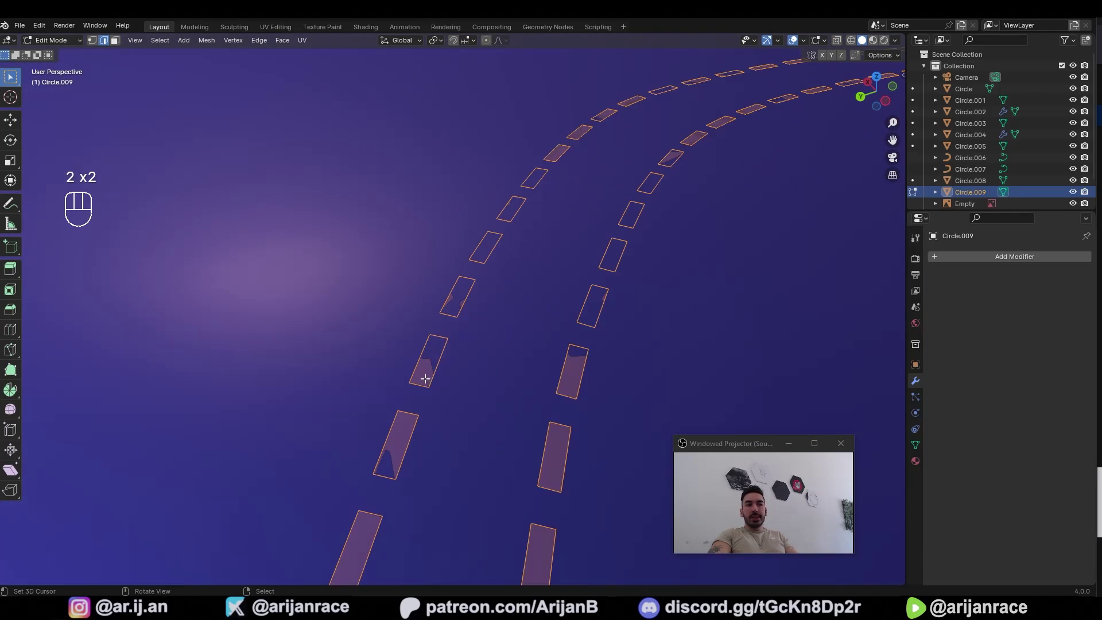
# Pick one short stitch edge and select all edges of the same length with Shift+G.
pyautogui.click(421, 385)
pyautogui.press('shift+g')
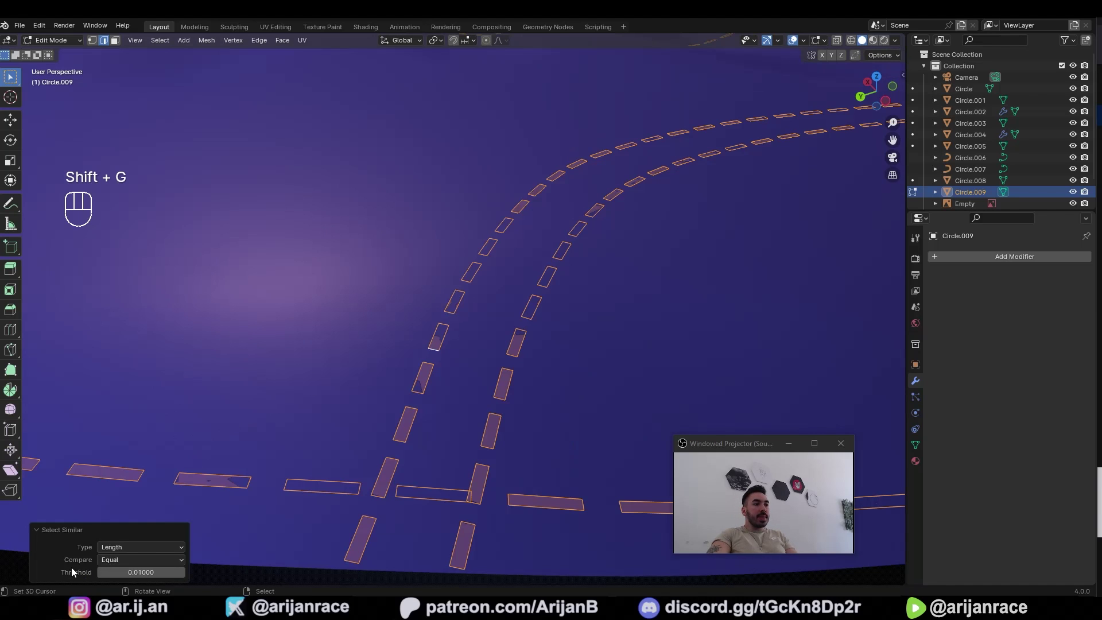
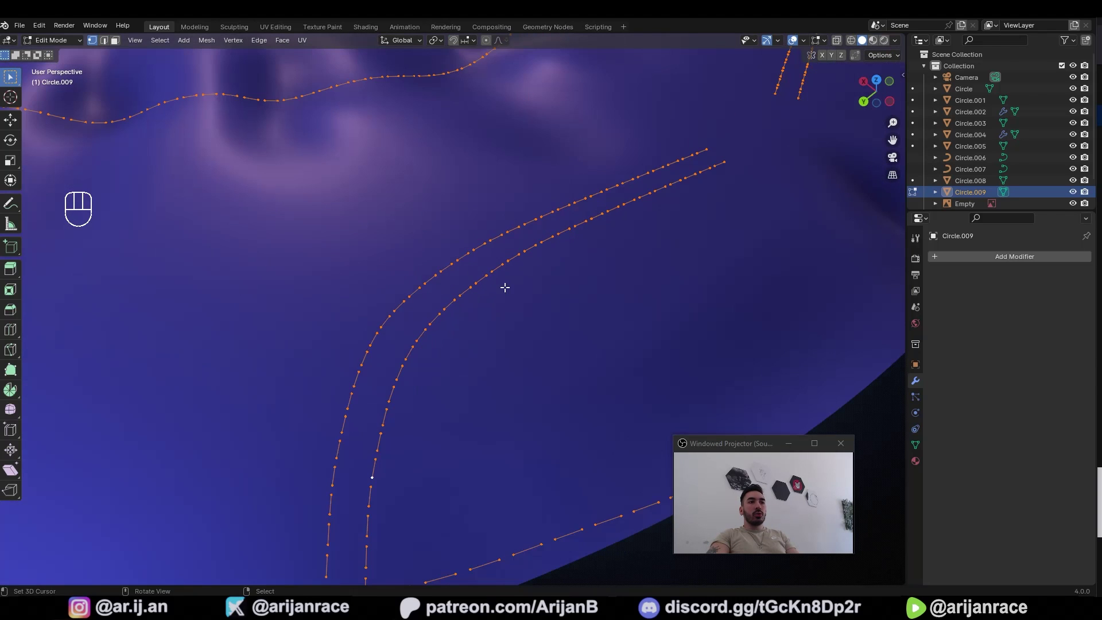
# Extrude the stitch points along Z, delete the extra edges and settle each dash as a single short line.
pyautogui.press('e')
pyautogui.press('z')
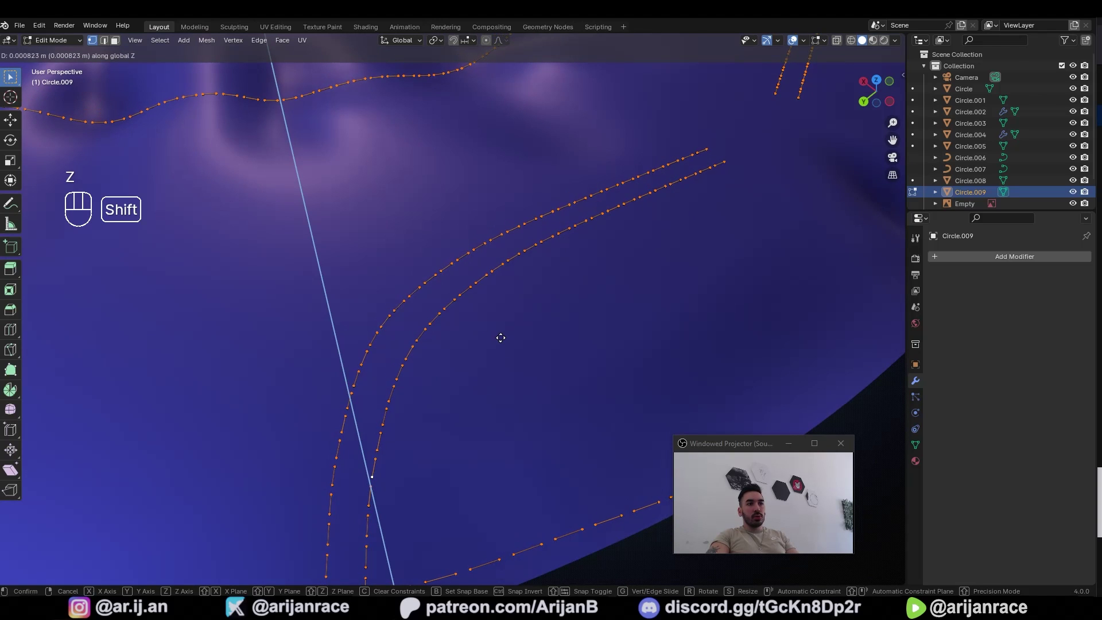
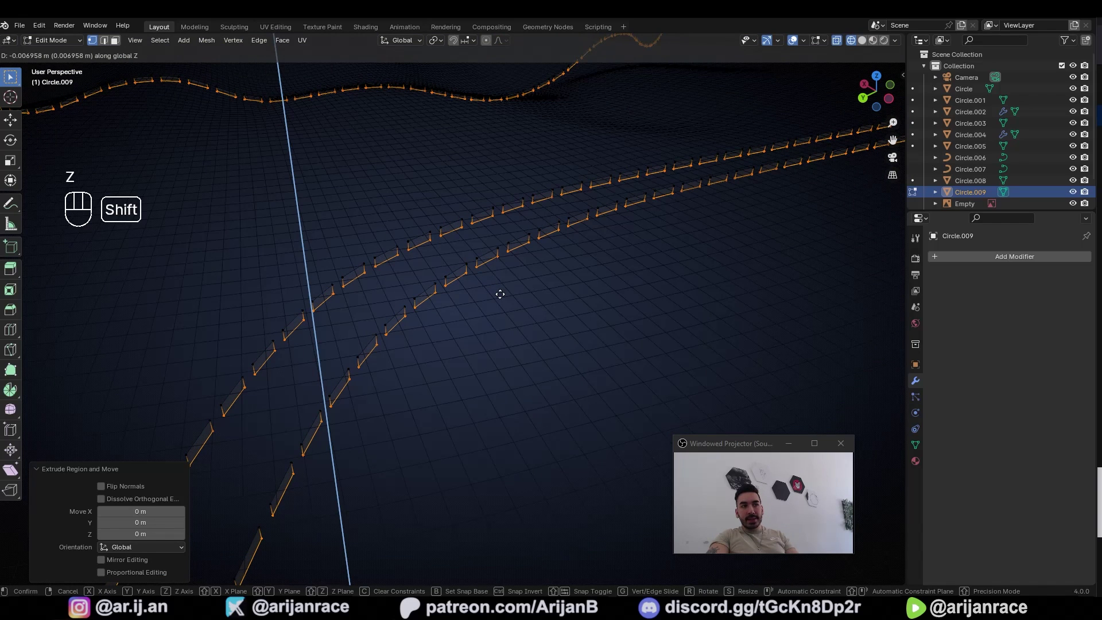
pyautogui.press('x')
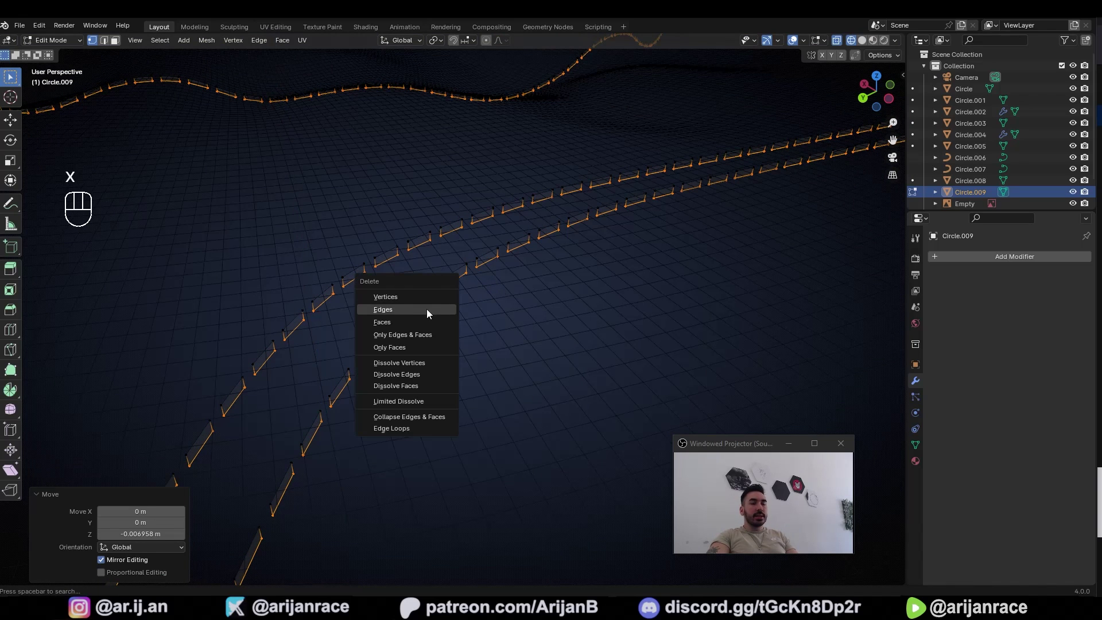
pyautogui.press('1')
pyautogui.press('z')
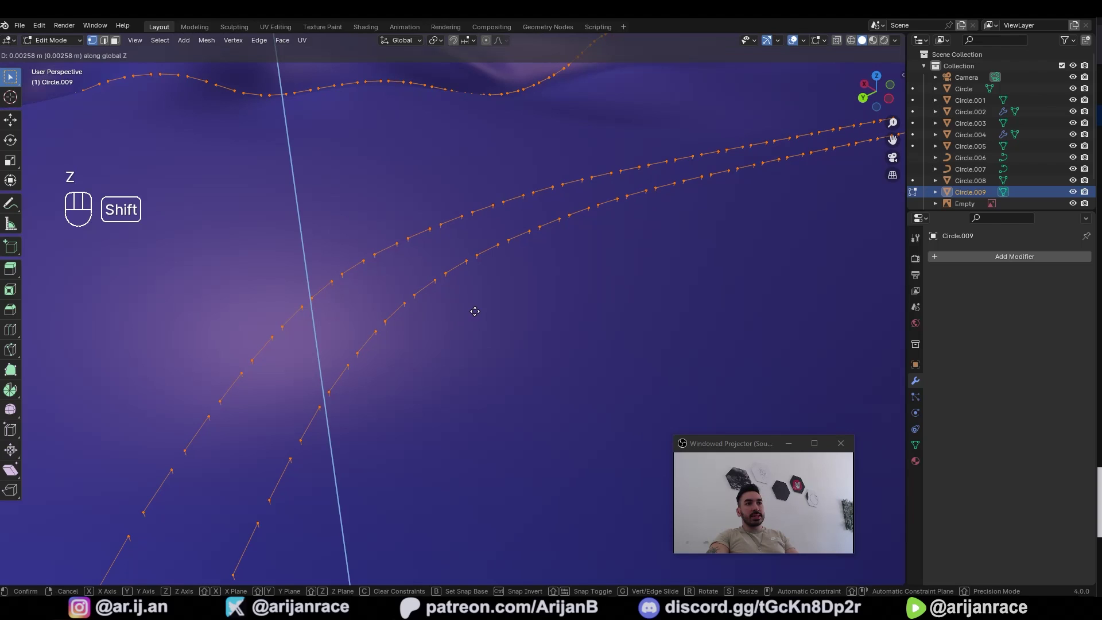
pyautogui.click(478, 306)
pyautogui.moveTo(406, 341); pyautogui.dragTo(442, 336)
# Subdivide each dash once and add a level 2 Subdivision modifier so the dashes arc slightly.
pyautogui.press('Tab')
pyautogui.press('w')
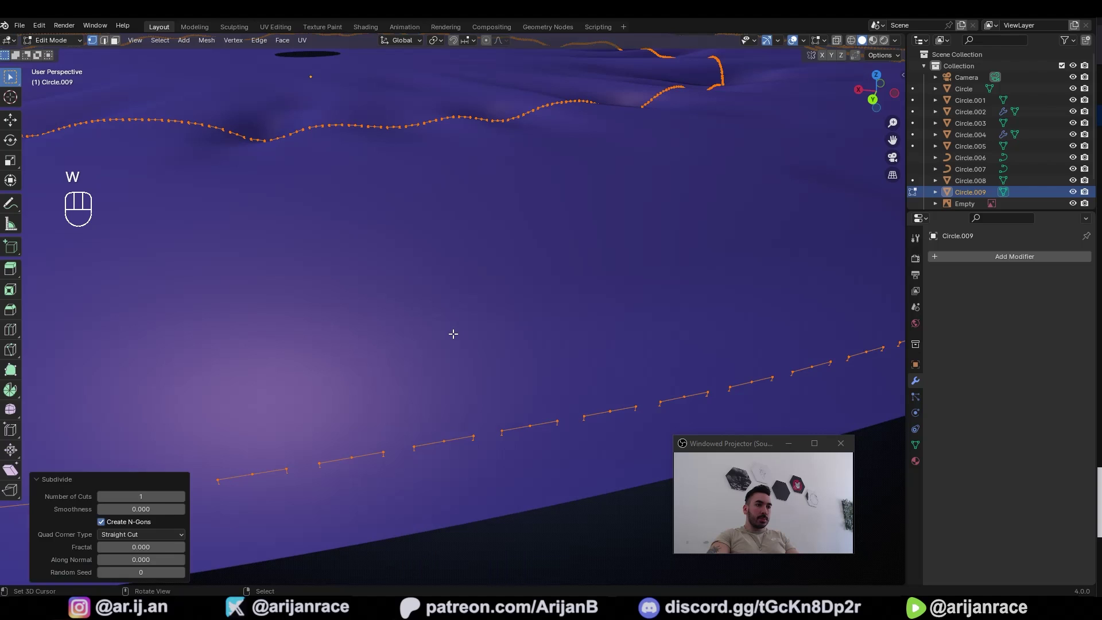
pyautogui.press('Tab')
pyautogui.press('ctrl+1')
pyautogui.press('ctrl+2')
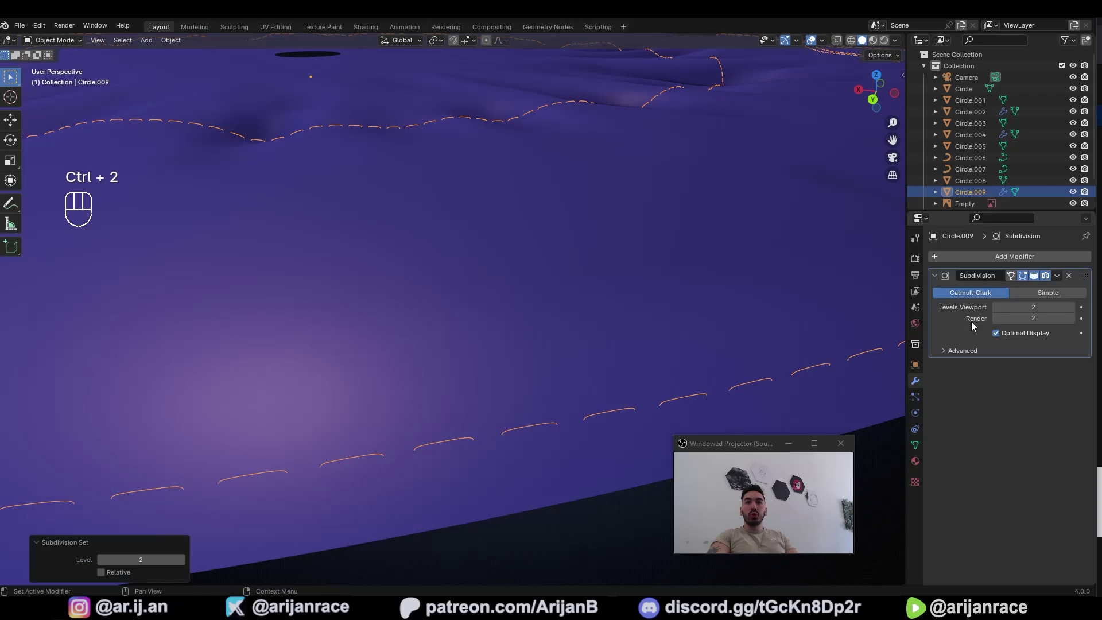
# Lift the stitch object along Z above the cloth, undoing a stray convert attempt.
pyautogui.press('g')
pyautogui.press('z')
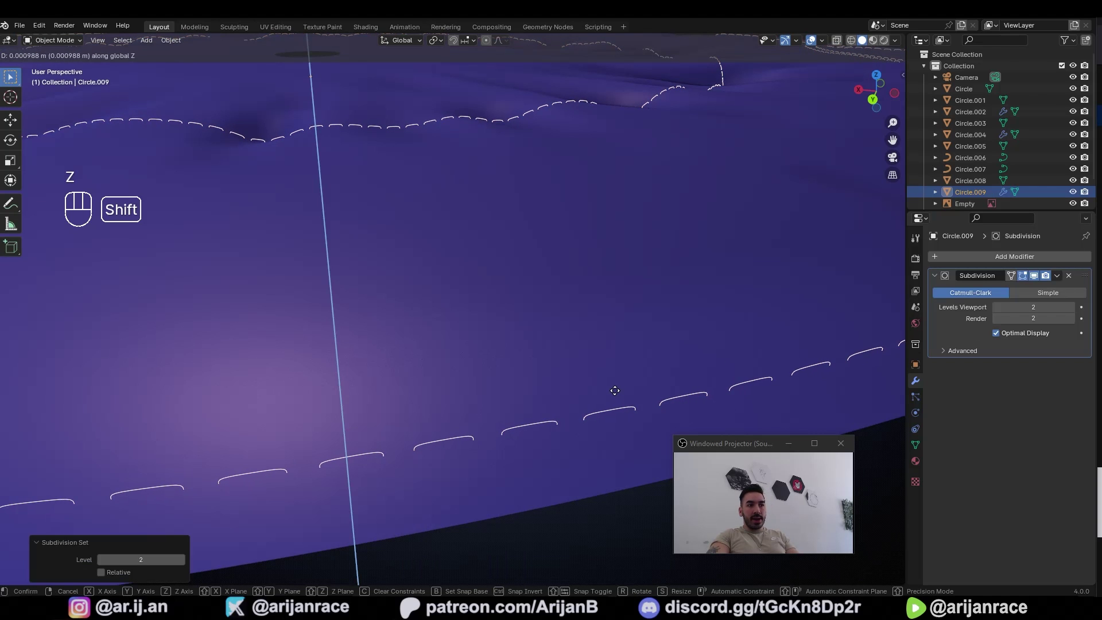
pyautogui.moveTo(727, 379); pyautogui.dragTo(668, 385)
pyautogui.middleClick(533, 359)
pyautogui.press('ctrl+z')
pyautogui.moveTo(178, 44); pyautogui.dragTo(305, 382)
pyautogui.press('ctrl+z')
# Apply the Subdivision modifier and convert Circle.009 into a curve object holding the arched dashes.
pyautogui.click(964, 319)
pyautogui.press('ctrl+a')
pyautogui.moveTo(178, 46); pyautogui.dragTo(331, 367)
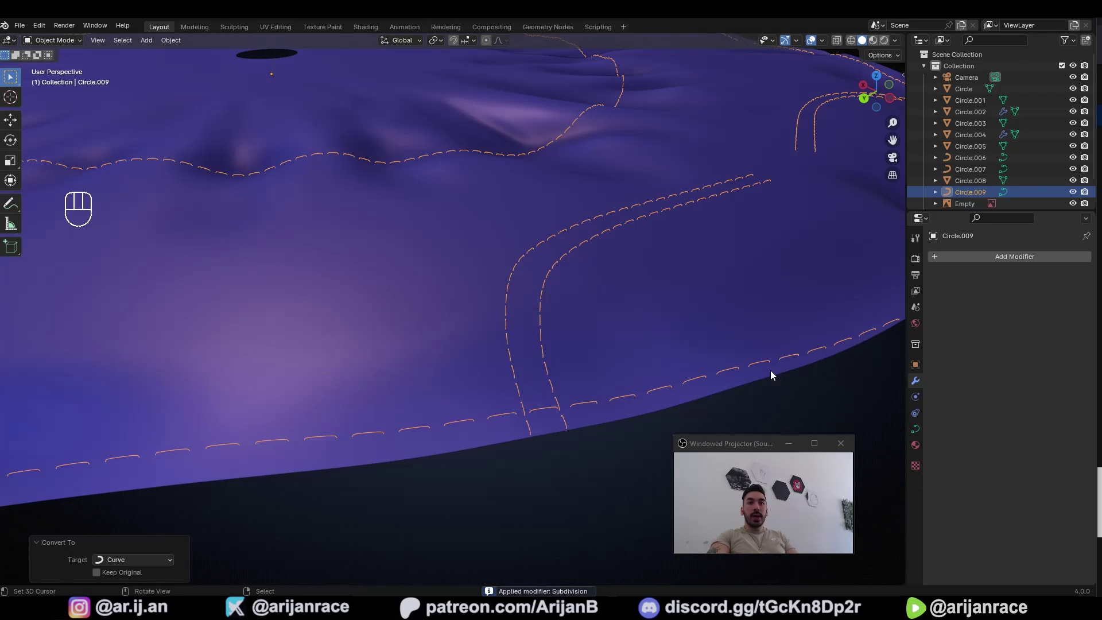
pyautogui.click(919, 436)
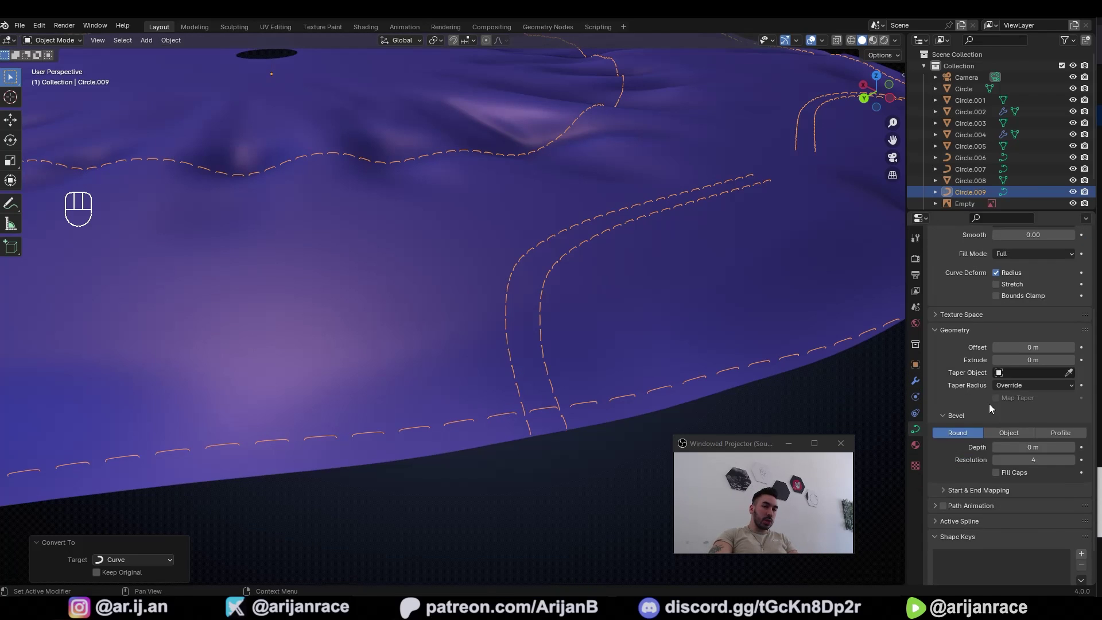
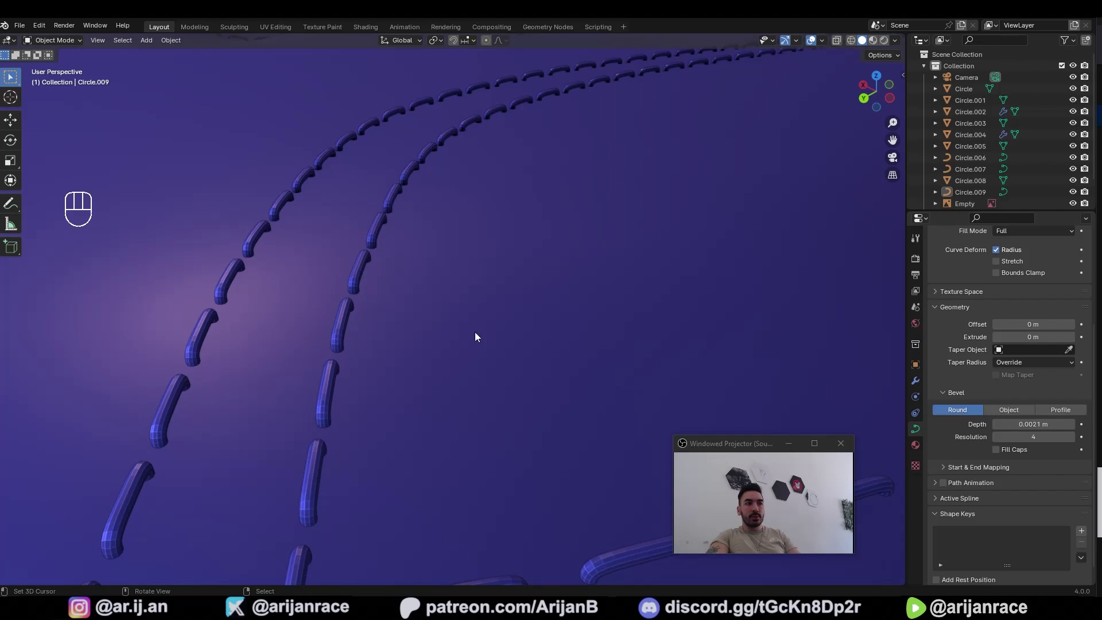
# Give the Circle.009 stitch curve a round bevel of about 0.0021 m depth, resolution 4.
pyautogui.click(521, 365)
pyautogui.click(535, 368)
pyautogui.click(539, 357)
# Convert the beveled stitch curve to a mesh and nudge the stitch tubes into place.
pyautogui.moveTo(172, 48); pyautogui.dragTo(241, 312)
pyautogui.press('a')
pyautogui.moveTo(174, 39); pyautogui.dragTo(328, 375)
pyautogui.press('g')
pyautogui.moveTo(499, 307); pyautogui.dragTo(520, 282)
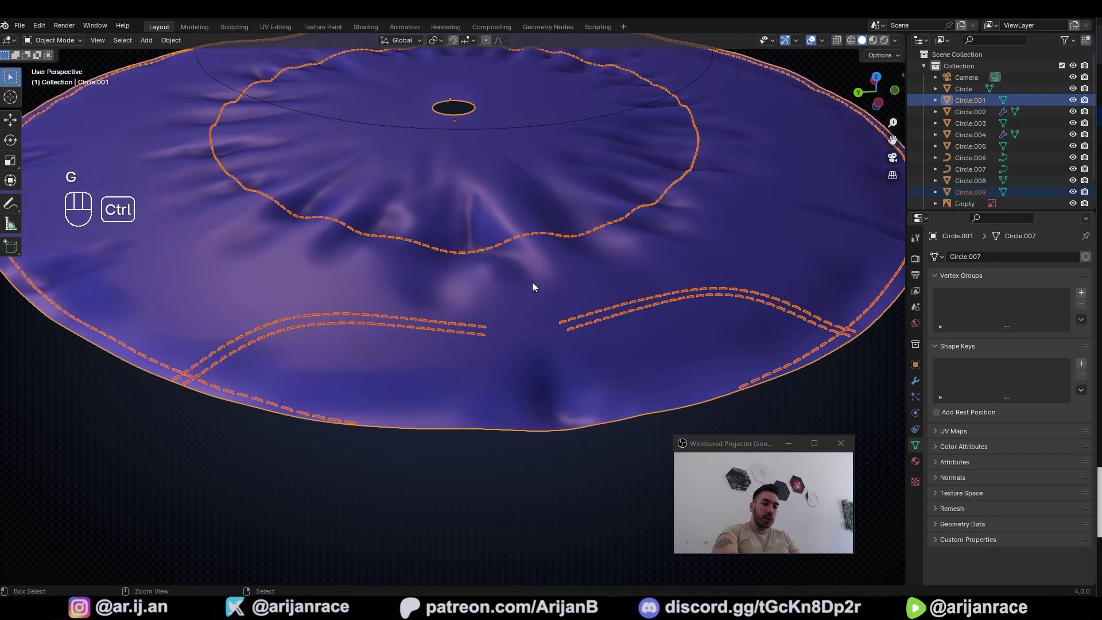
# Join the stitch tubes into the purple cloth panel Circle.001.
pyautogui.press('ctrl+j')
pyautogui.press('a')
pyautogui.middleClick(501, 291)
pyautogui.click(381, 408)
# Move the cloth panel -1 m along X so it sits beneath the flat plane.
pyautogui.press('g')
pyautogui.press('x')
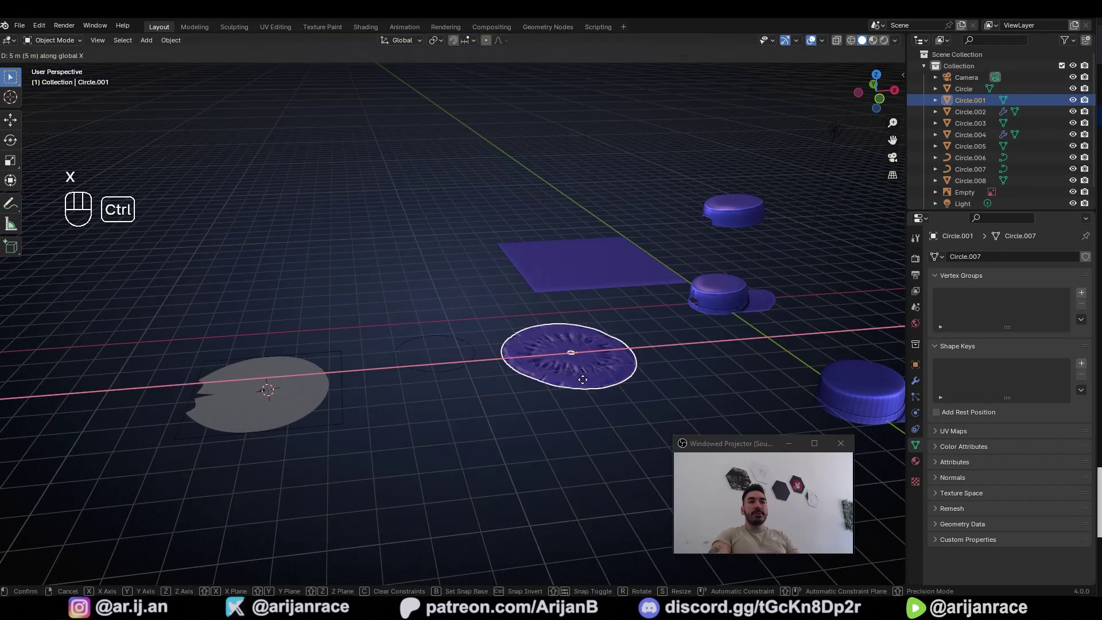
pyautogui.moveTo(582, 385); pyautogui.dragTo(576, 411)
pyautogui.moveTo(542, 410); pyautogui.dragTo(477, 420)
pyautogui.moveTo(471, 371); pyautogui.dragTo(502, 341)
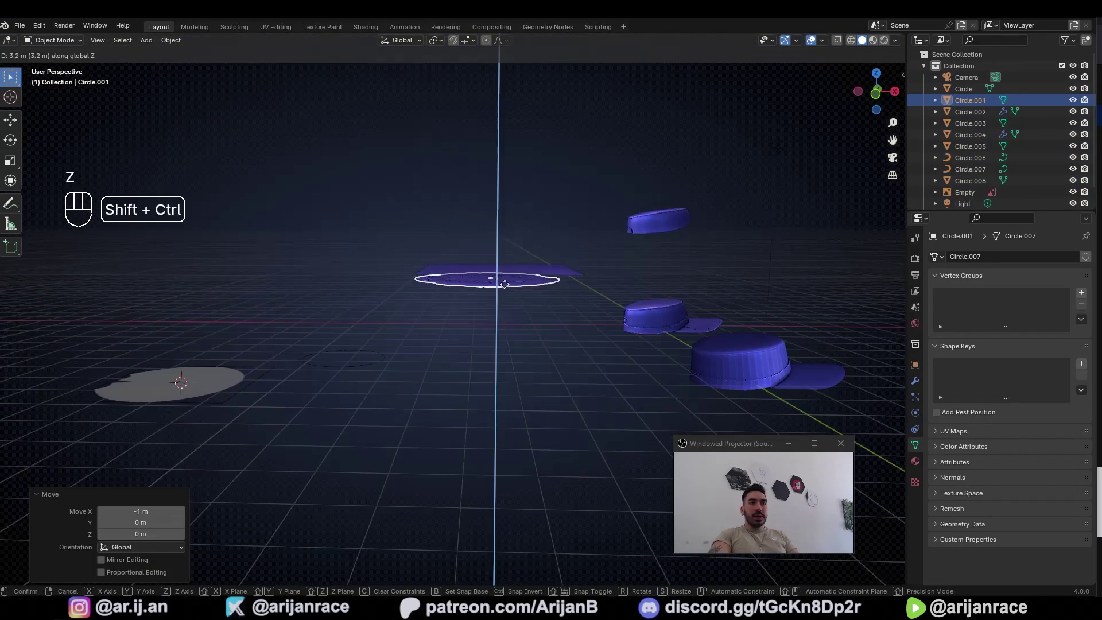